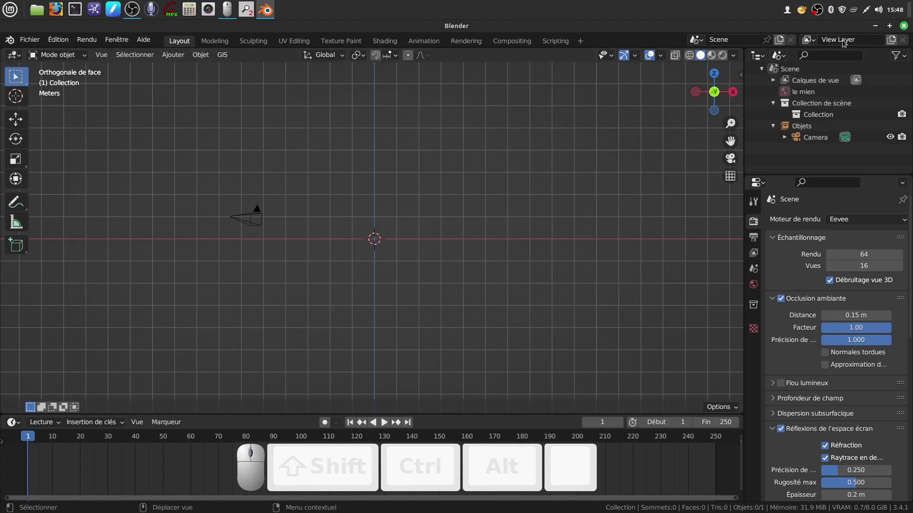
Minimize the Blender window so the desktop is visible.
left_click(876, 27)
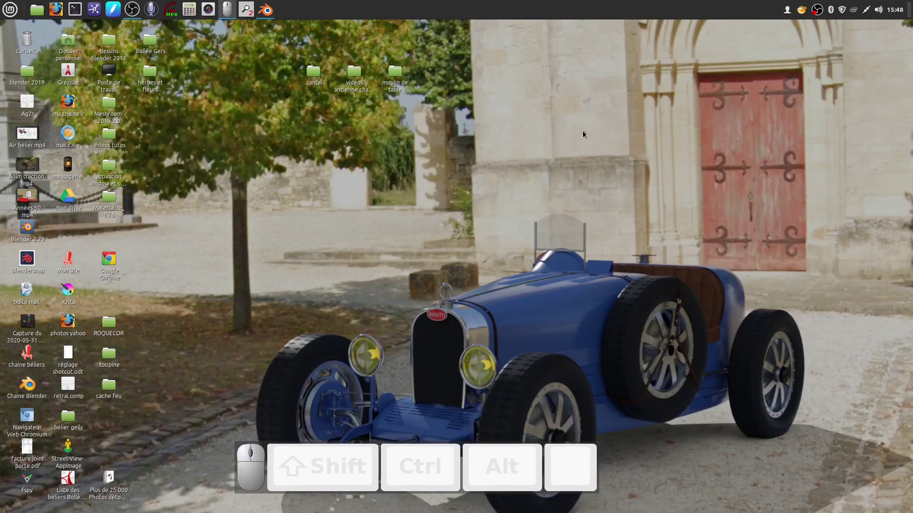
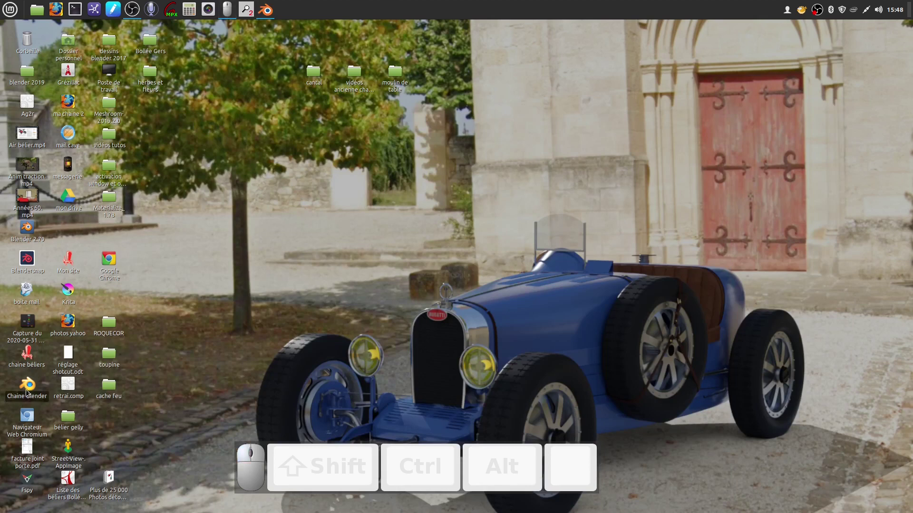
Launch the Chaîne Blender shortcut and browse the channel's videos list.
left_click(31, 387)
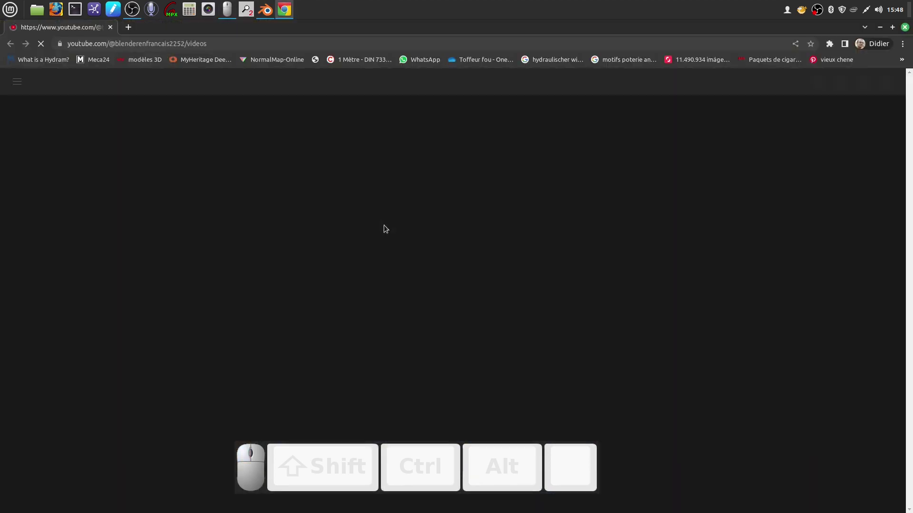
scroll("down", 3)
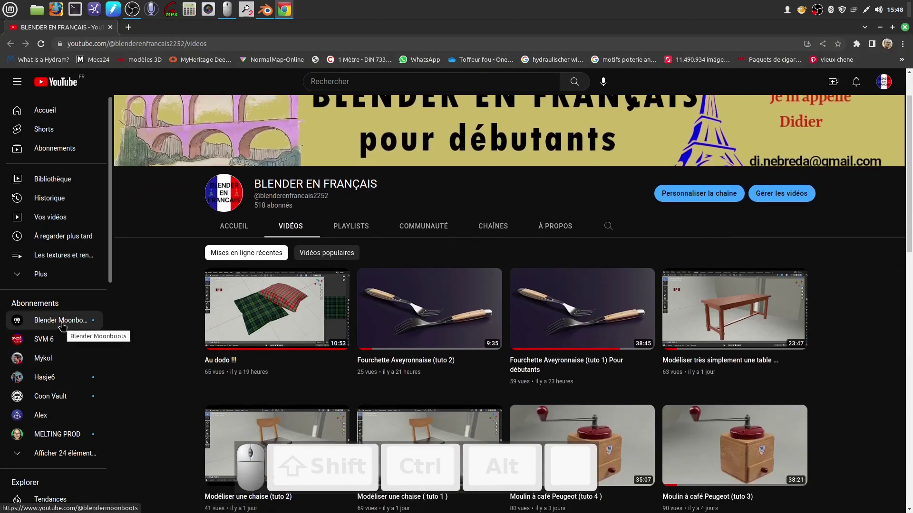
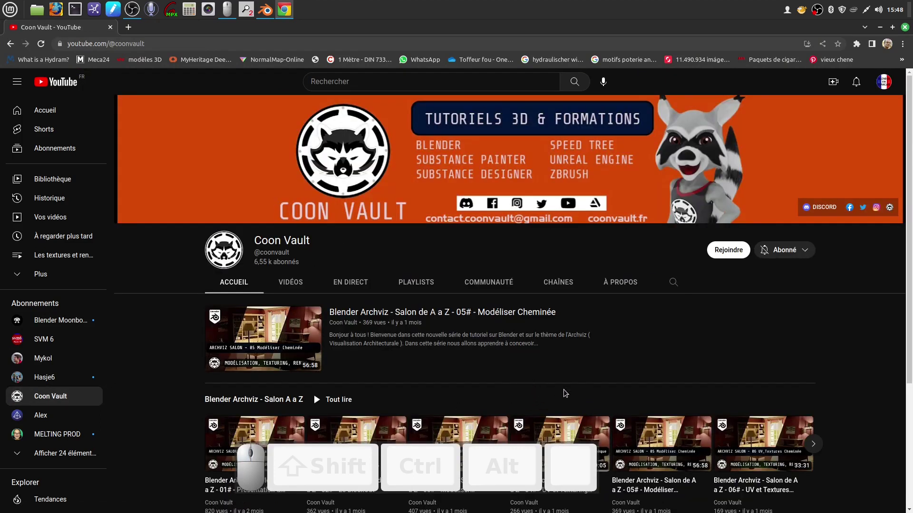
scroll("down", 3)
scroll("down", 3)
scroll("up", 3)
scroll("down", 3)
scroll("up", 3)
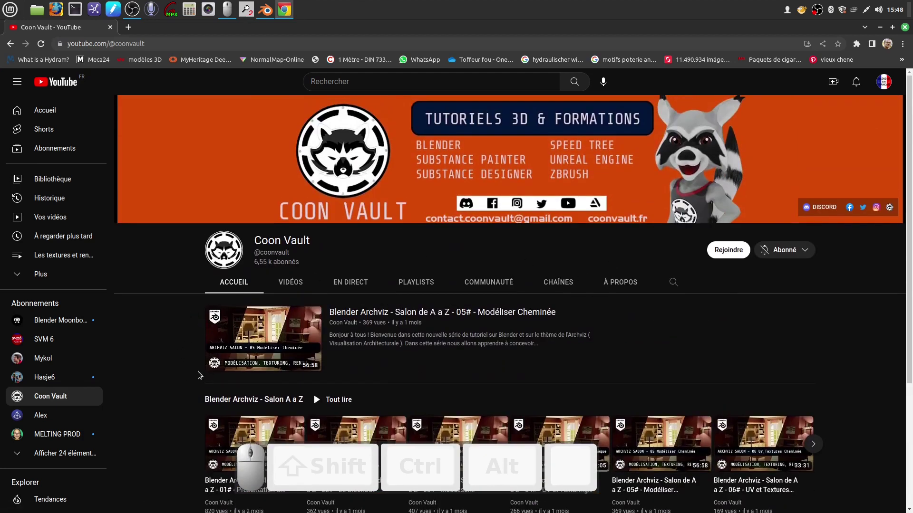
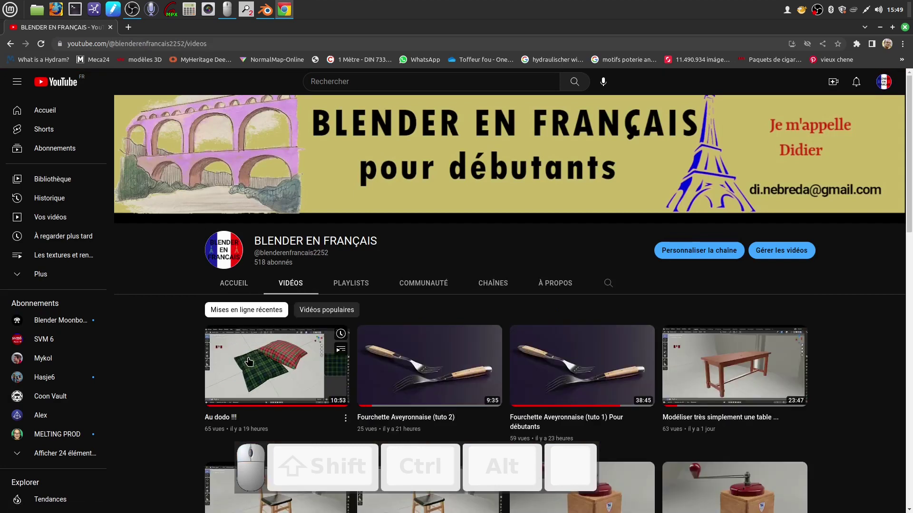
scroll("down", 3)
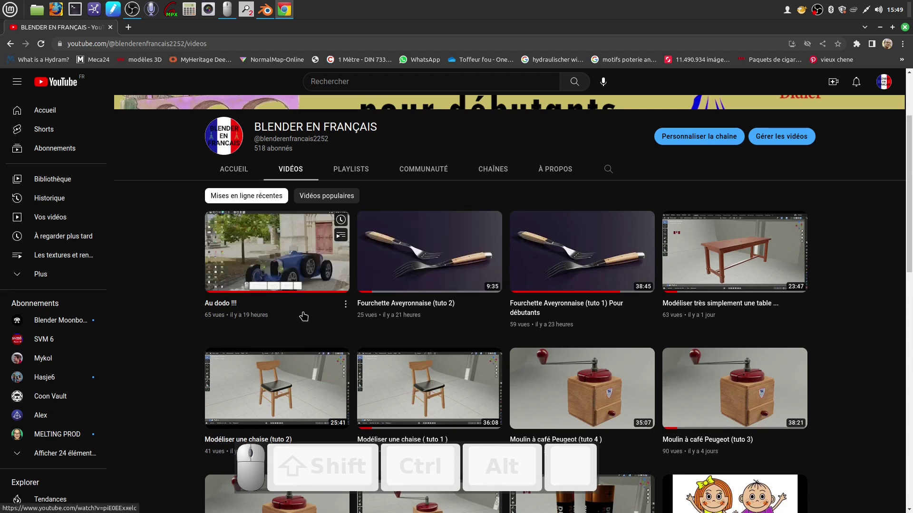
scroll("down", 3)
scroll("down", 3)
scroll("up", 3)
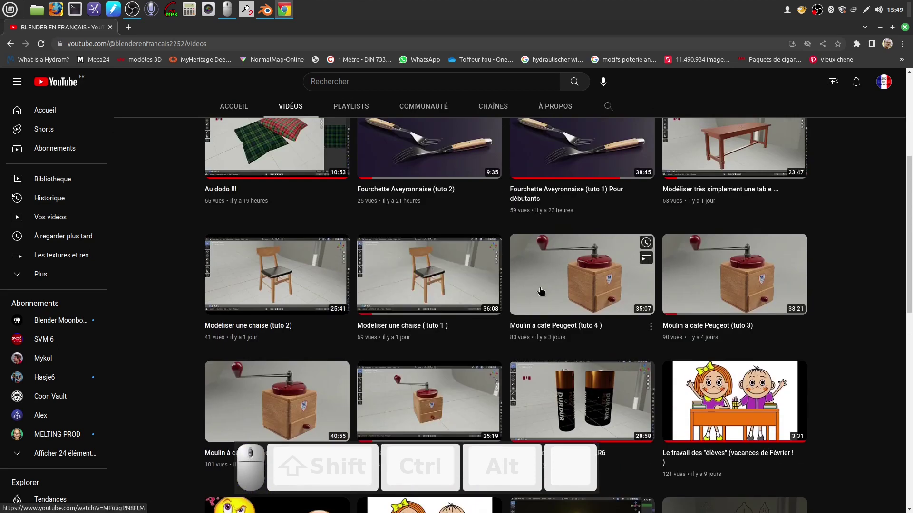
scroll("down", 3)
scroll("up", 3)
scroll("down", 3)
scroll("up", 3)
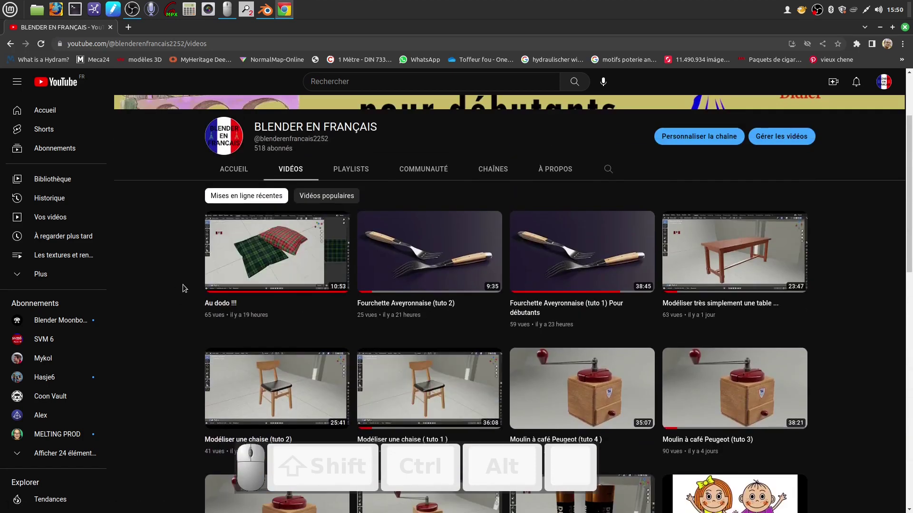
scroll("down", 3)
scroll("up", 3)
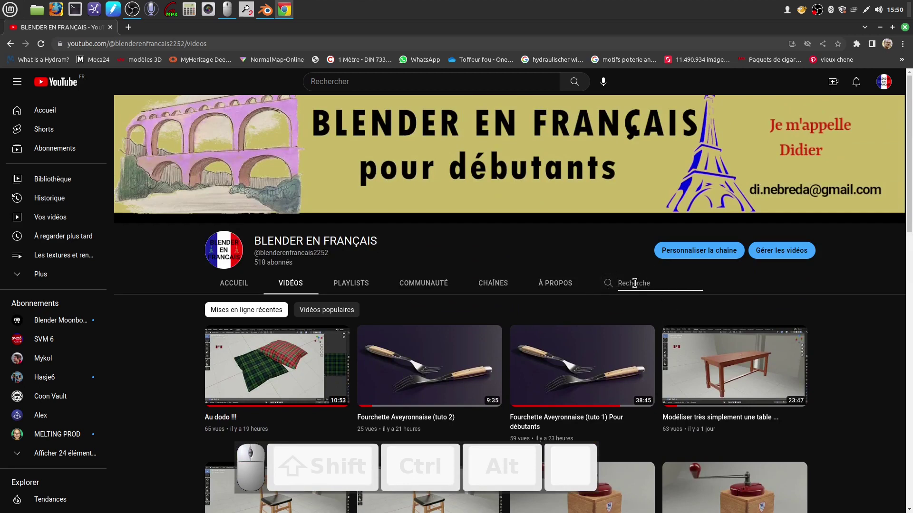
key("u")
key("v")
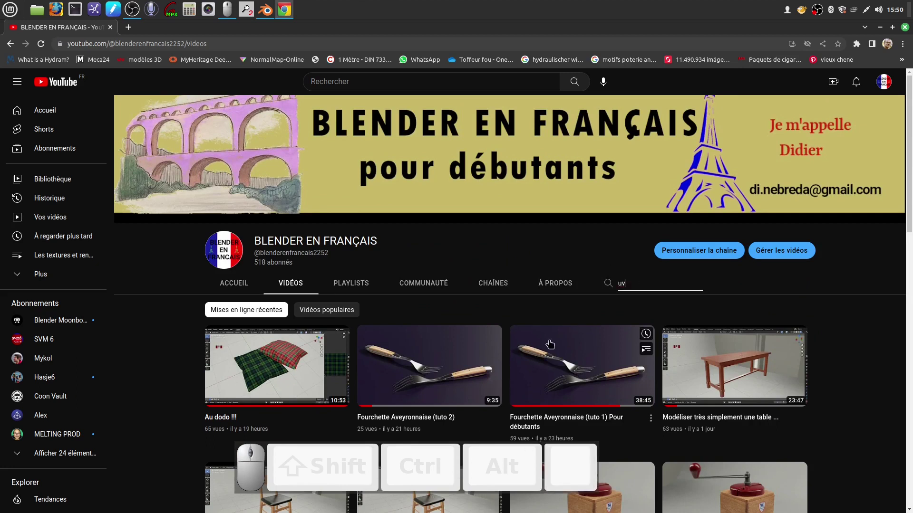
key("Return")
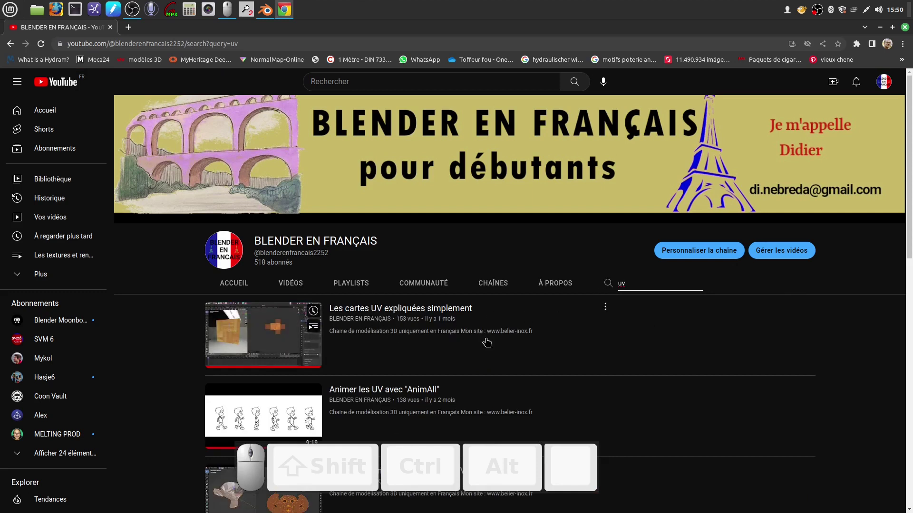
scroll("down", 3)
scroll("down", 3)
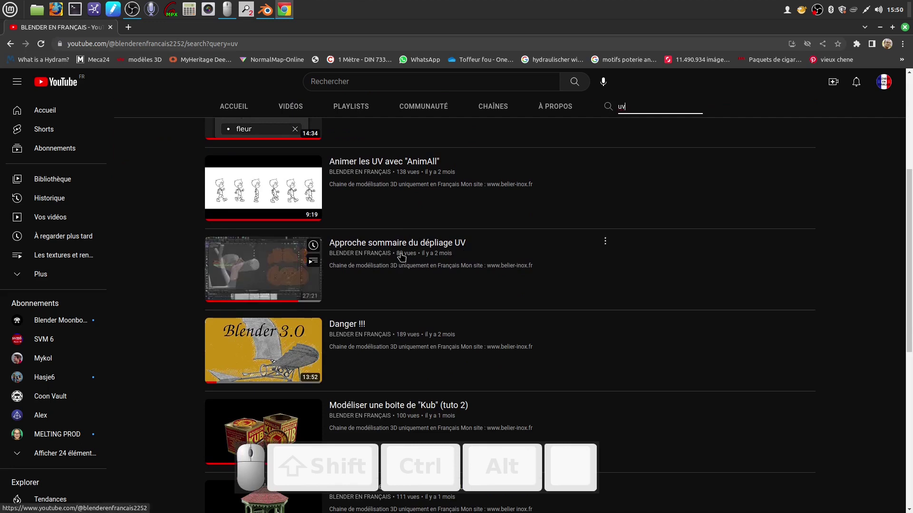
scroll("down", 3)
scroll("down", 3)
scroll("up", 3)
scroll("up", 3)
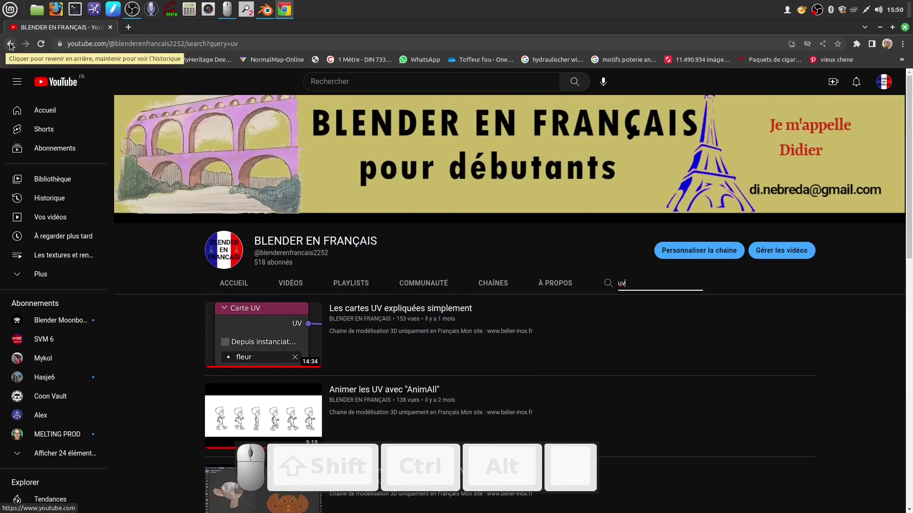
left_click(14, 46)
scroll("down", 3)
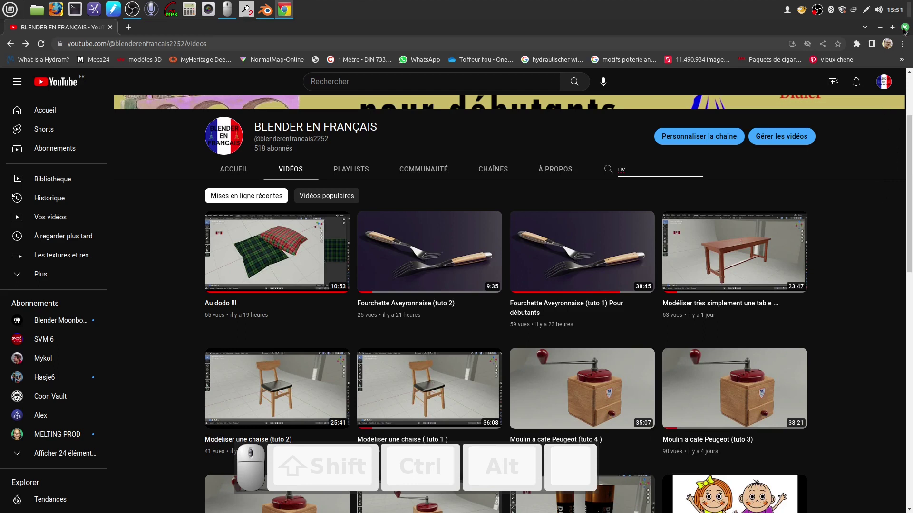
Put the browser away, restore Blender and start opening a file from the Fichier menu.
left_click(343, 229)
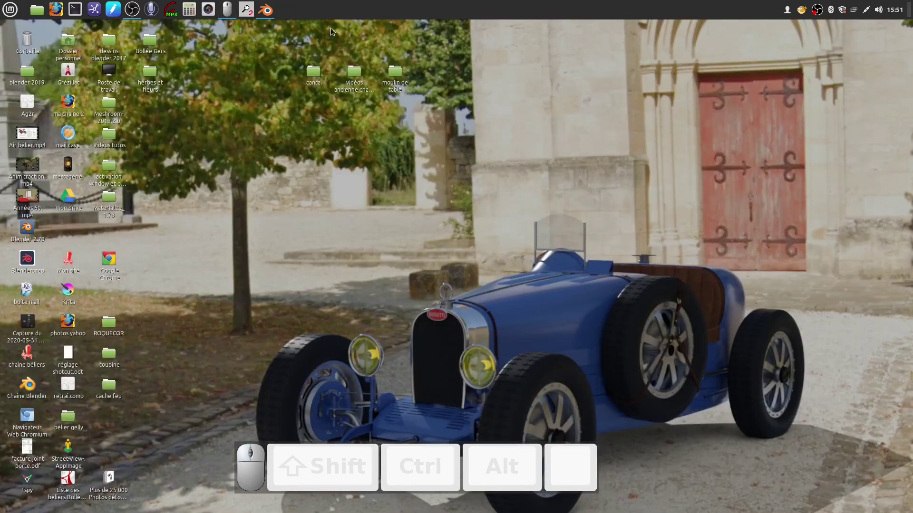
left_click(269, 15)
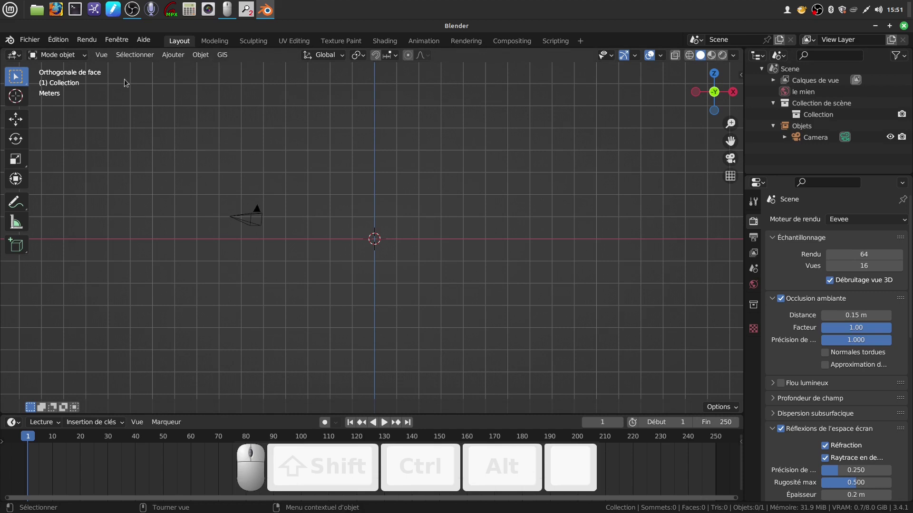
left_click(31, 41)
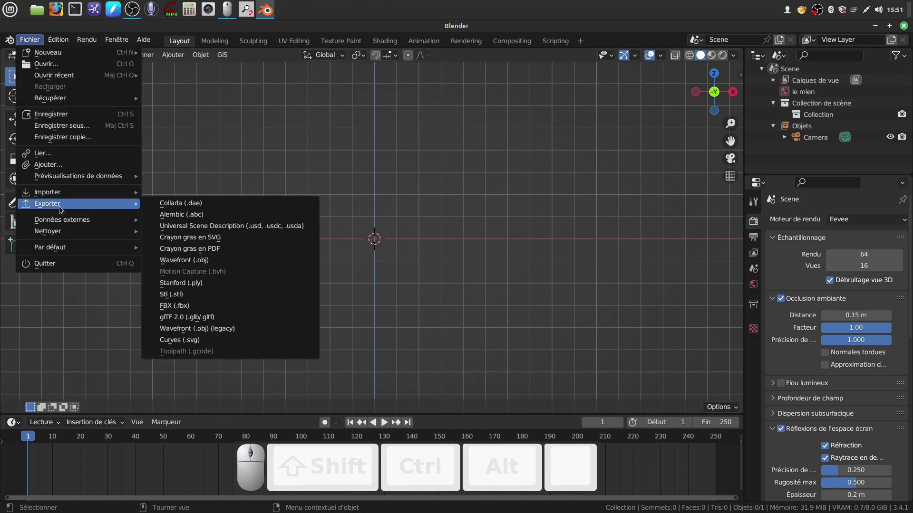
left_click(581, 203)
left_click(906, 26)
Browse into the moulin de table folder and highlight coussin.blend.
left_click(480, 145)
left_click(397, 75)
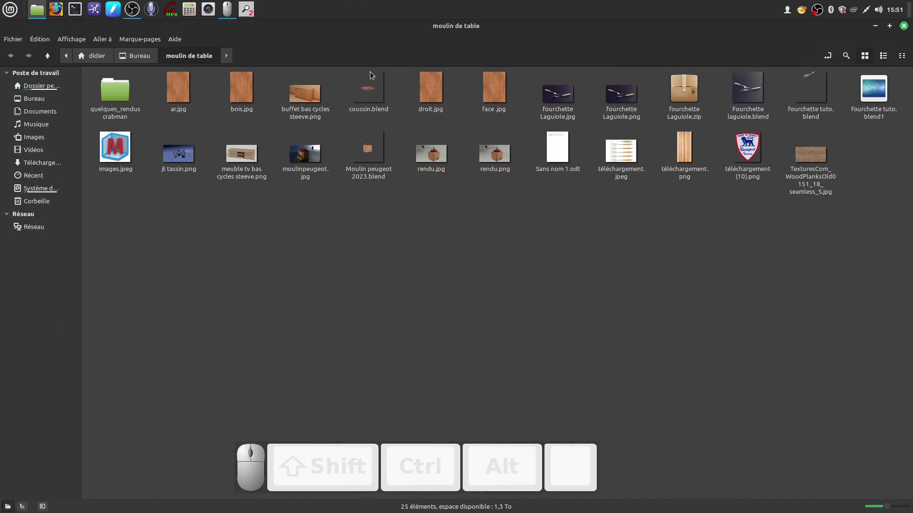
left_click(370, 86)
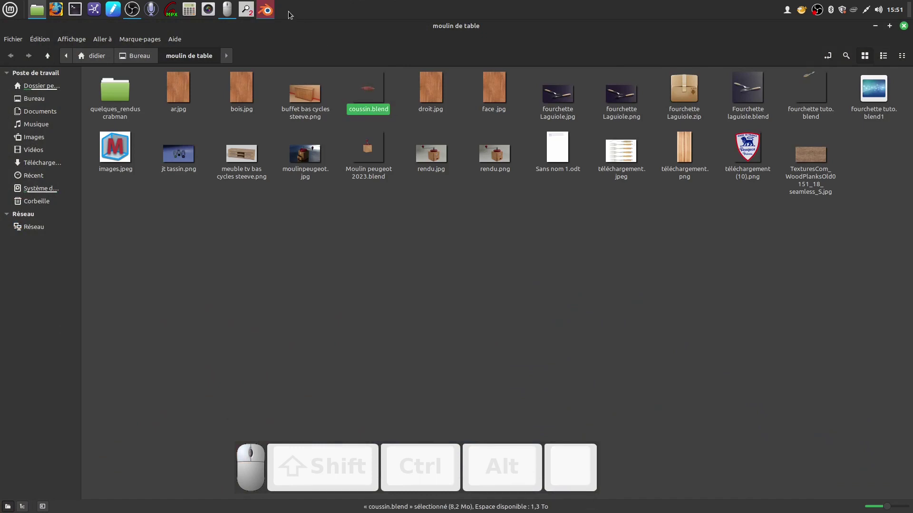
Load coussin.blend and look around the tartan pillow in Material Preview.
left_click(273, 15)
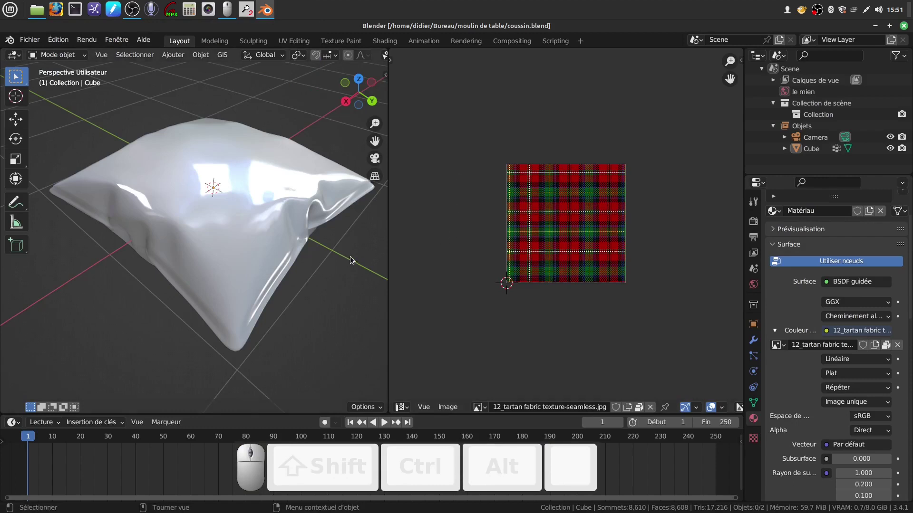
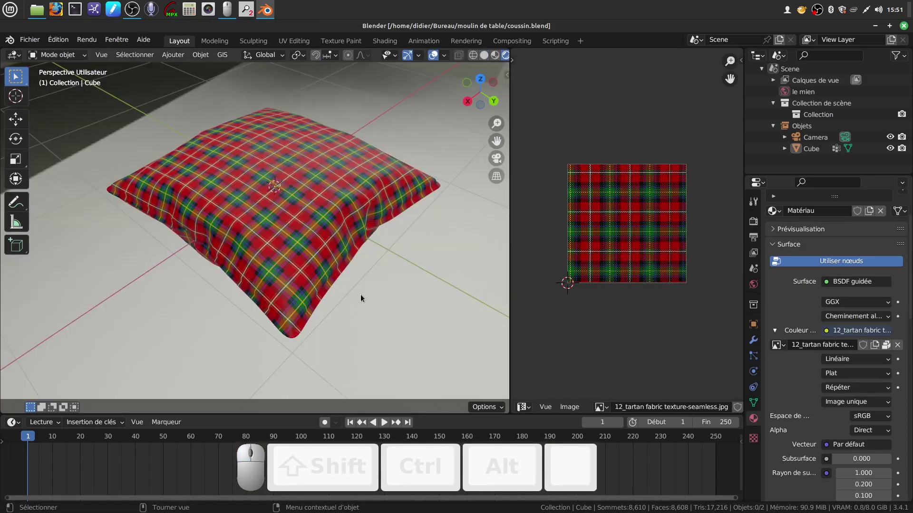
scroll("up", 3)
middle_click(362, 289)
left_click_drag(391, 197, 358, 259)
scroll("down", 3)
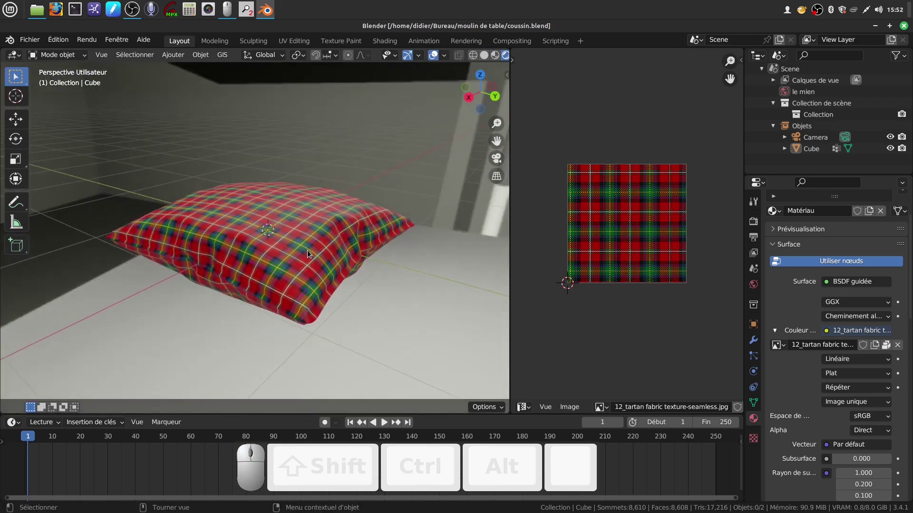
left_click_drag(352, 269, 226, 176)
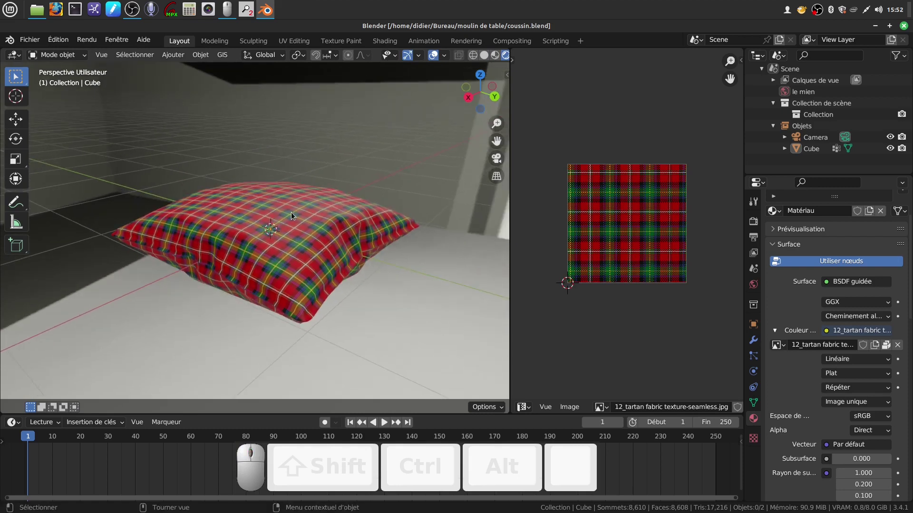
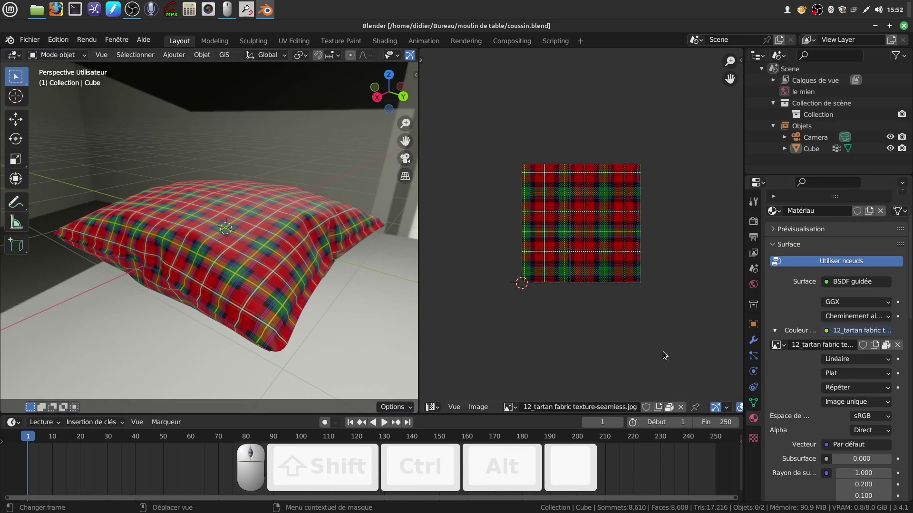
Select the Cube pillow and remove its tartan material slot, leaving it with no material.
left_click(269, 313)
left_click(755, 421)
scroll("up", 3)
scroll("down", 3)
scroll("up", 3)
Join the image editor area into the 3D view via Joindre les zones.
left_click(905, 236)
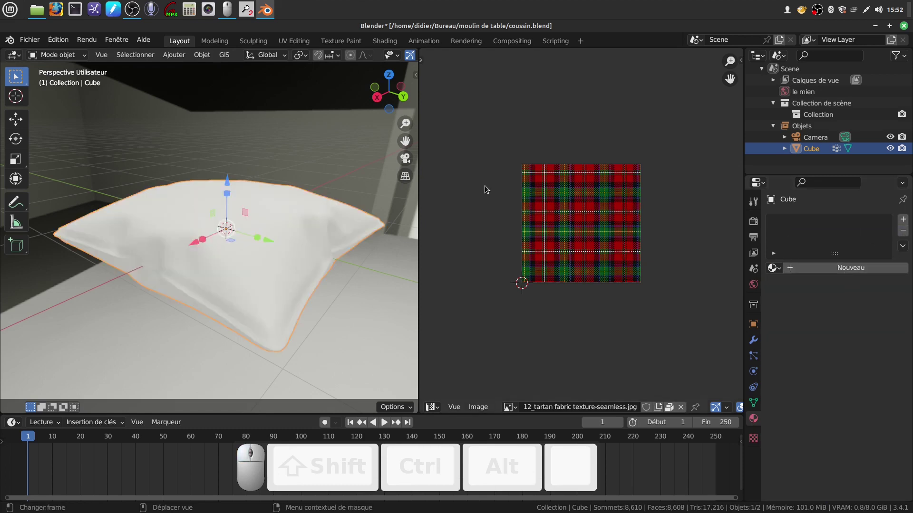
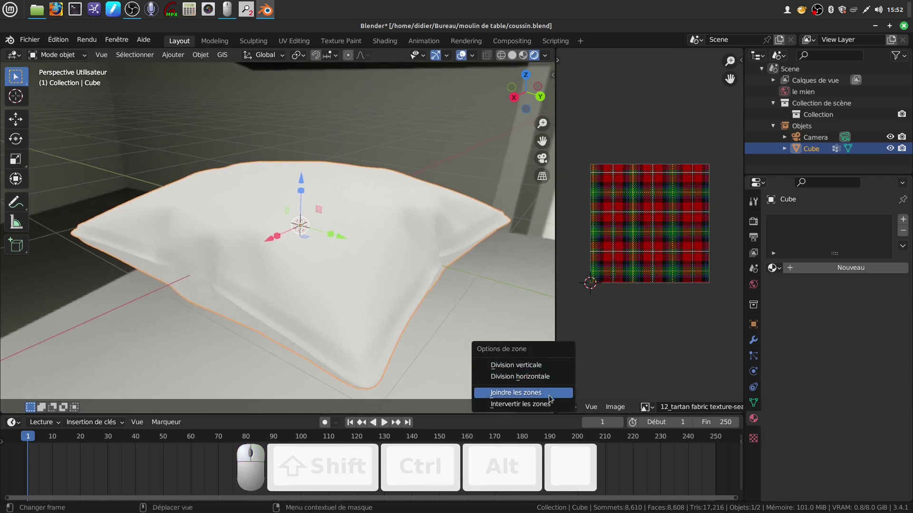
left_click(553, 394)
scroll("down", 3)
left_click(507, 299)
Orbit and zoom to reframe the untextured pillow in the full-width viewport.
middle_click(503, 288)
left_click_drag(500, 291, 502, 301)
scroll("up", 3)
scroll("up", 3)
left_click_drag(563, 261, 555, 267)
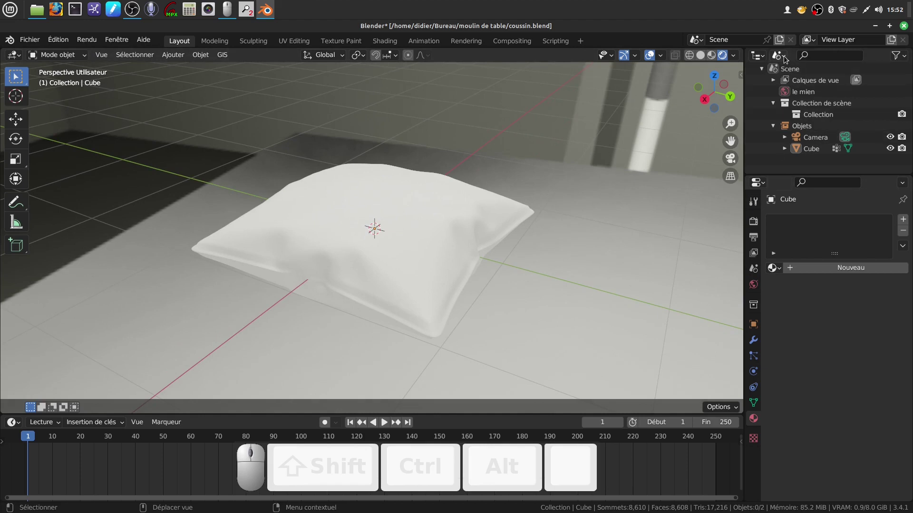
Switch the Outliner to Orphan Data and delete the orphaned image data-block.
left_click(784, 58)
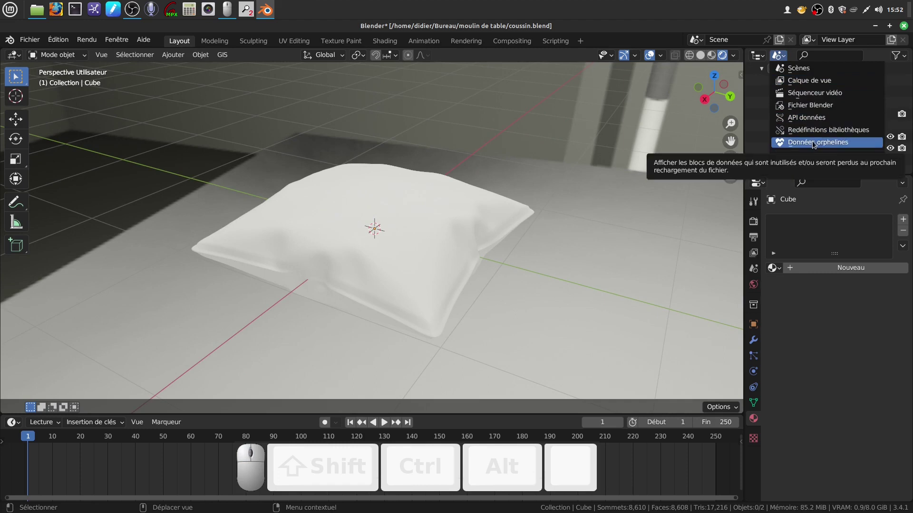
right_click(459, 266)
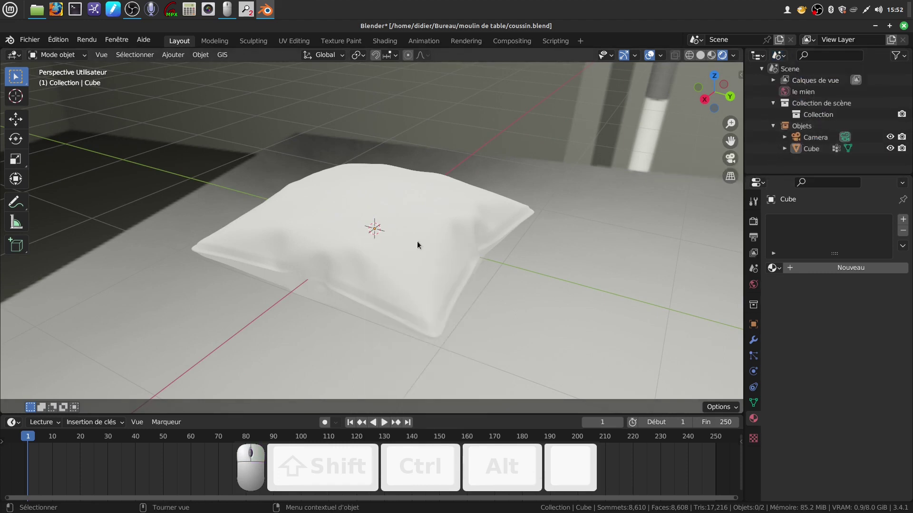
left_click(784, 62)
left_click(798, 145)
left_click(752, 83)
left_click_drag(796, 94, 796, 94)
middle_click(796, 94)
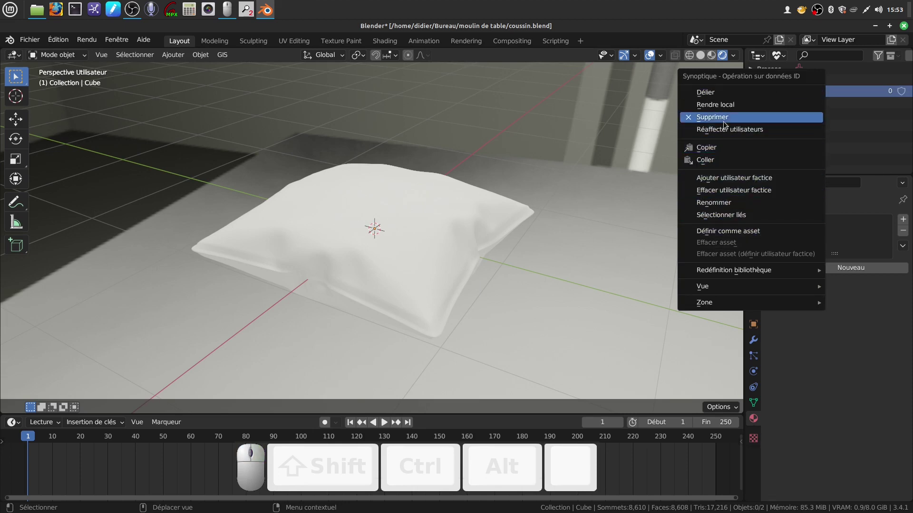
left_click(725, 122)
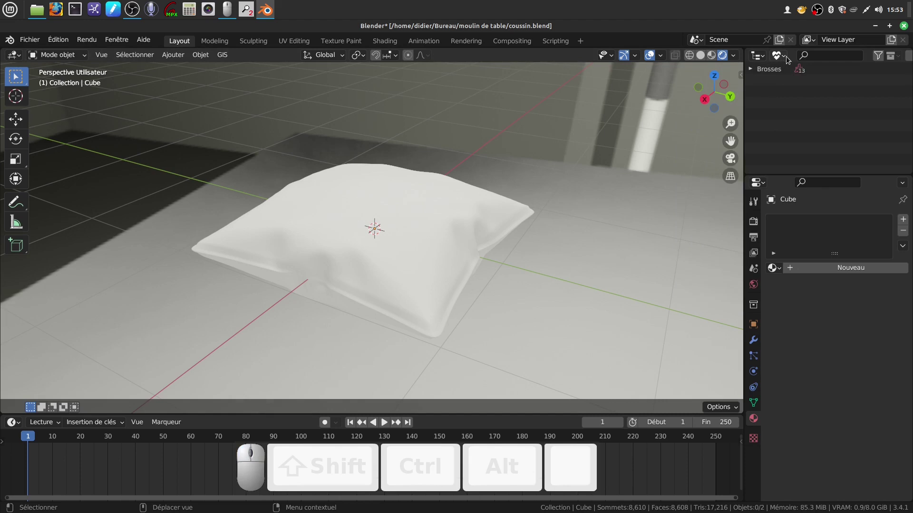
Return the Outliner to View Layer and check the cushion's material list is empty.
left_click(783, 59)
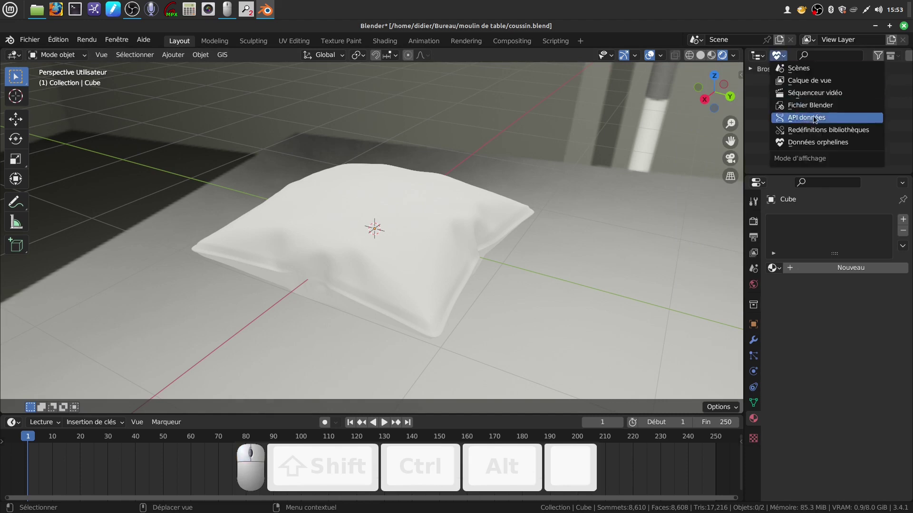
left_click(806, 82)
left_click(780, 268)
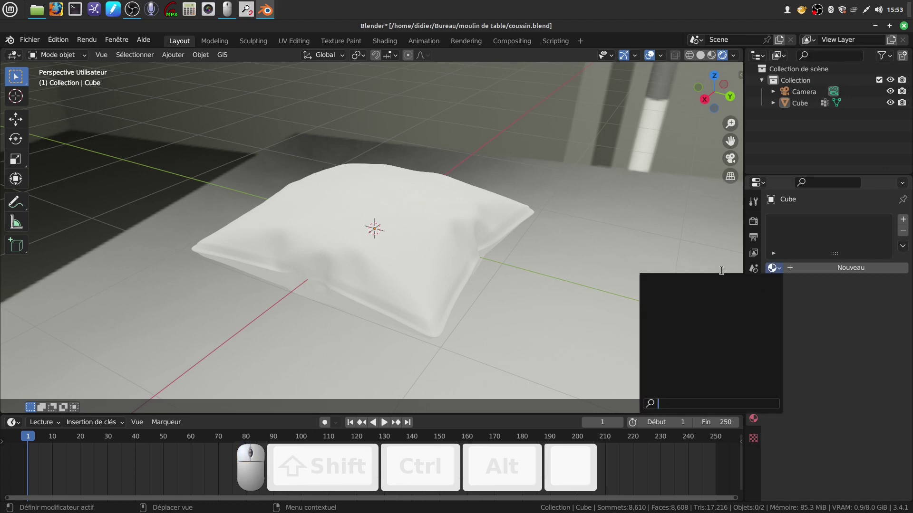
left_click(837, 343)
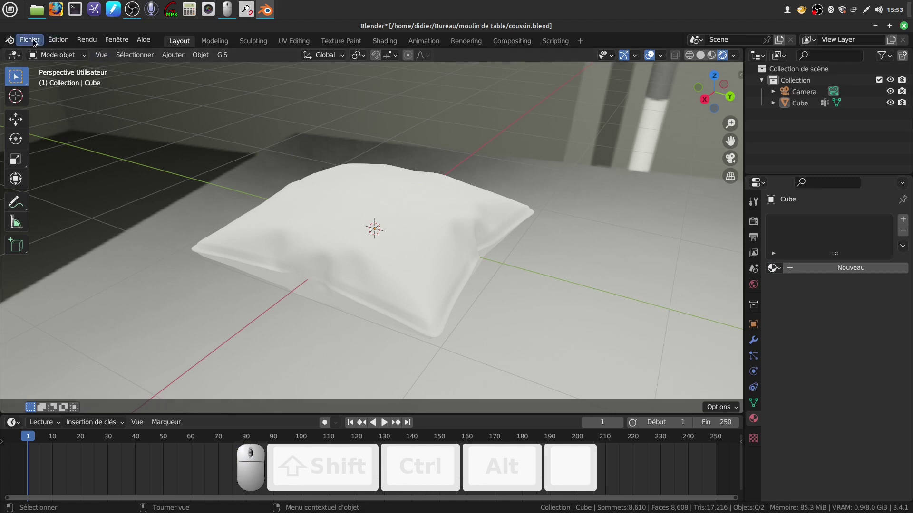
Purge unused data-blocks with Fichier > Clean Up and confirm the cleanup.
left_click(33, 41)
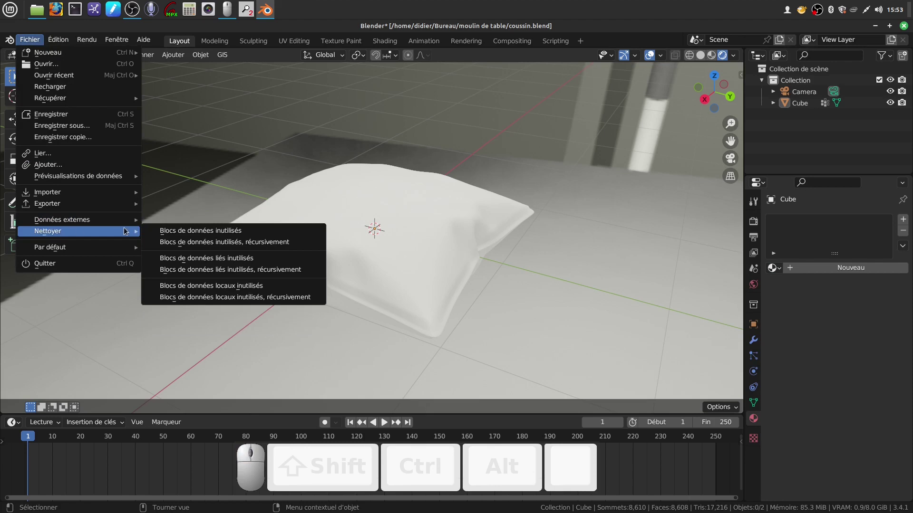
left_click(209, 231)
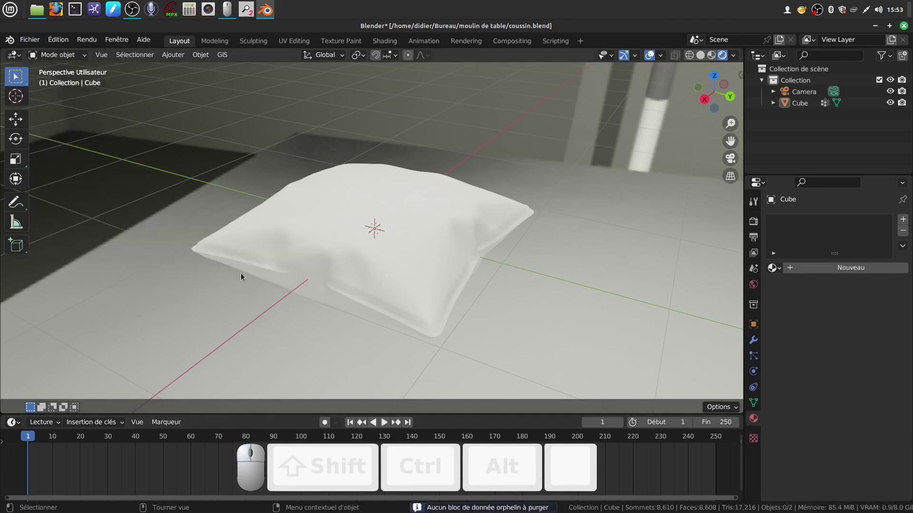
left_click(33, 41)
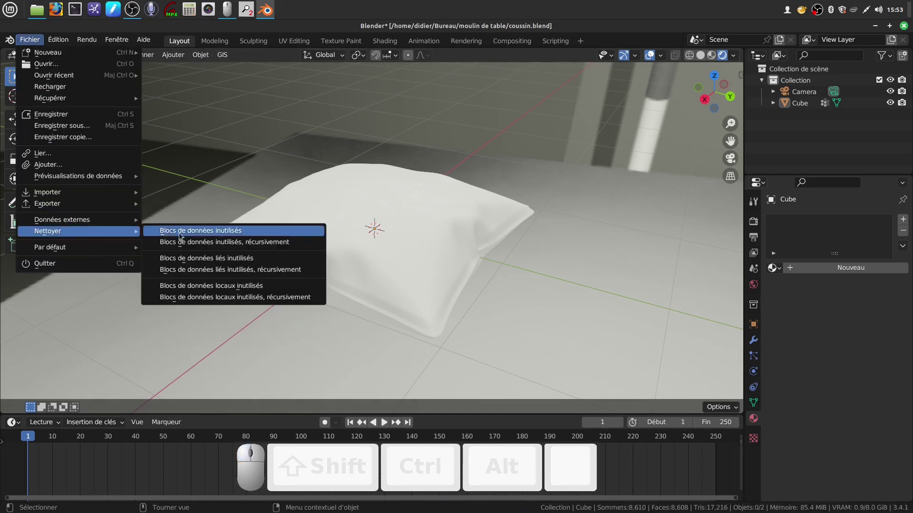
left_click(200, 245)
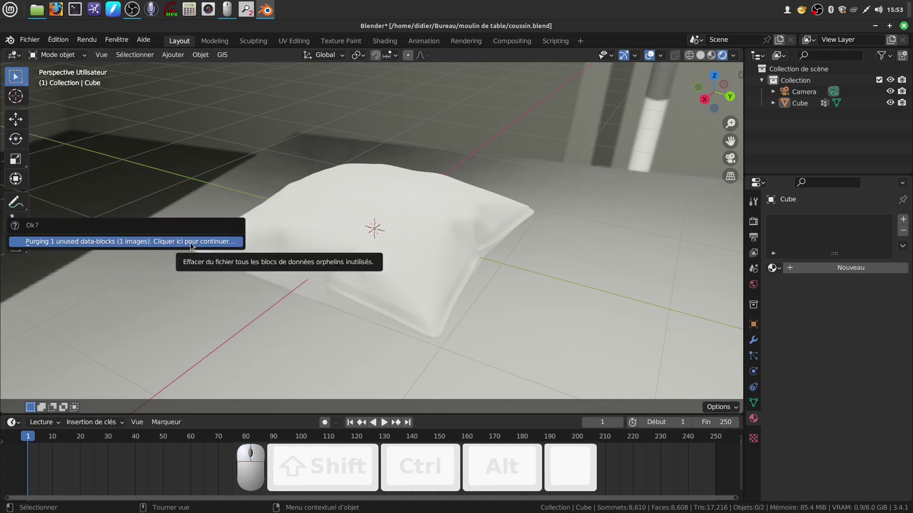
left_click(194, 246)
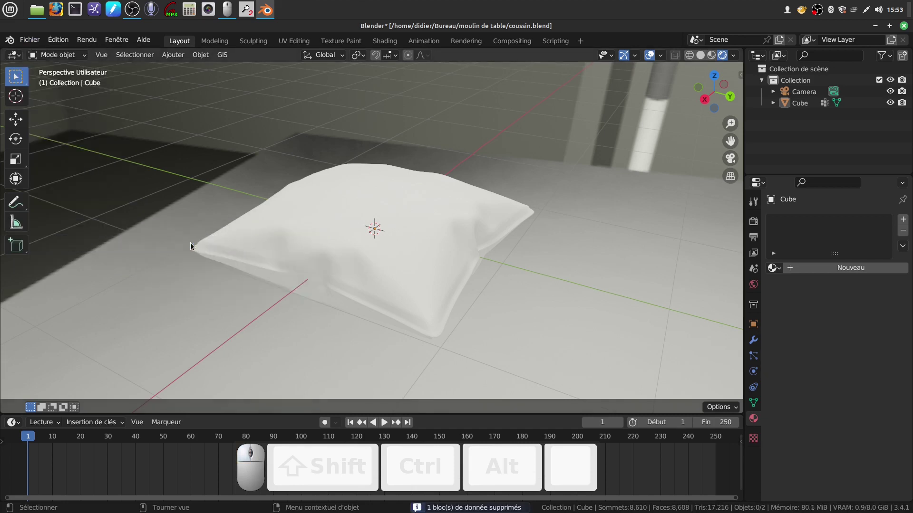
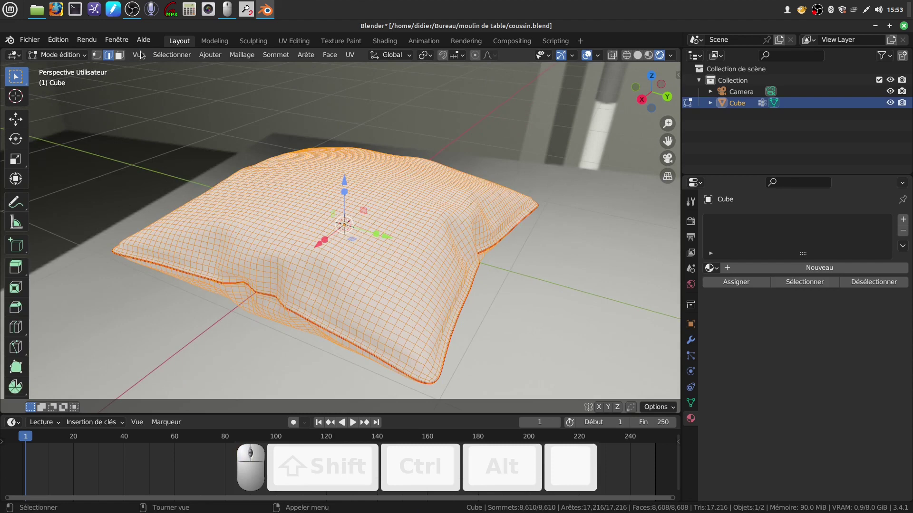
left_click(113, 58)
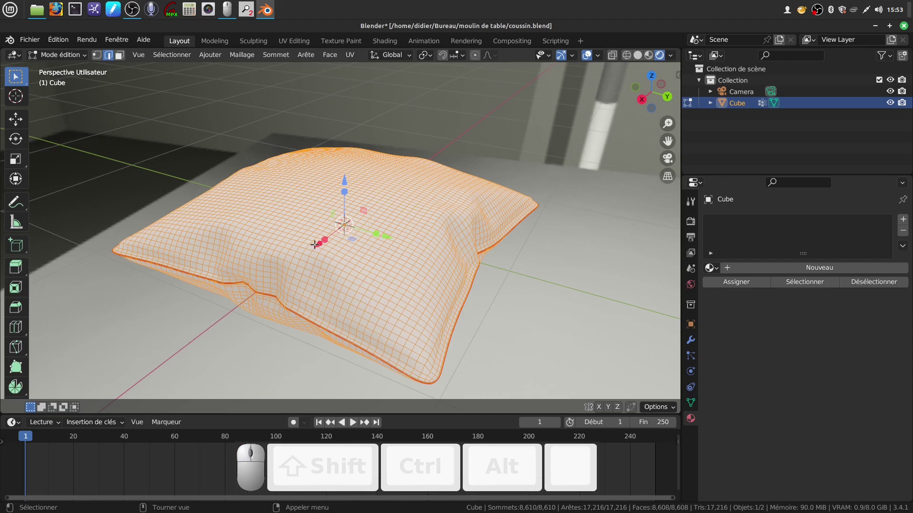
right_click(326, 213)
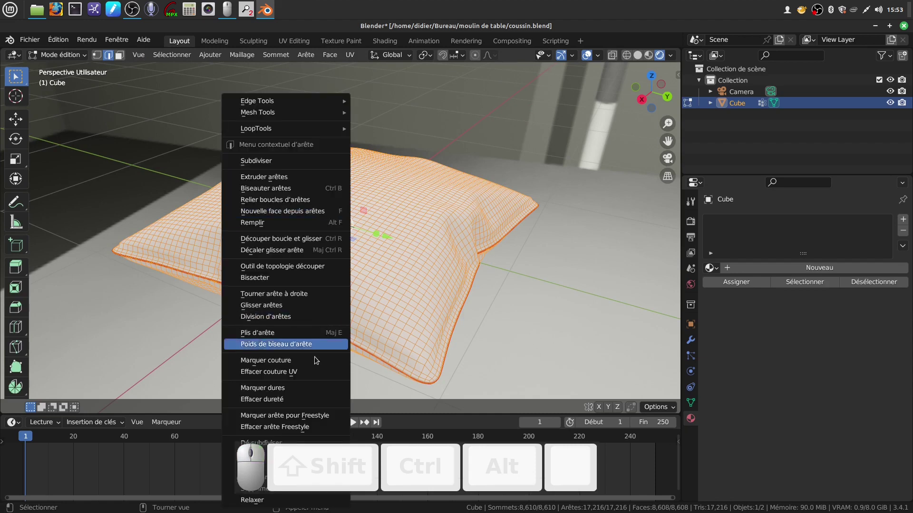
left_click(320, 374)
scroll("down", 3)
key("Tab")
middle_click(376, 272)
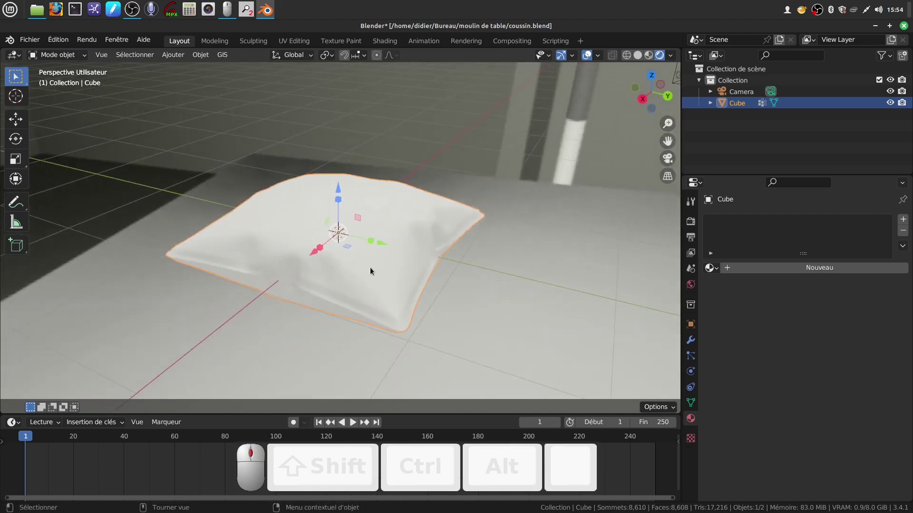
Create a new material for the cushion in Material Properties.
left_click_drag(282, 252, 390, 230)
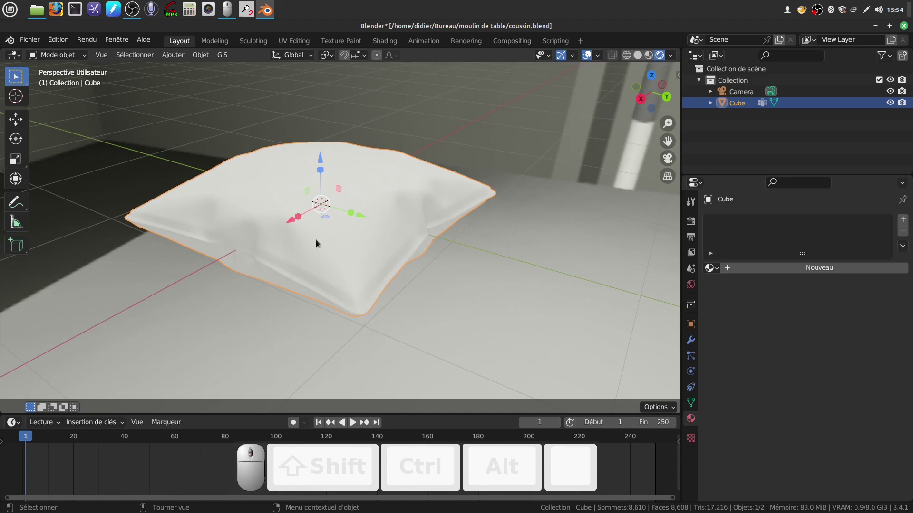
left_click(486, 305)
left_click(344, 252)
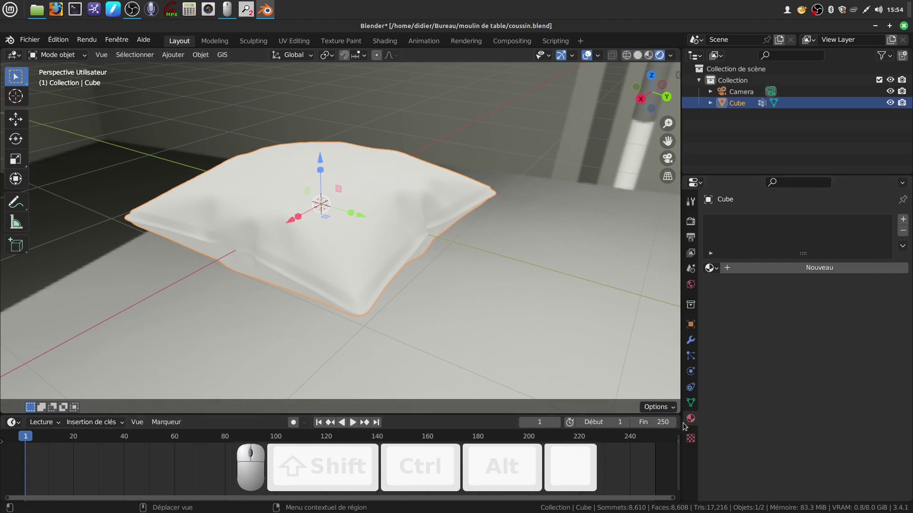
left_click_drag(690, 420, 808, 358)
scroll("down", 3)
Drive the material's Base Color with an Image Texture and split the viewport in two.
left_click(792, 335)
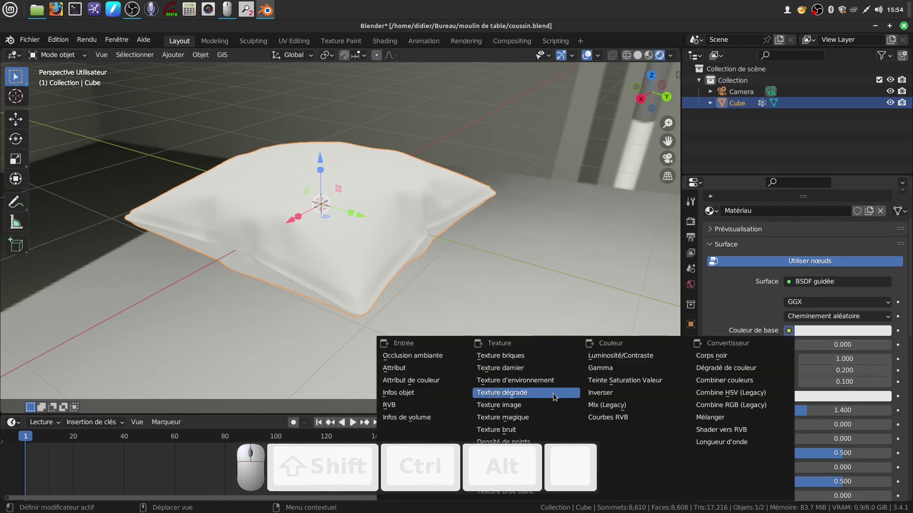
left_click(554, 404)
scroll("down", 3)
left_click_drag(844, 397, 635, 67)
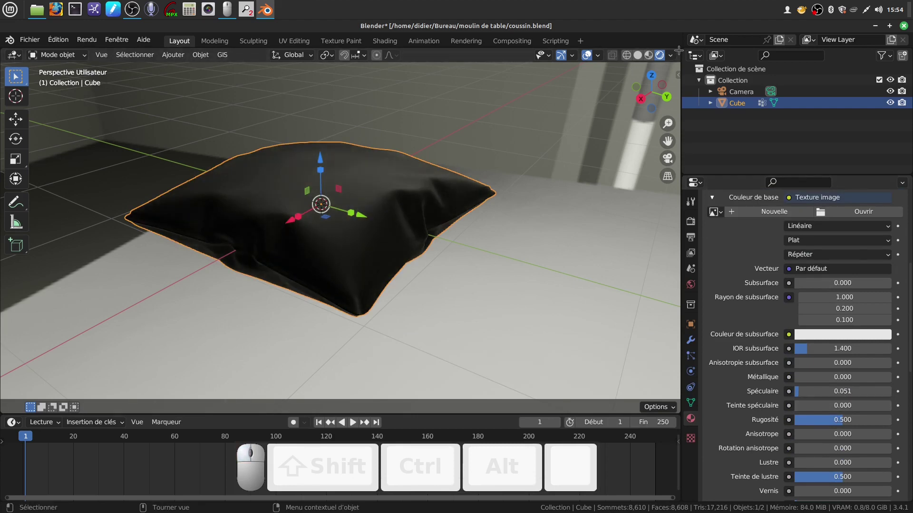
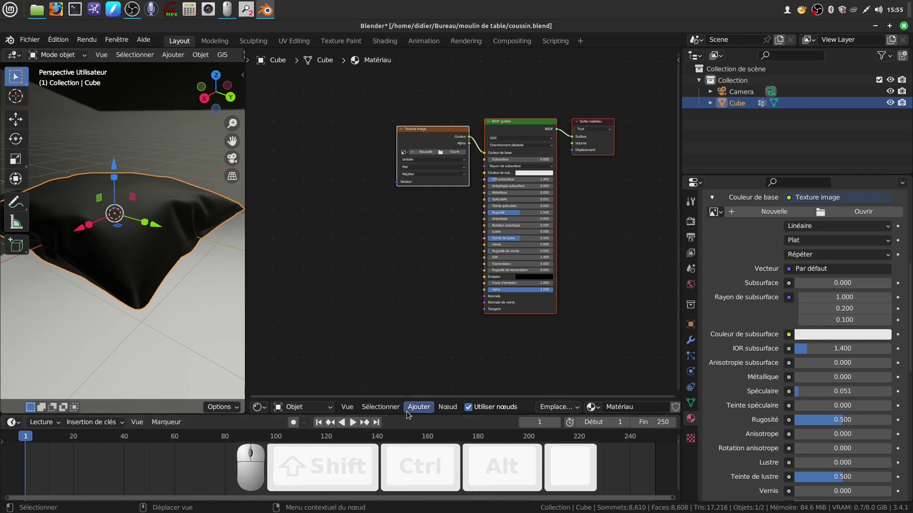
Add a Texture Coordinate node and wire Generated into the Image Texture's Vector input.
left_click(418, 409)
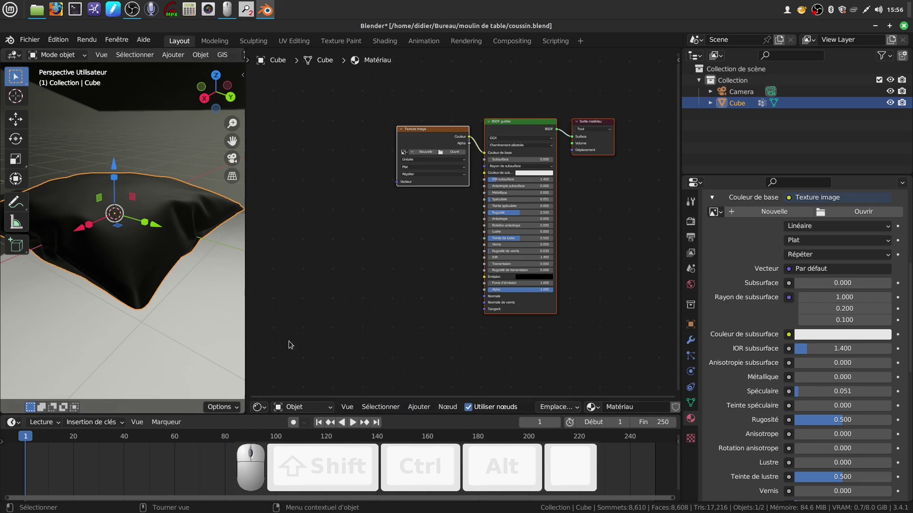
left_click(427, 411)
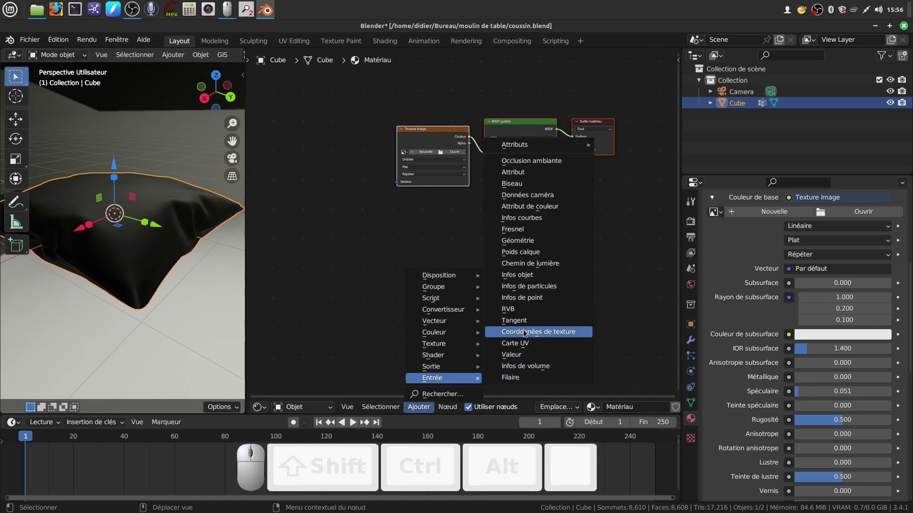
left_click(527, 333)
left_click(275, 135)
left_click_drag(318, 147, 319, 174)
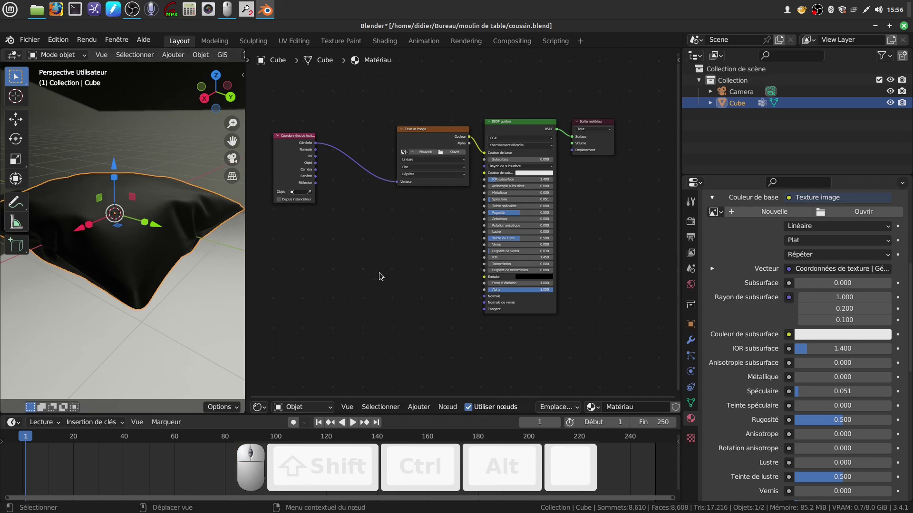
Scroll around the node editor before browsing for an image file.
scroll("up", 3)
scroll("down", 3)
middle_click(404, 277)
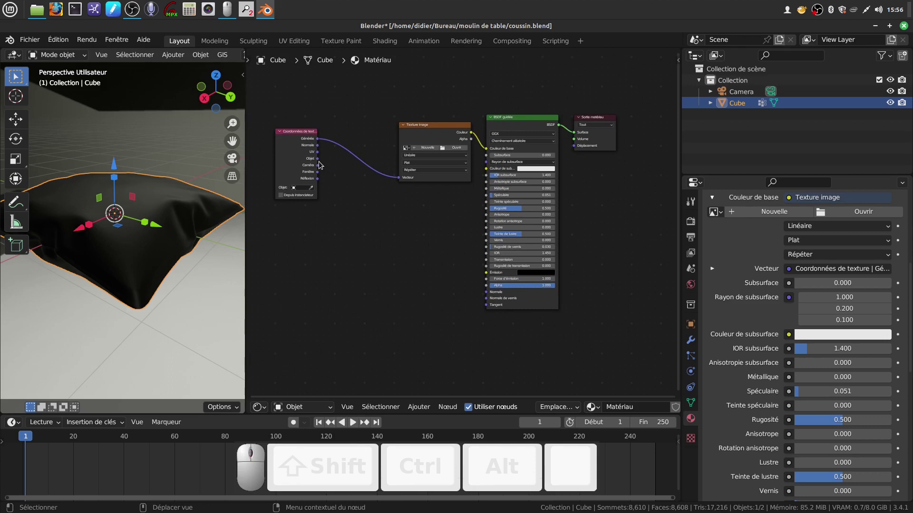
scroll("up", 3)
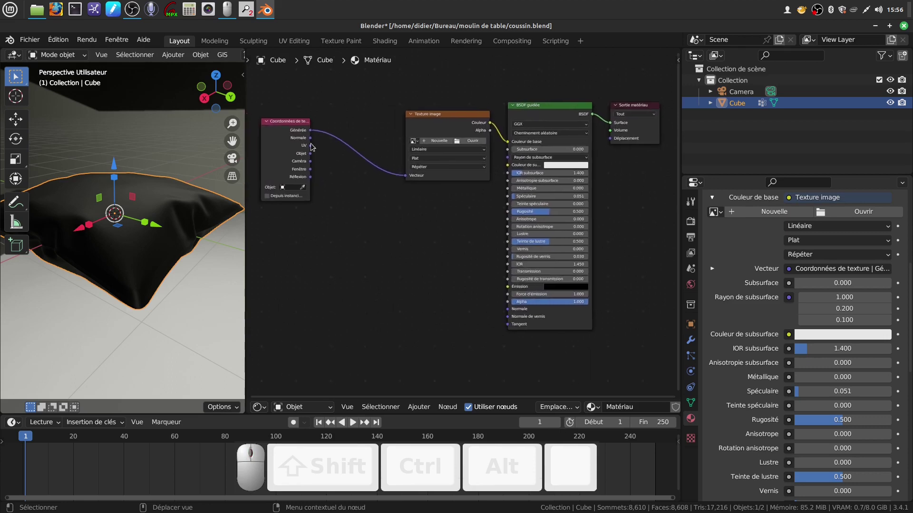
scroll("down", 3)
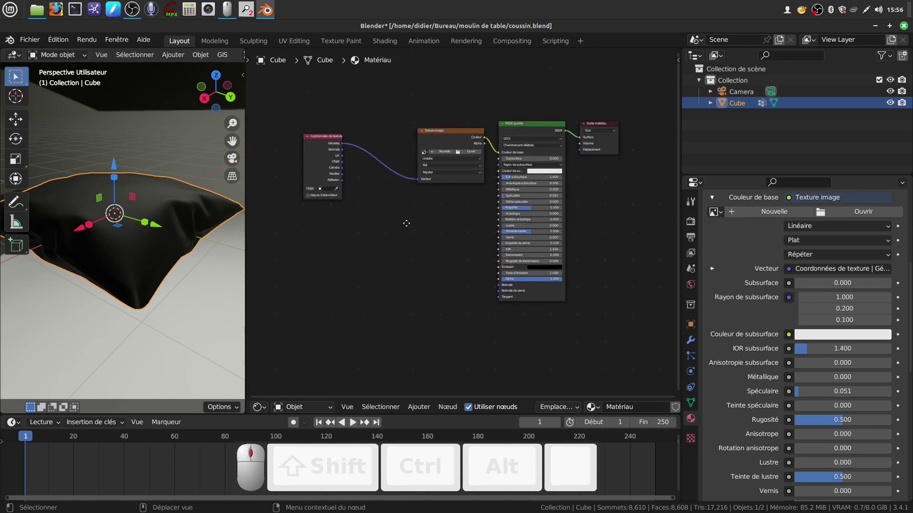
scroll("up", 3)
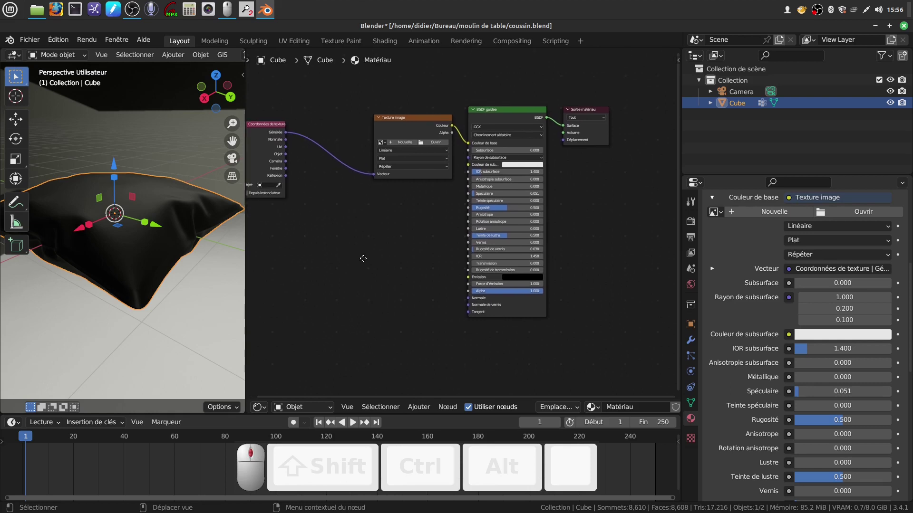
scroll("down", 3)
scroll("up", 3)
From the recent tissus folder, load the flex-thermocollant fabric image into the texture node.
left_click(431, 182)
left_click(215, 389)
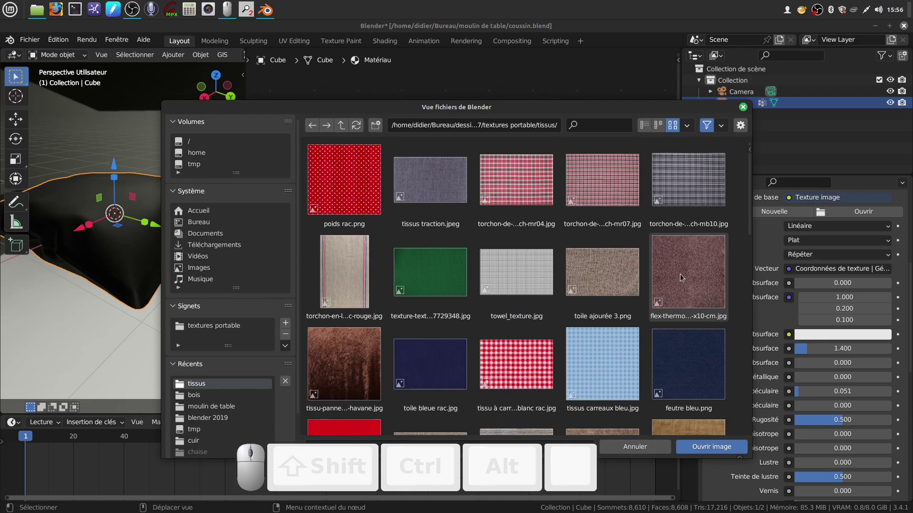
scroll("down", 3)
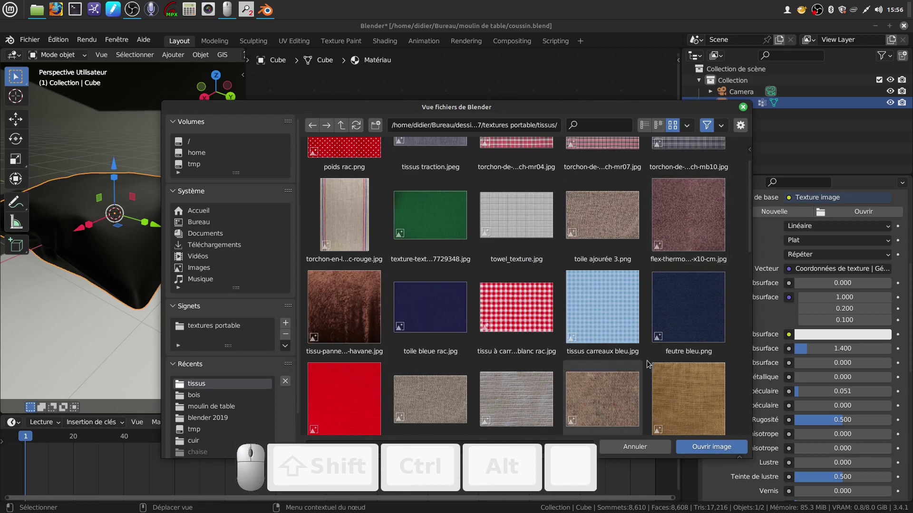
left_click(681, 221)
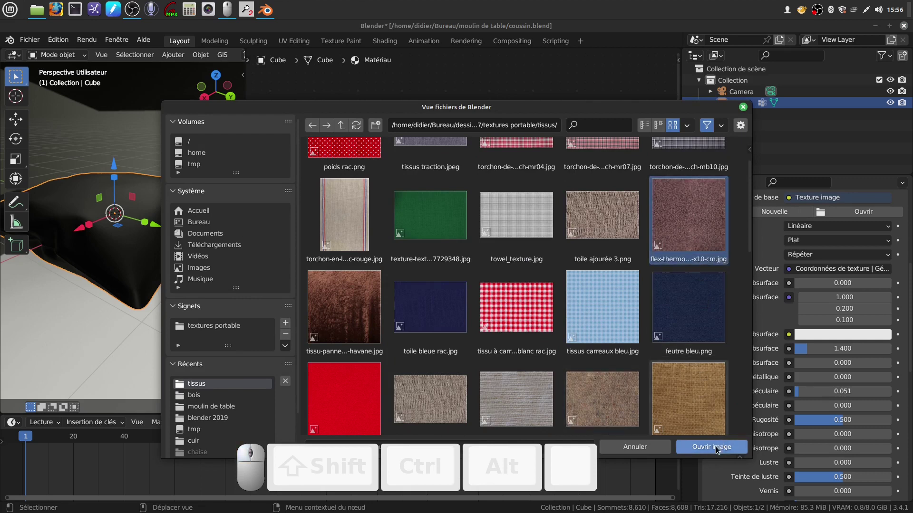
left_click(719, 450)
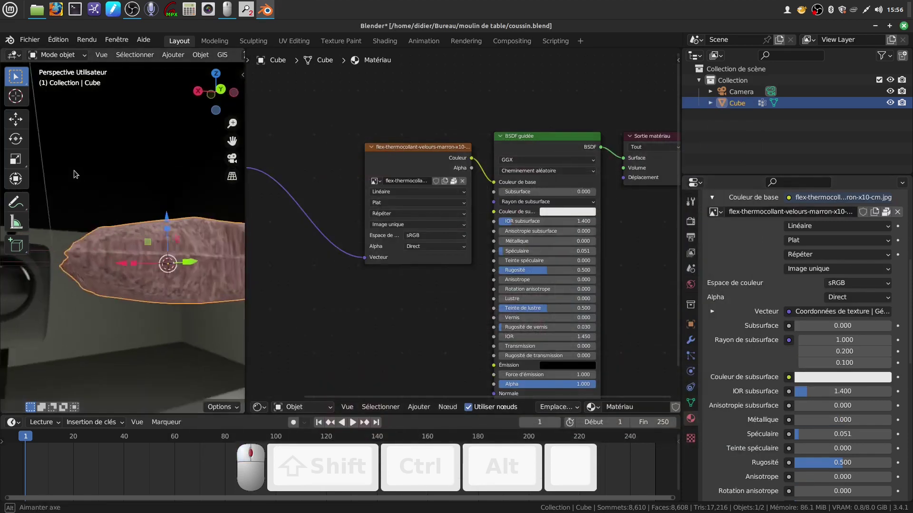
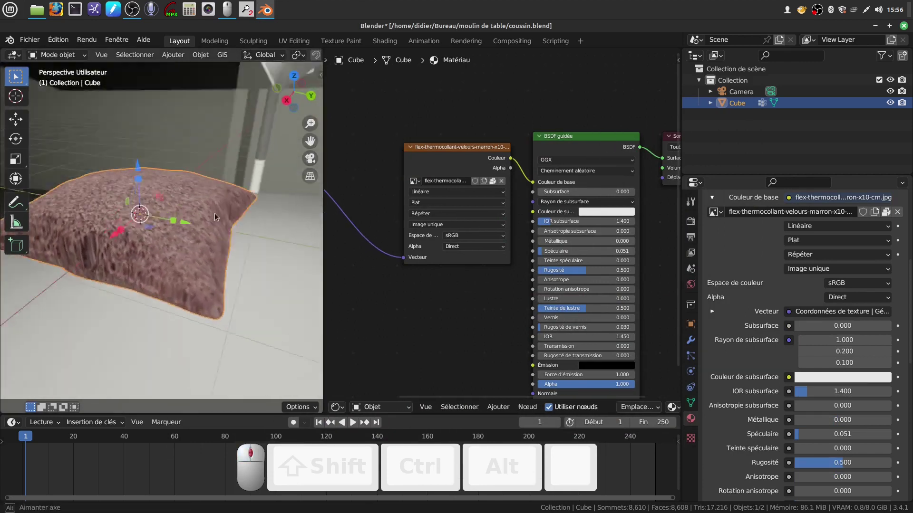
Change the Image Texture projection from Plat to Boîte so the fabric wraps the cushion's sides.
scroll("up", 3)
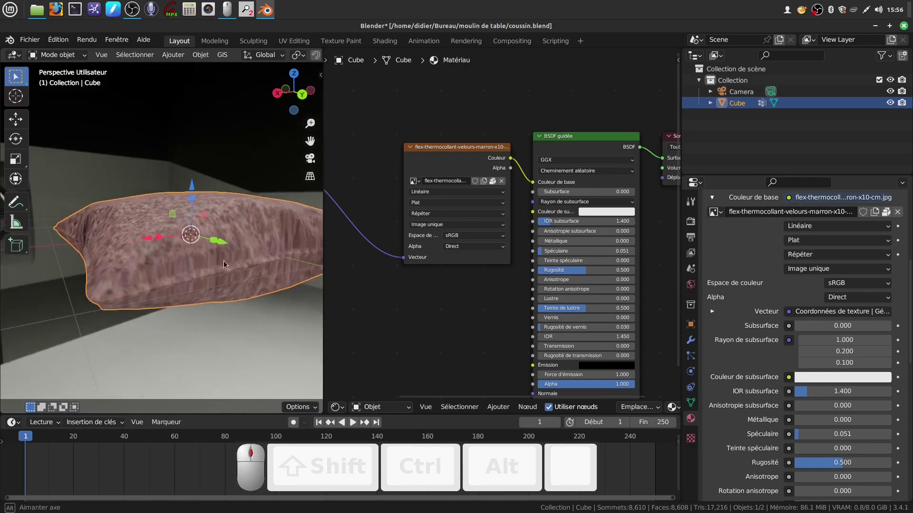
left_click_drag(230, 264, 413, 320)
middle_click(414, 319)
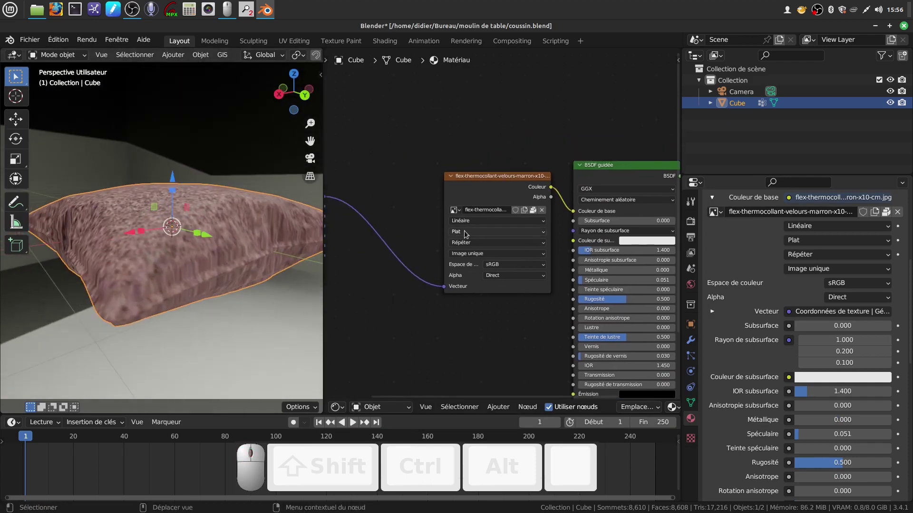
left_click(546, 237)
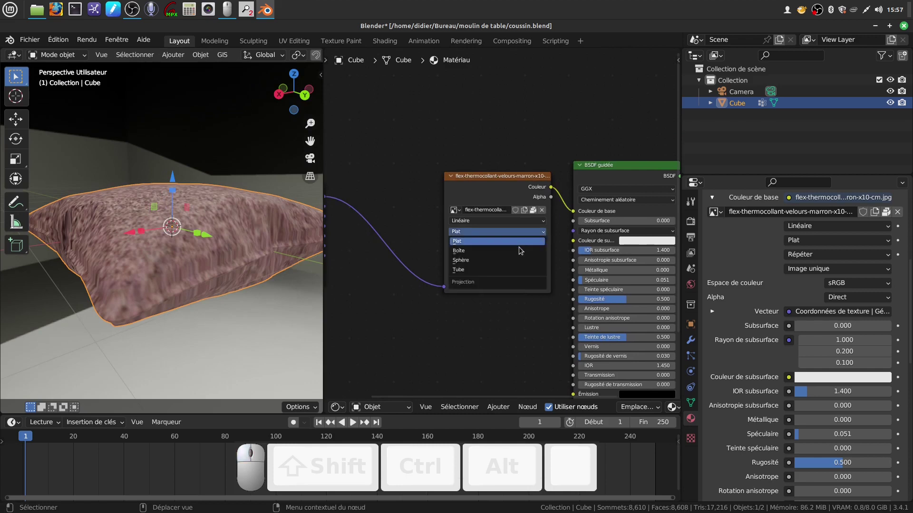
left_click(520, 250)
left_click_drag(200, 245, 161, 261)
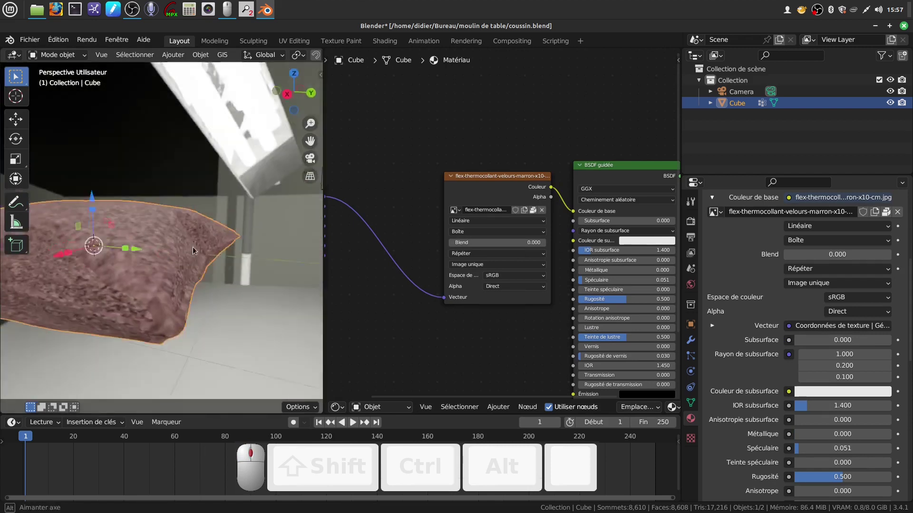
scroll("down", 3)
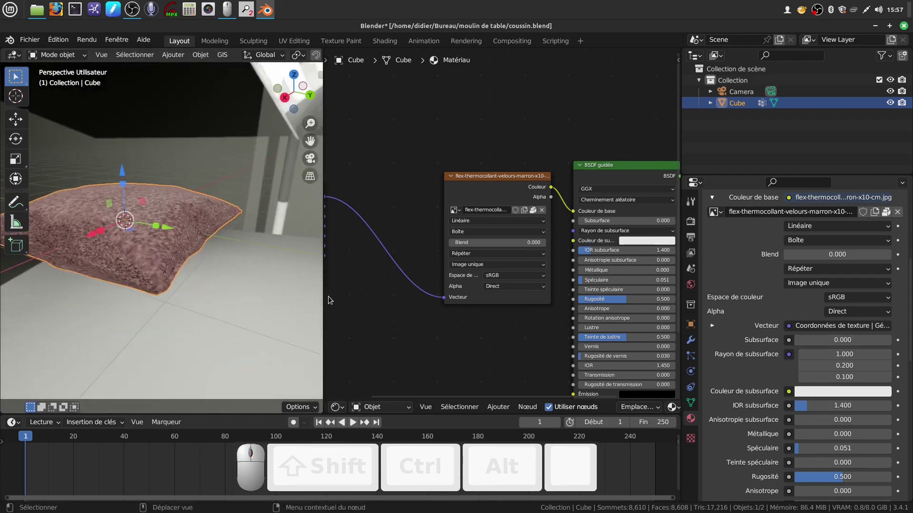
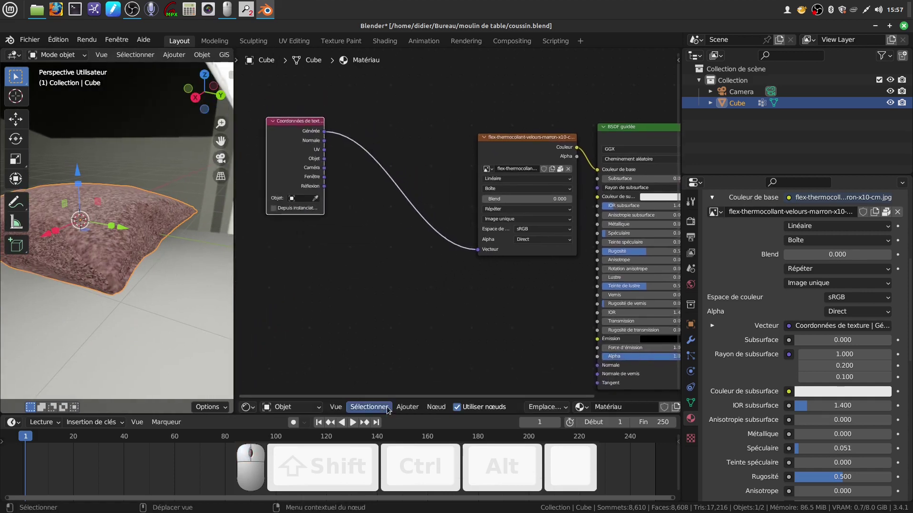
Add a Mapping node into the texture chain and apply All Transforms to the cushion.
left_click(411, 406)
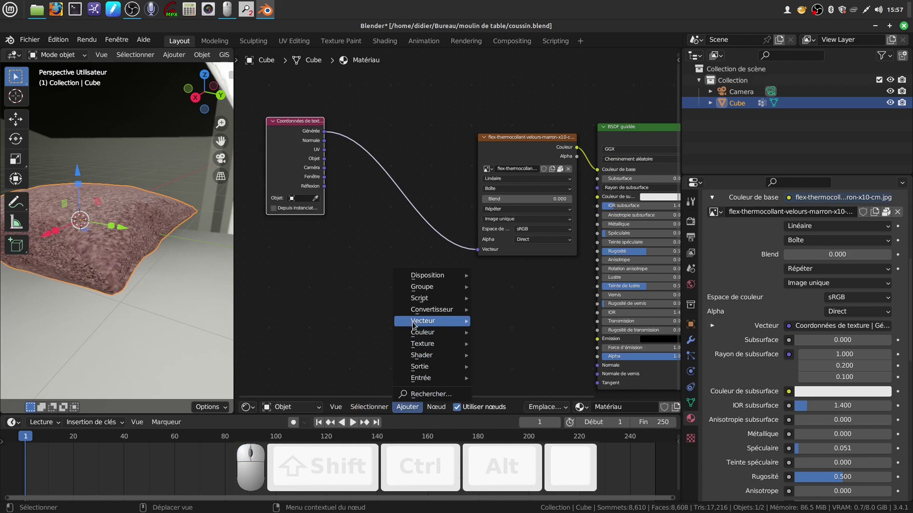
left_click(504, 349)
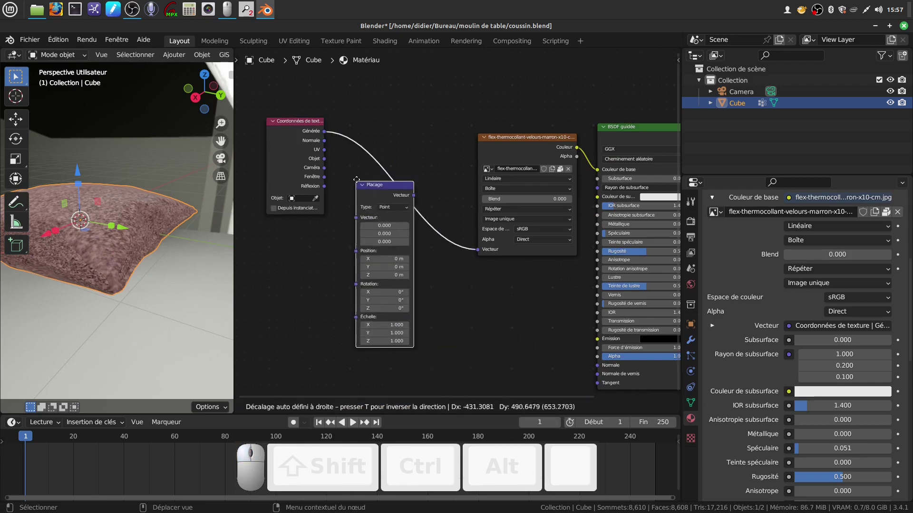
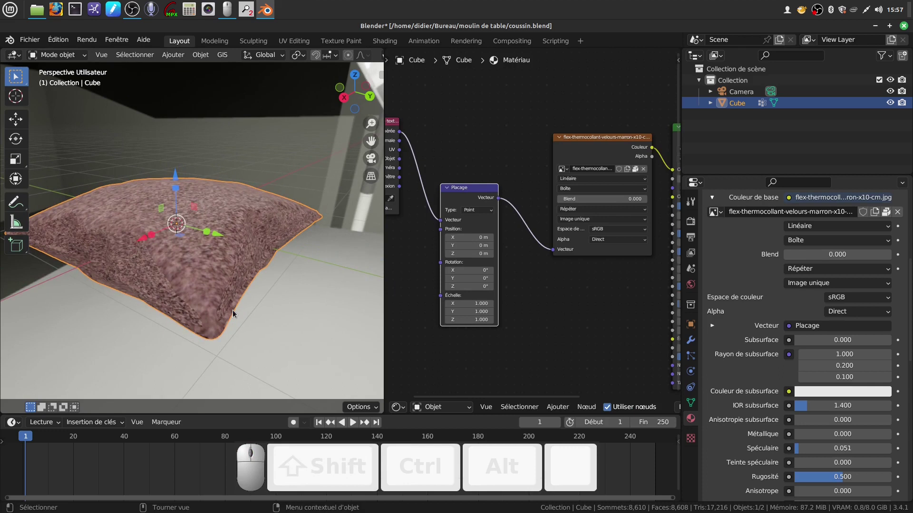
key("ctrl+a")
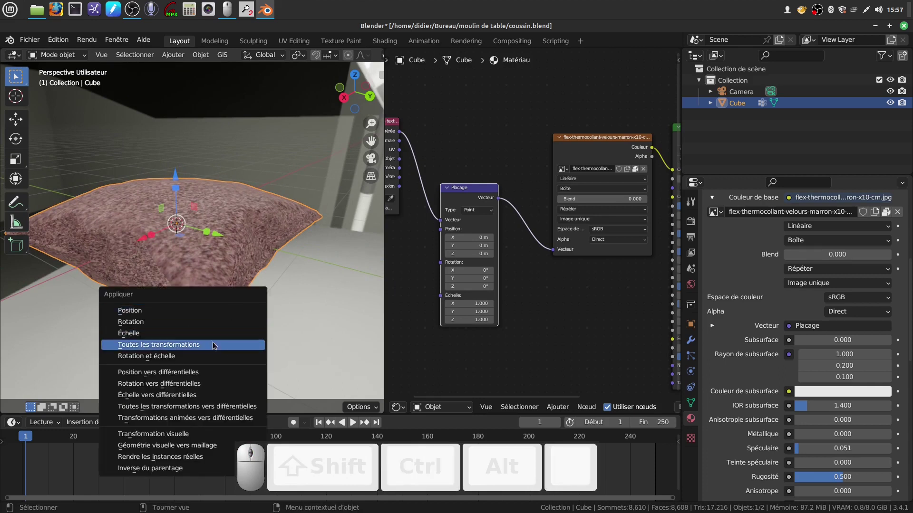
left_click(218, 348)
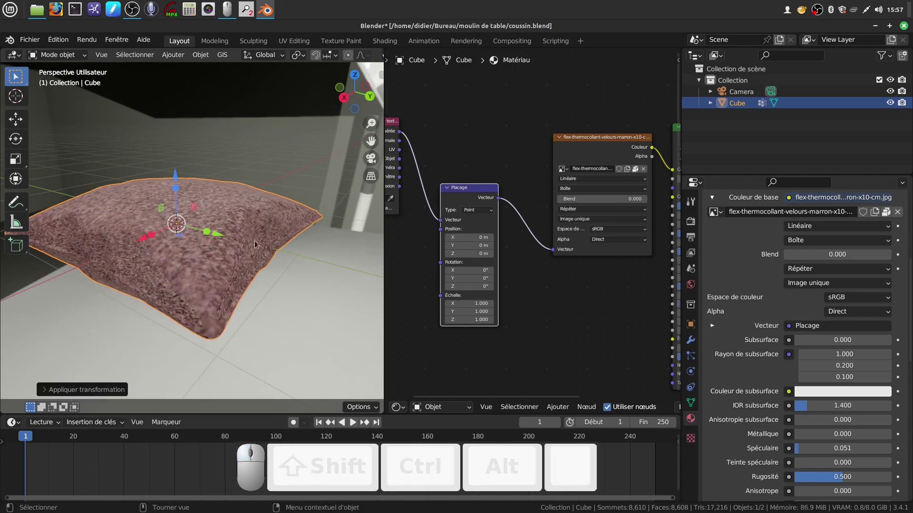
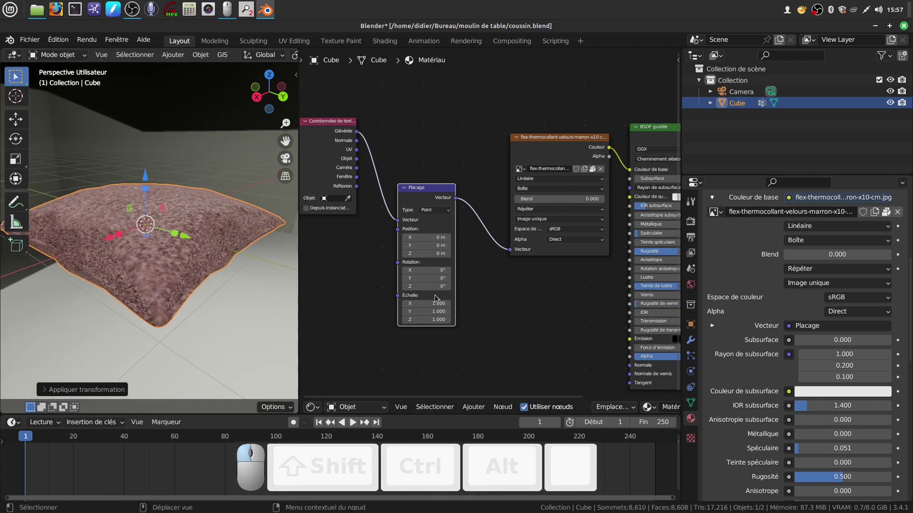
Zoom on the Mapping node, then orbit to look down on the velvet cushion.
scroll("up", 3)
middle_click(217, 262)
scroll("down", 3)
left_click_drag(217, 245, 111, 118)
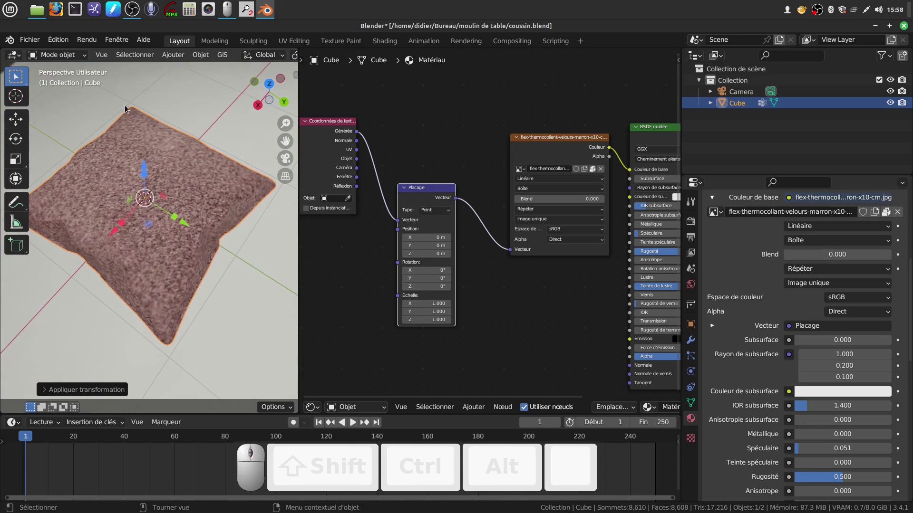
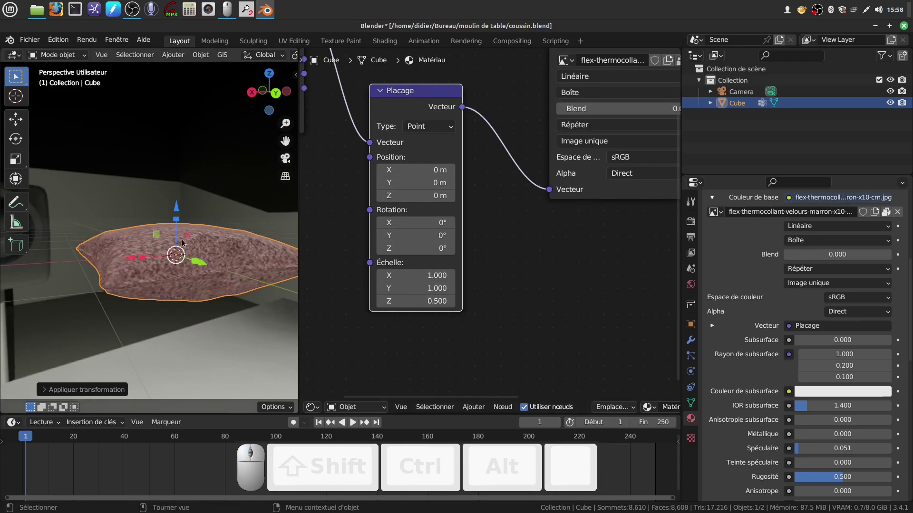
Set the Mapping node scale to X 2, Y 2, Z 1 for a finer velvet pattern.
left_click_drag(201, 235, 415, 315)
scroll("up", 3)
scroll("down", 3)
left_click_drag(233, 287, 107, 235)
scroll("down", 3)
middle_click(135, 244)
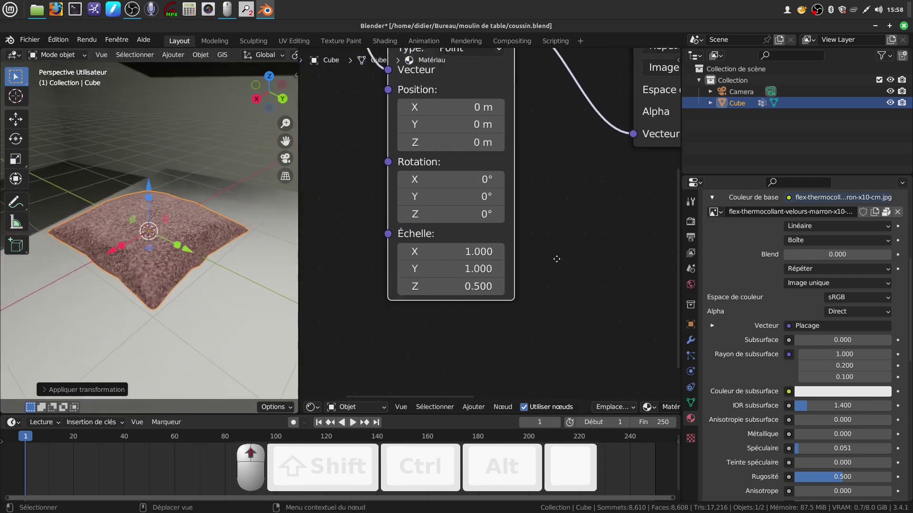
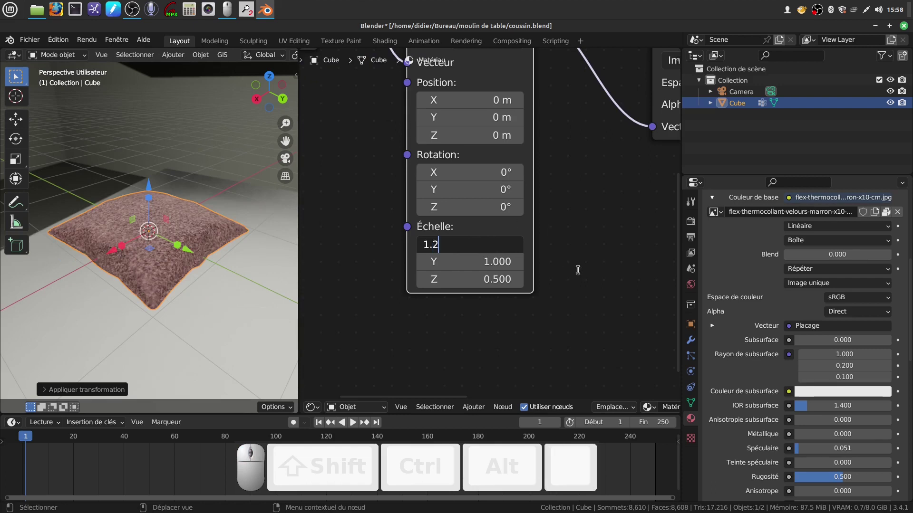
key("BackSpace")
key("BackSpace")
key("BackSpace")
key("BackSpace")
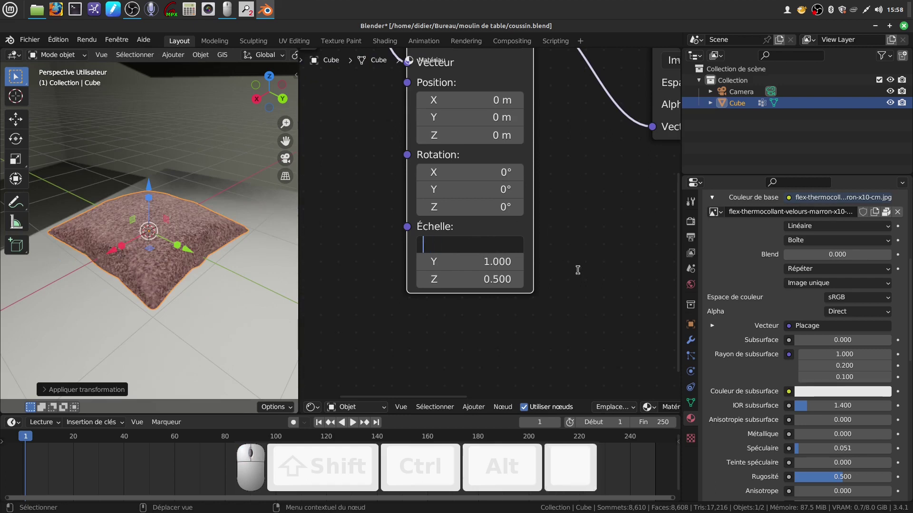
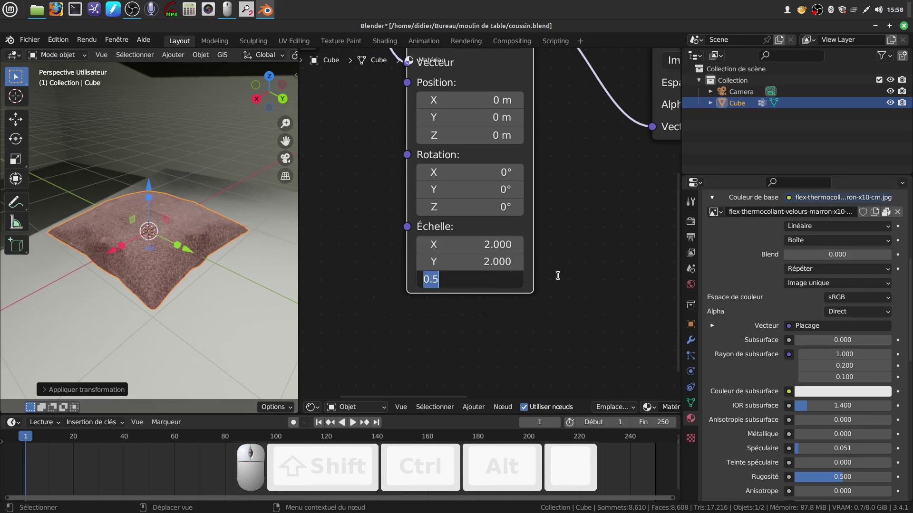
key("BackSpace")
key("KP_1")
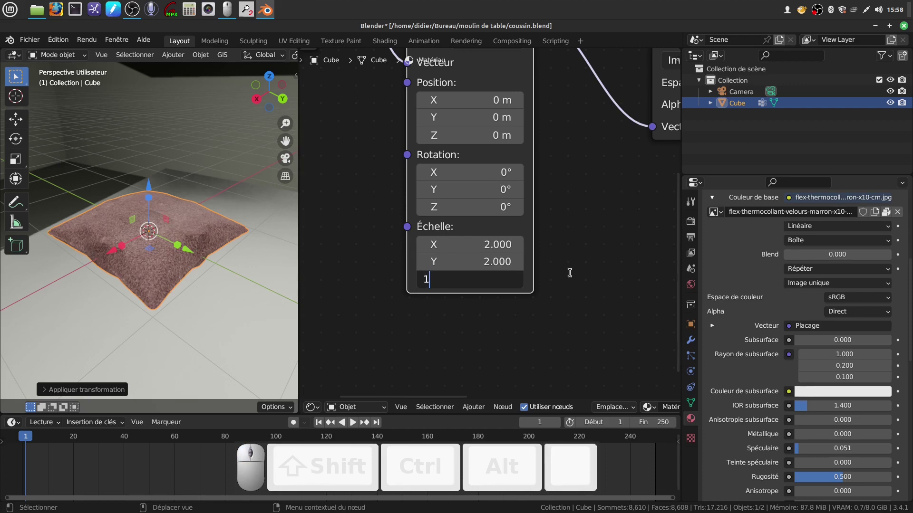
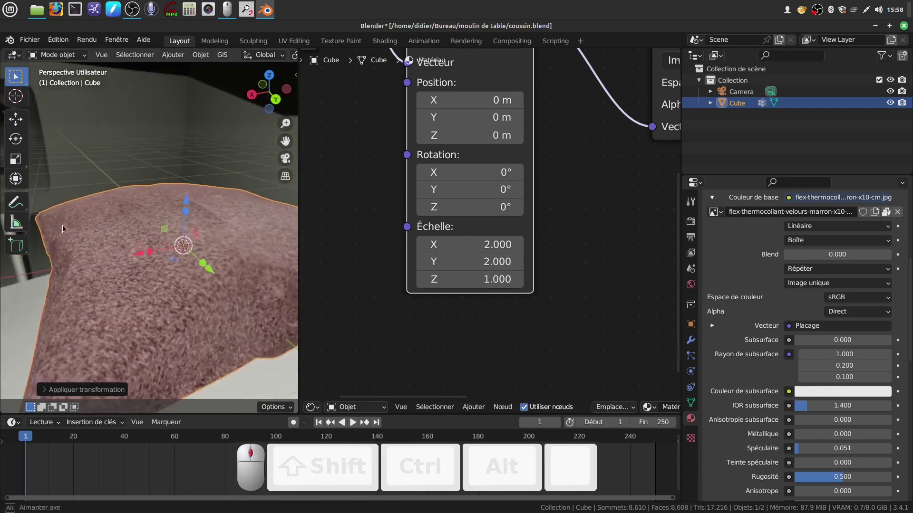
Deselect the cushion and inspect the rescaled velvet texture in the viewport.
scroll("down", 3)
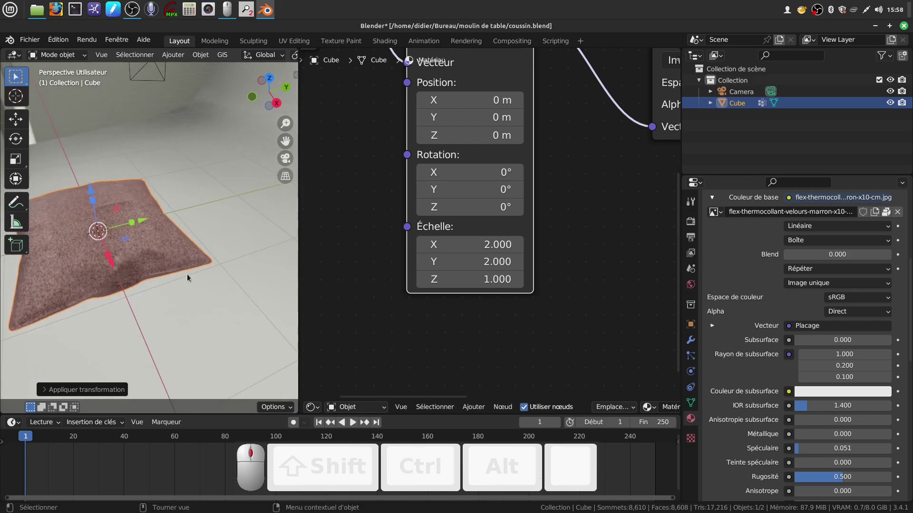
left_click(188, 296)
scroll("up", 3)
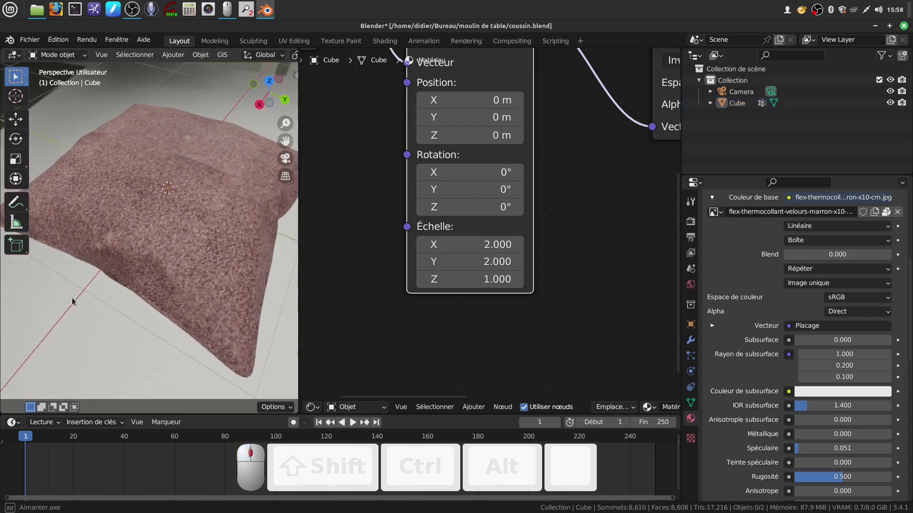
scroll("down", 3)
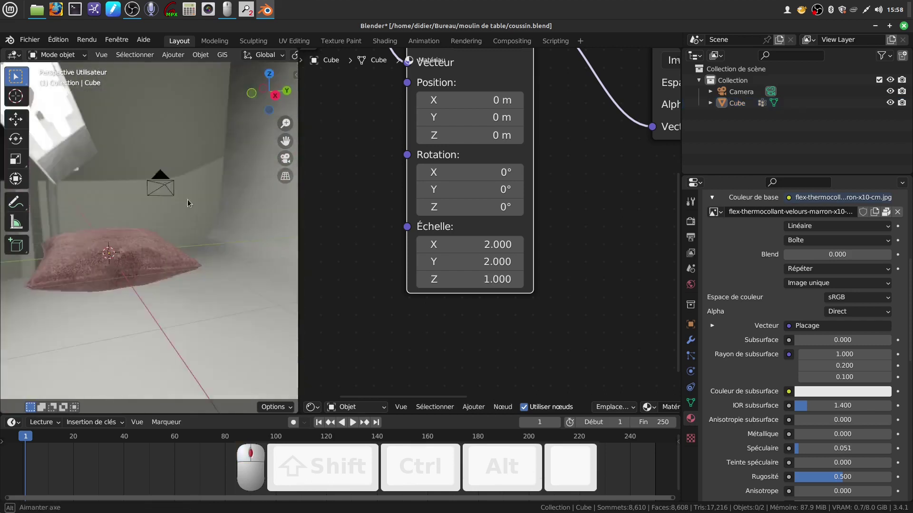
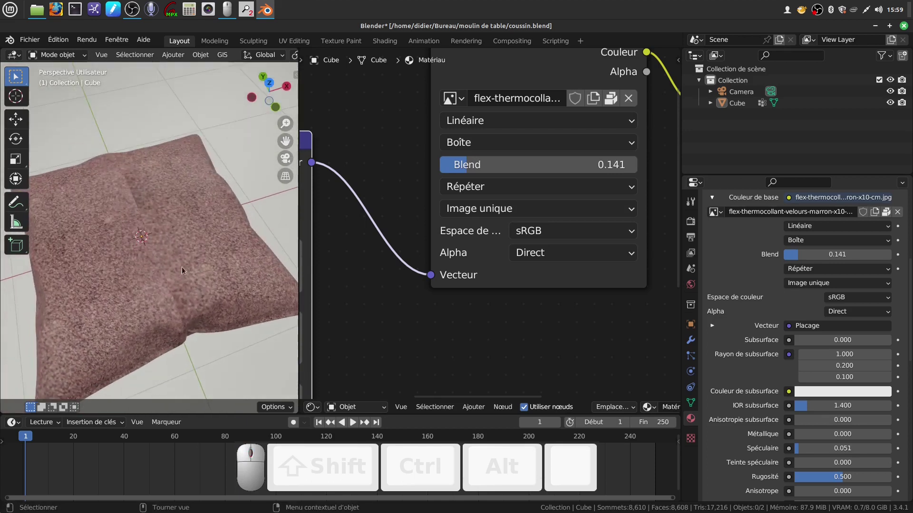
Raise the box blend to 0.167 and unlink the velvet image from the texture node.
scroll("down", 3)
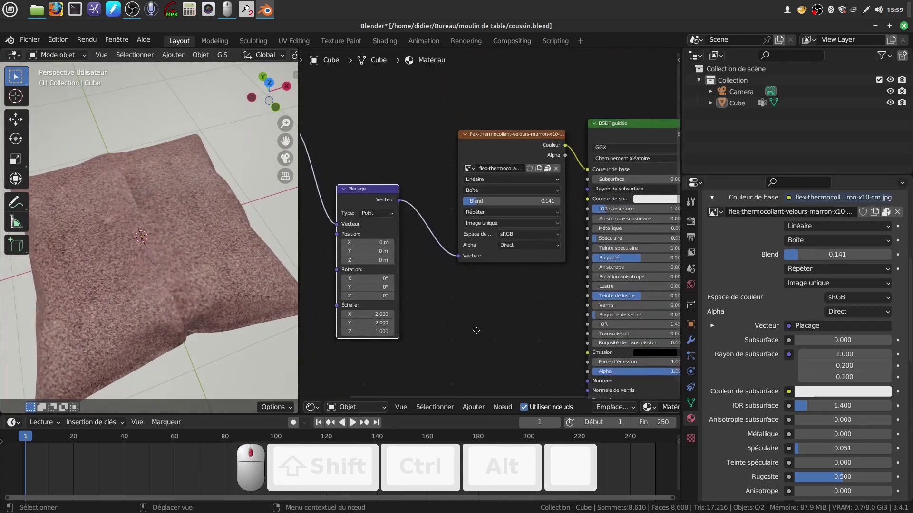
scroll("up", 3)
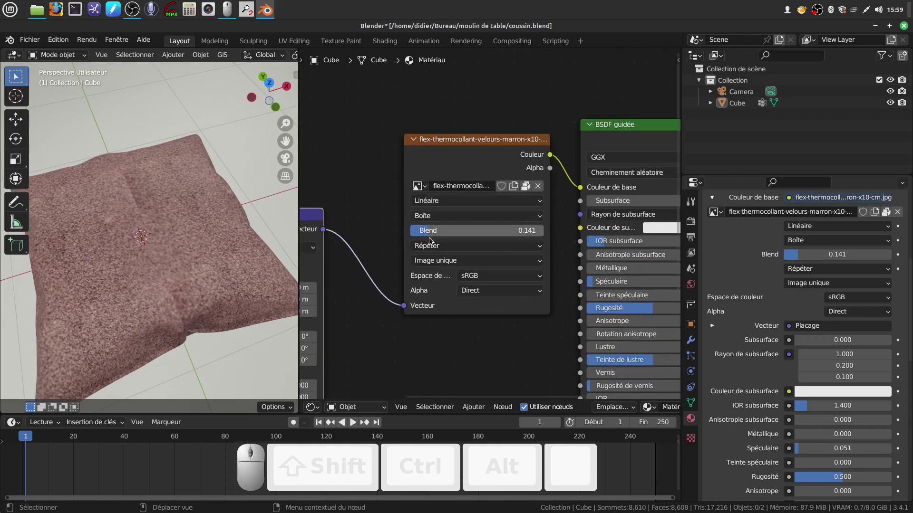
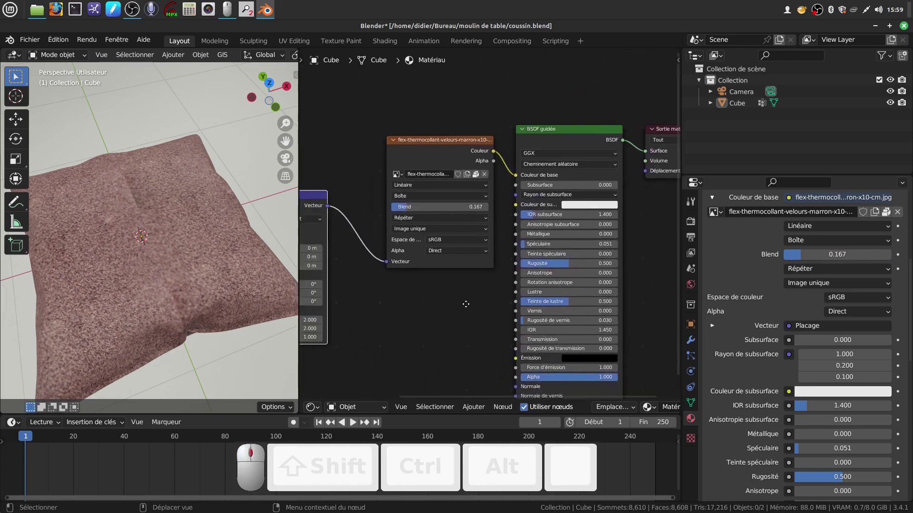
scroll("up", 3)
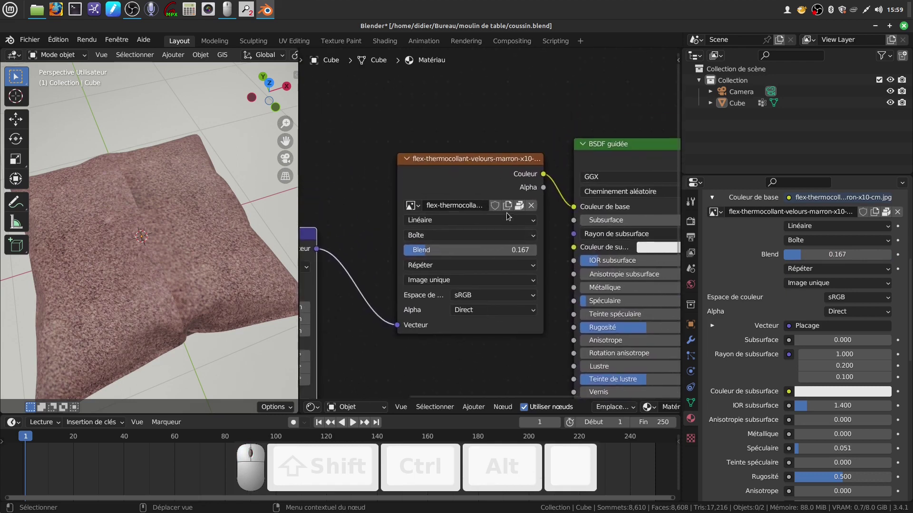
left_click(533, 206)
Browse the tissus folder and load TISSUS FILS.jpg as the cushion's fabric image.
left_click(488, 209)
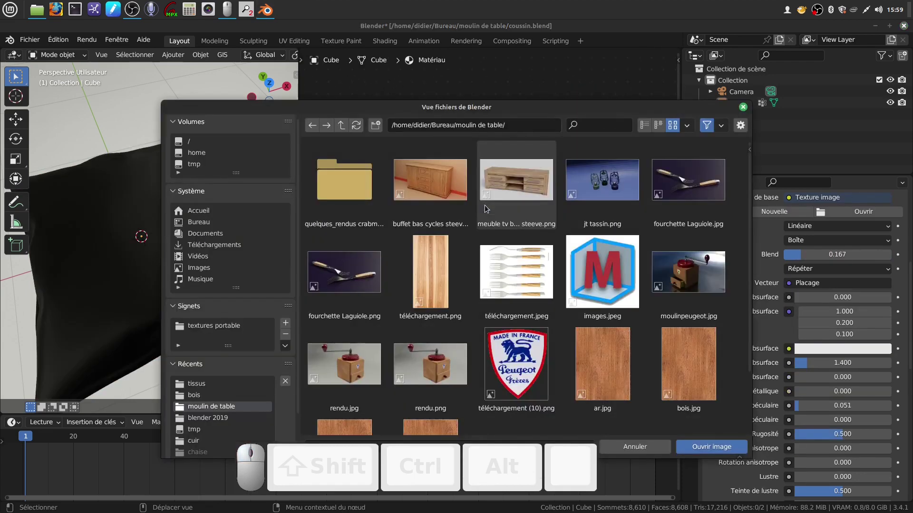
scroll("down", 3)
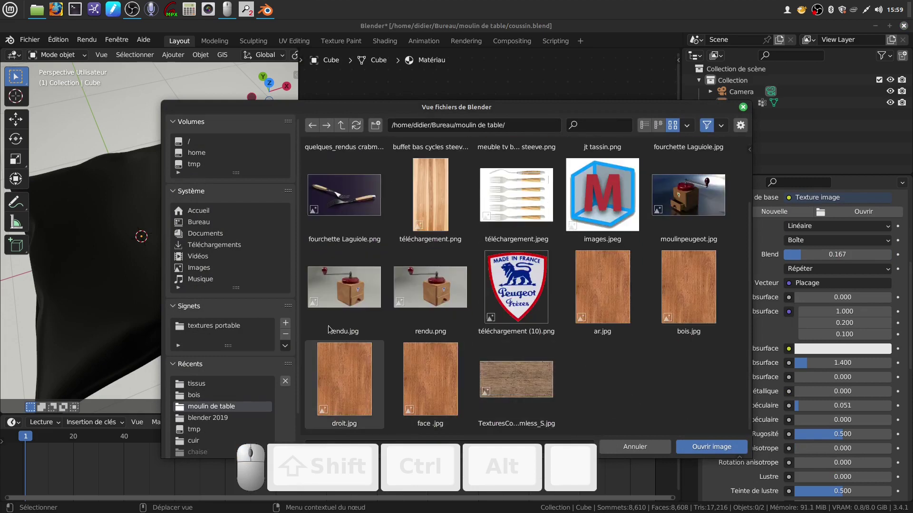
left_click(212, 388)
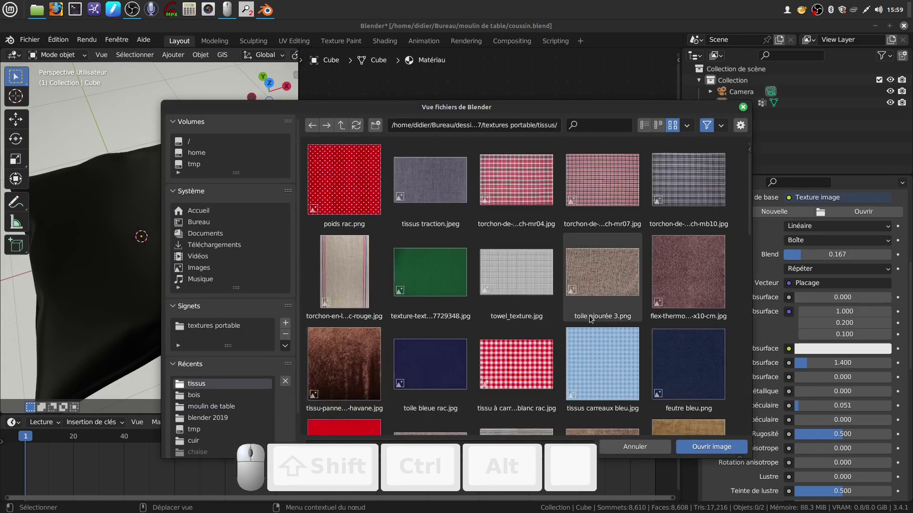
scroll("down", 3)
scroll("down", 3)
left_click(613, 363)
left_click(701, 446)
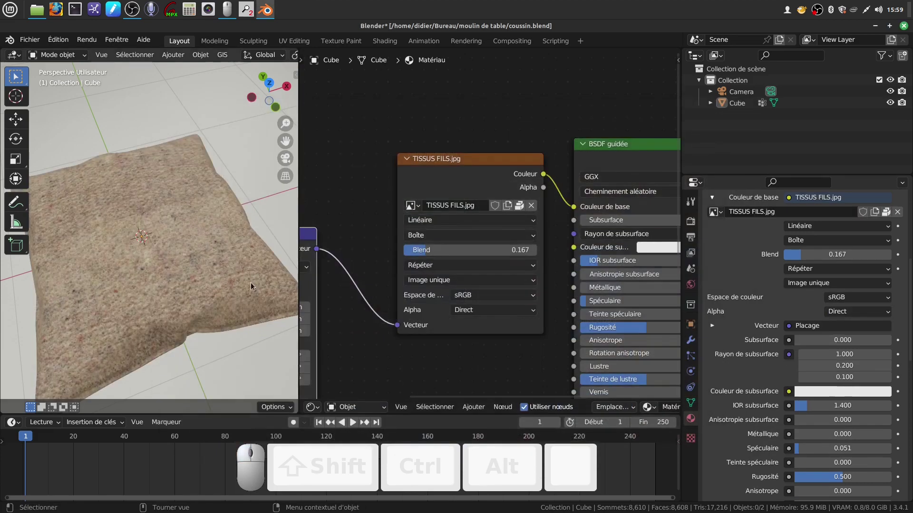
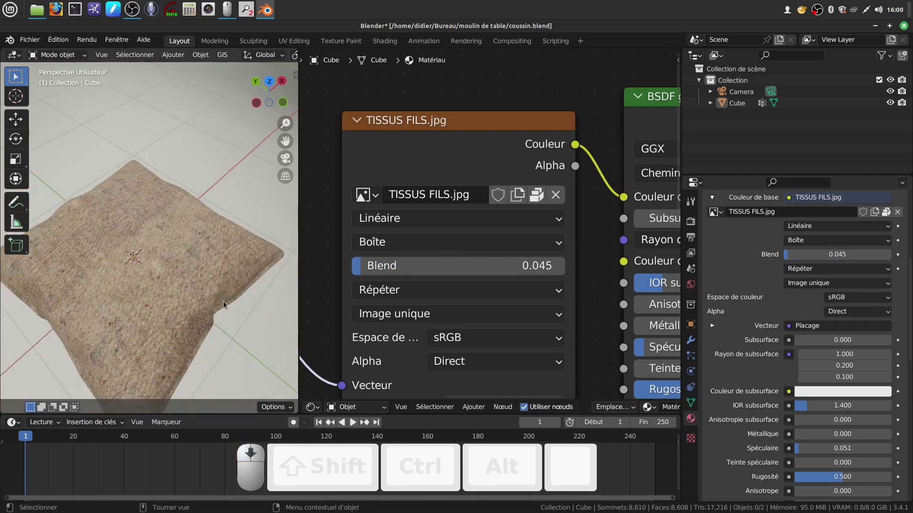
Lower the fabric's box blend to 0.045 and orbit around the beige woven cushion.
scroll("down", 3)
scroll("up", 3)
scroll("down", 3)
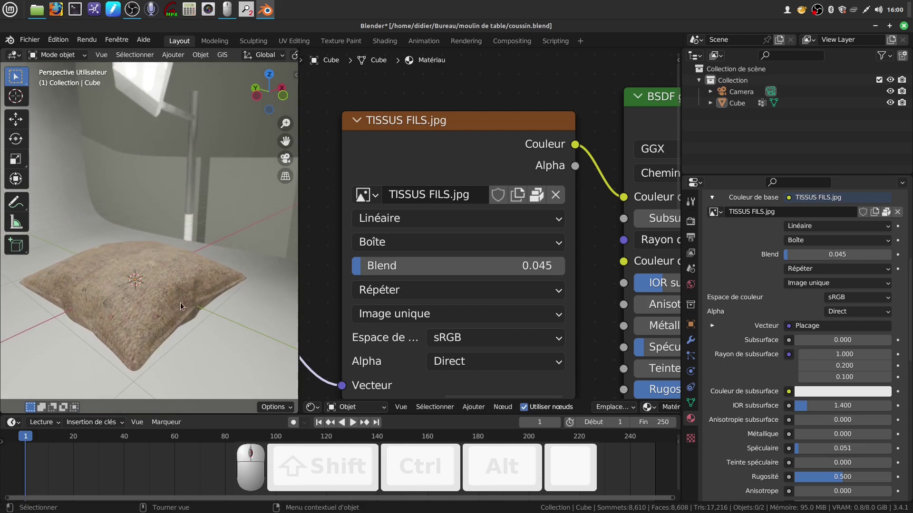
scroll("down", 3)
scroll("up", 3)
left_click_drag(182, 304, 165, 311)
scroll("up", 3)
scroll("down", 3)
left_click_drag(245, 229, 217, 346)
left_click(223, 344)
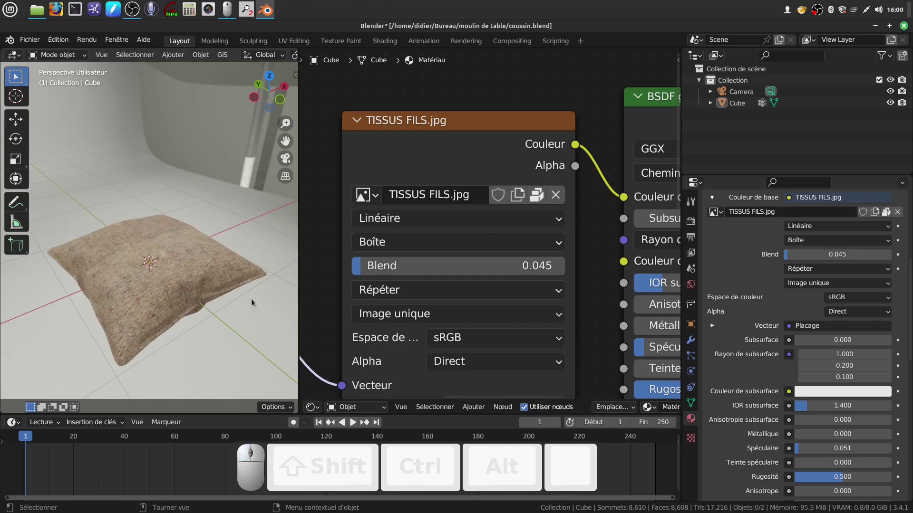
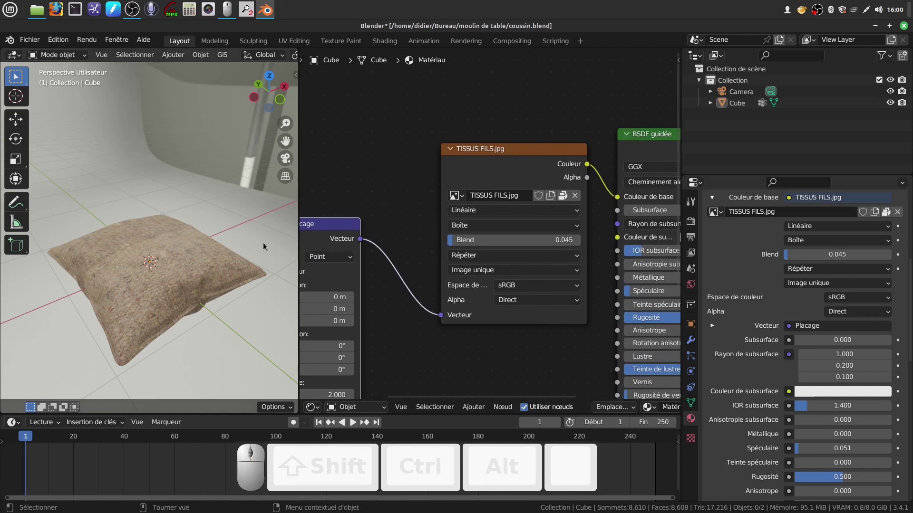
Swap the fabric image for 10_flannelette tartan fabric texture-seamless.jpg from the tissus folder.
left_click(579, 200)
left_click(532, 199)
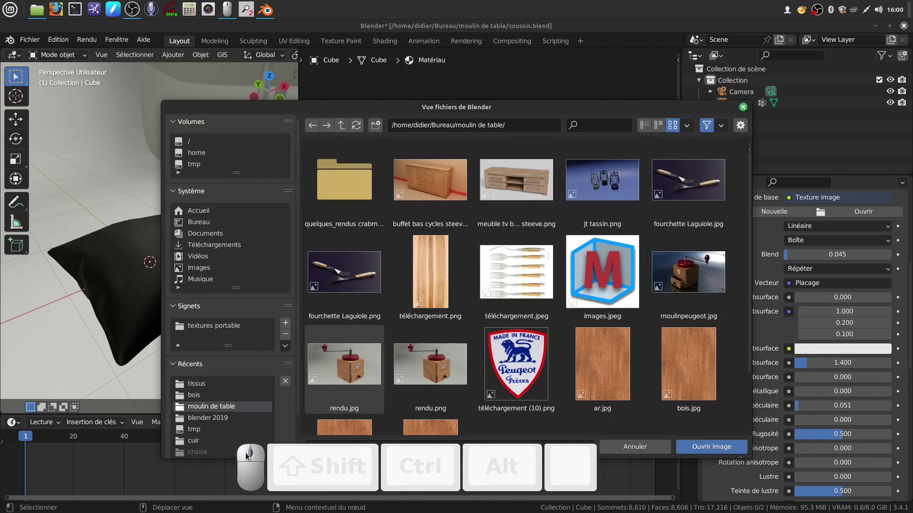
left_click(212, 388)
middle_click(213, 388)
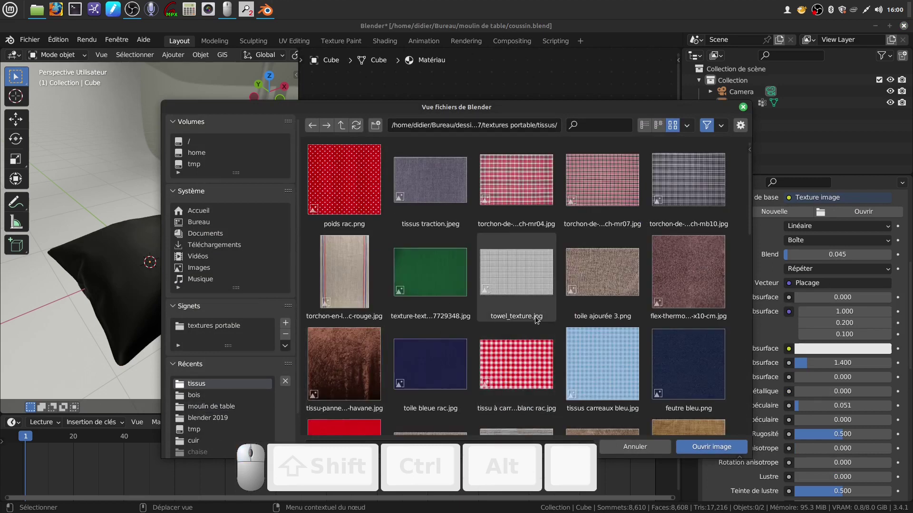
scroll("down", 3)
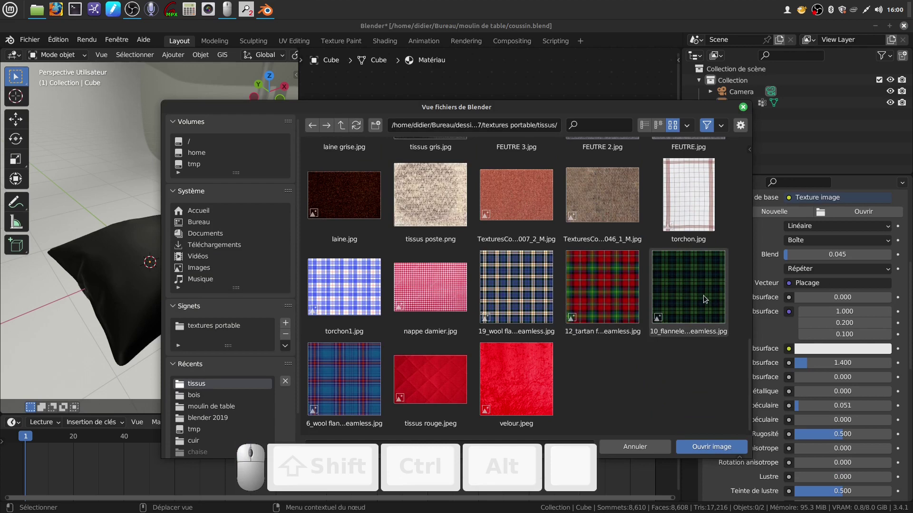
left_click(699, 297)
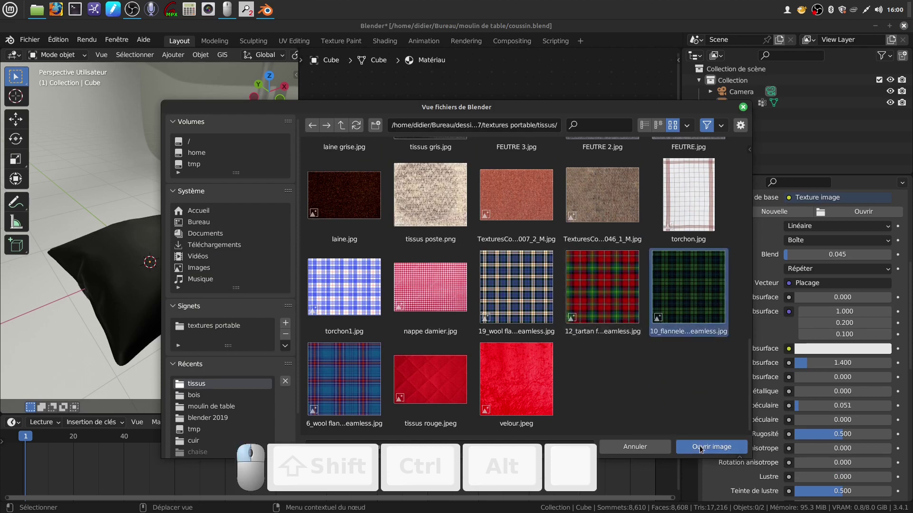
Orbit close around the cushion to inspect the green tartan.
left_click_drag(218, 270, 207, 293)
scroll("up", 3)
middle_click(207, 293)
scroll("up", 3)
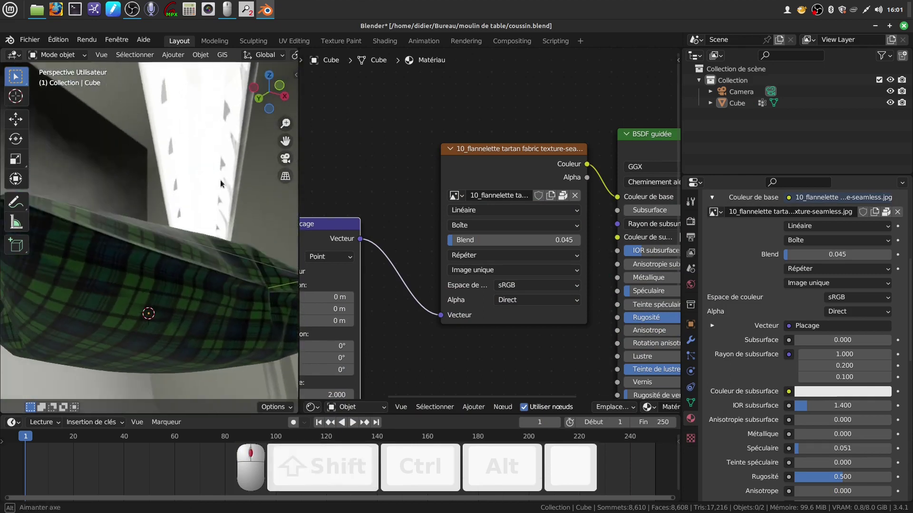
scroll("down", 3)
scroll("down", 3)
middle_click(17, 268)
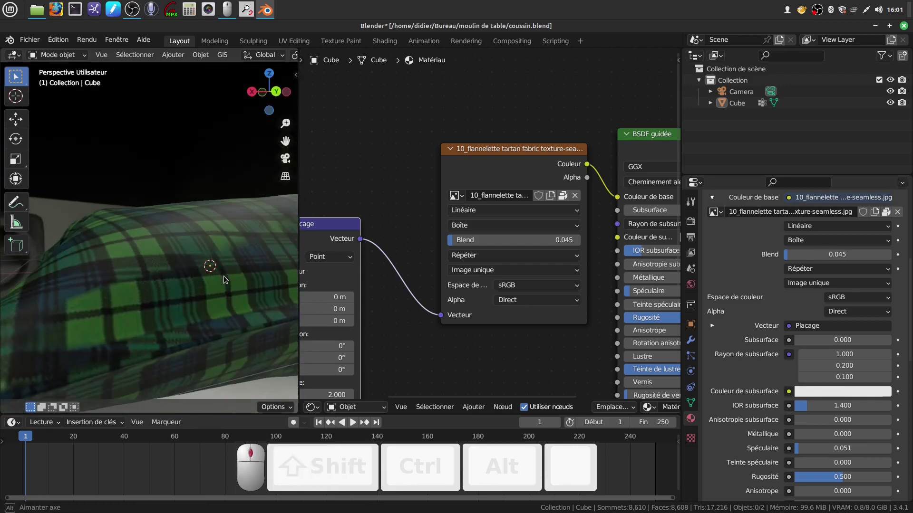
middle_click(225, 275)
scroll("down", 3)
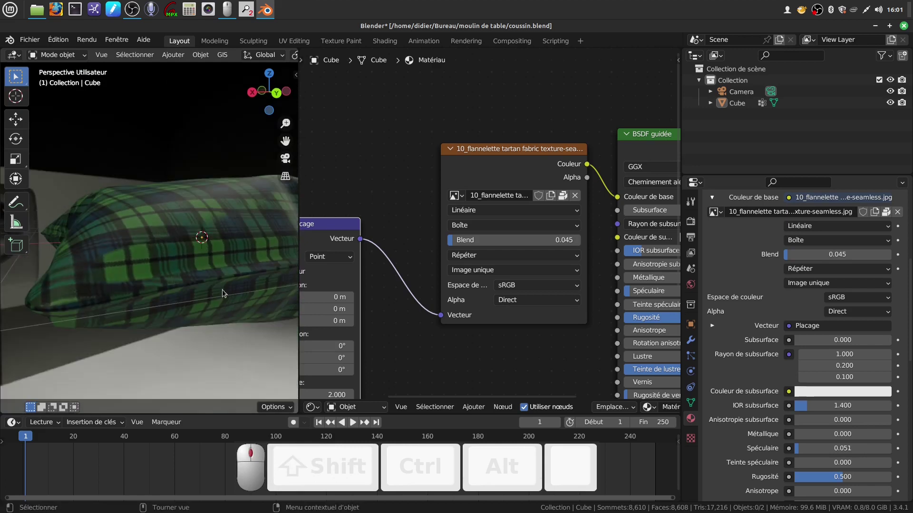
middle_click(225, 280)
scroll("down", 3)
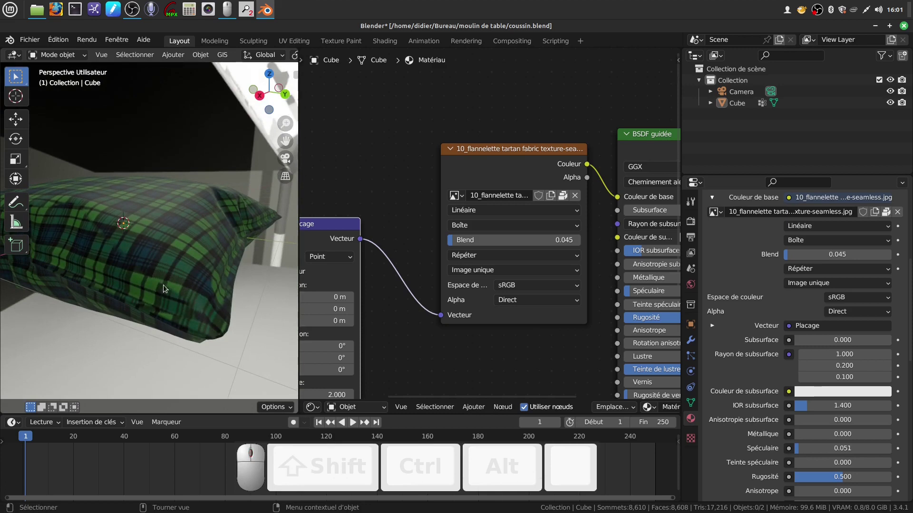
middle_click(184, 316)
scroll("down", 3)
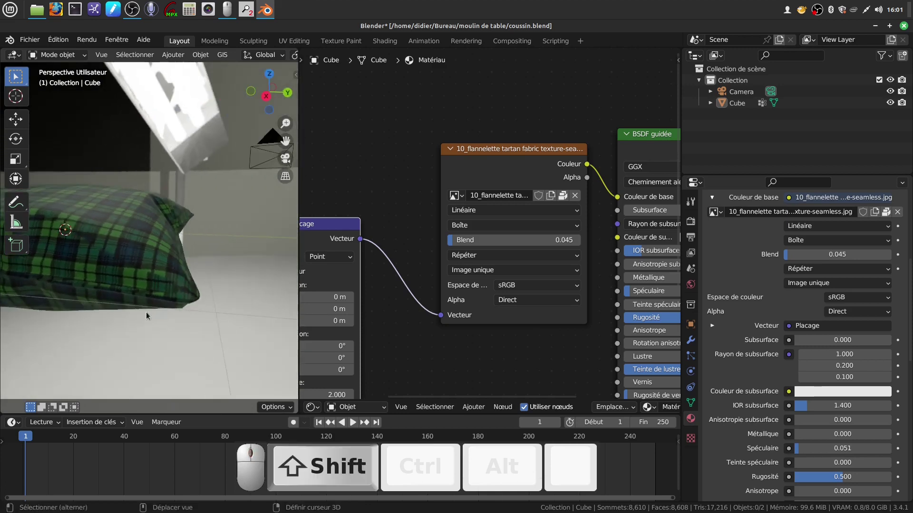
middle_click(140, 254)
scroll("down", 3)
middle_click(217, 258)
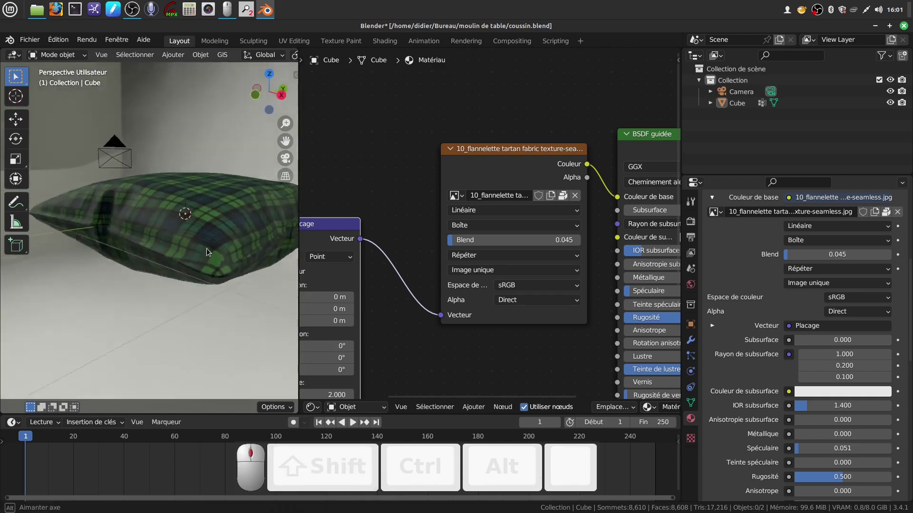
scroll("down", 3)
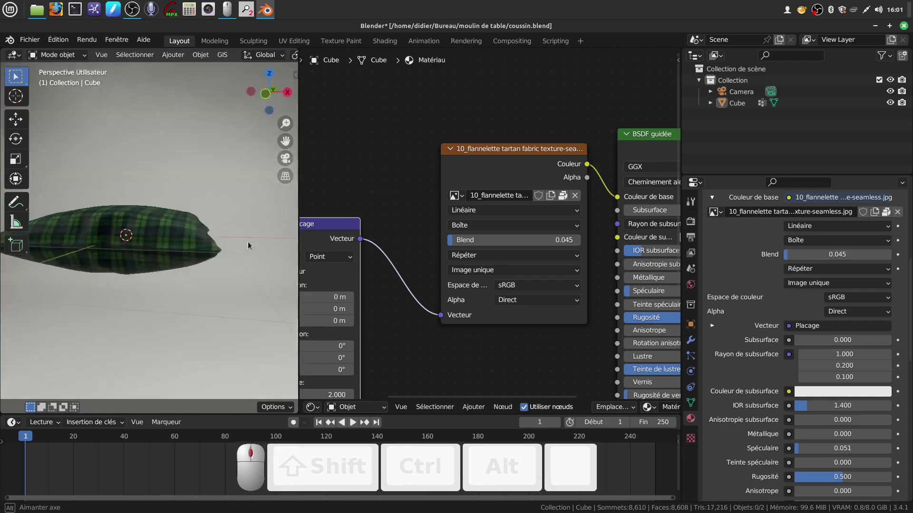
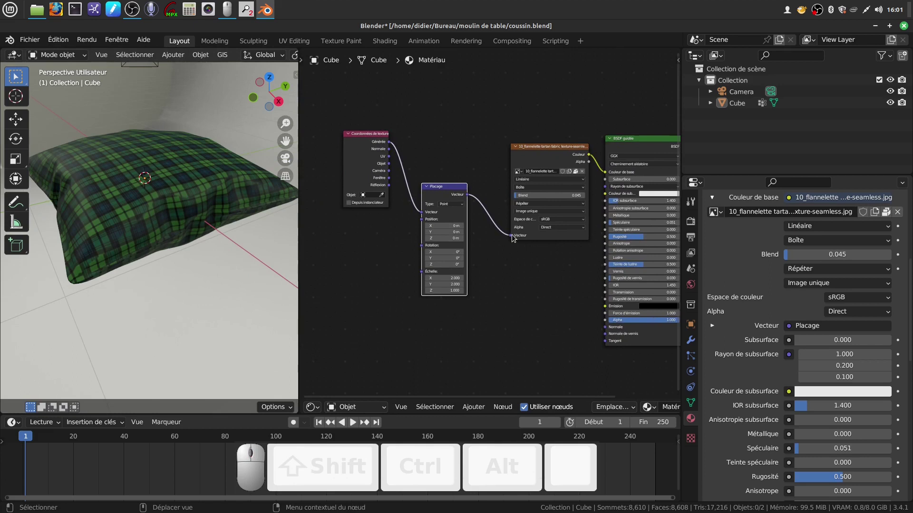
Unplug and delete the Placage and Coordonnées de texture nodes, leaving the tartan image on default coordinates.
left_click_drag(515, 237, 462, 230)
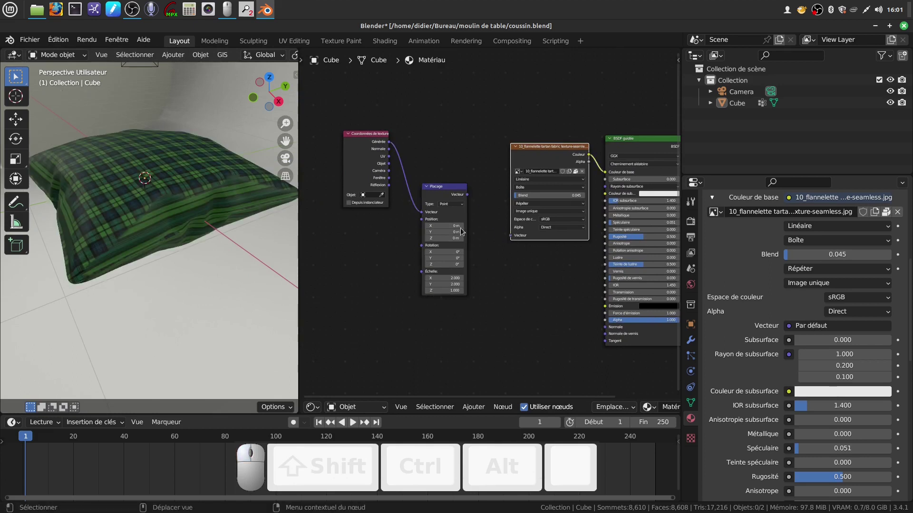
left_click(432, 195)
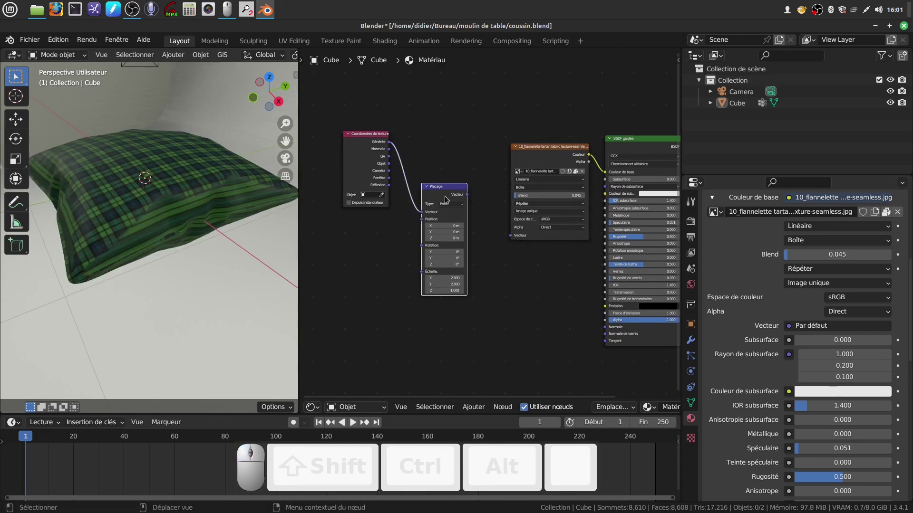
key("x")
key("x")
middle_click(500, 266)
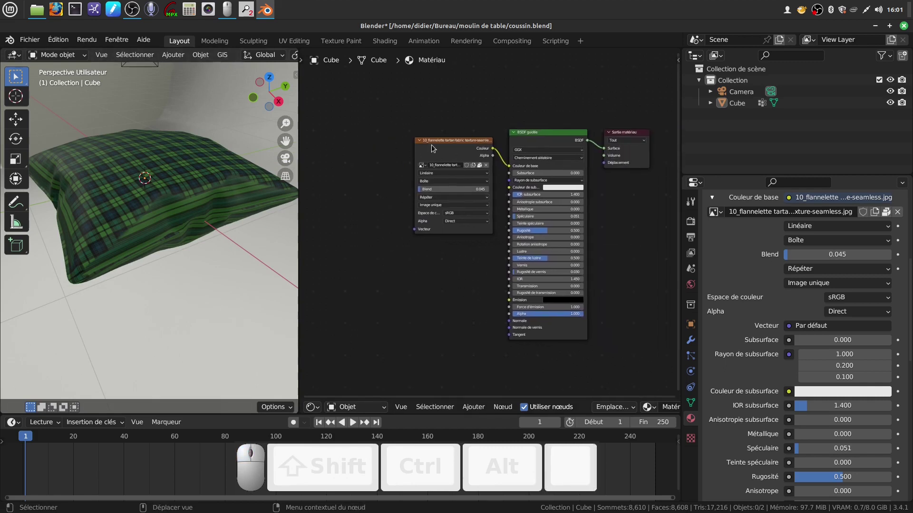
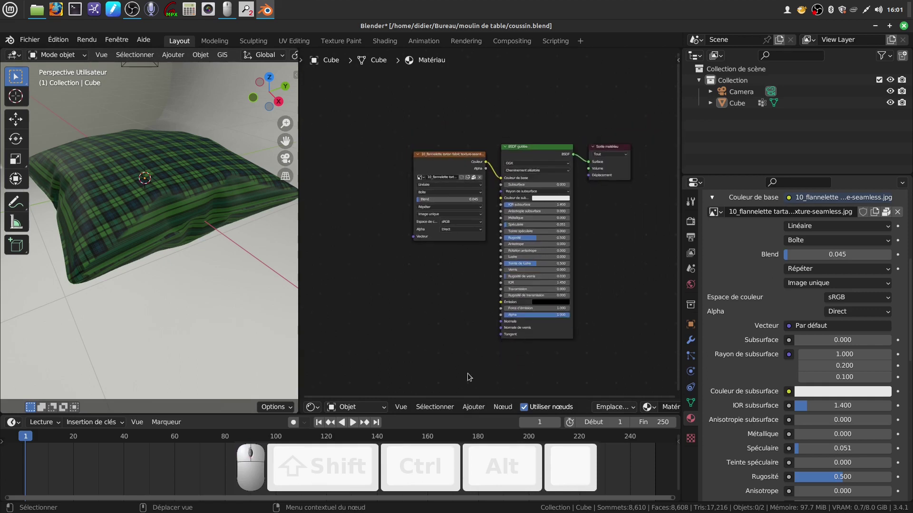
Add a texture coordinate node and a Carte UV node, wiring UV coordinates into the image's Vecteur input.
left_click(472, 408)
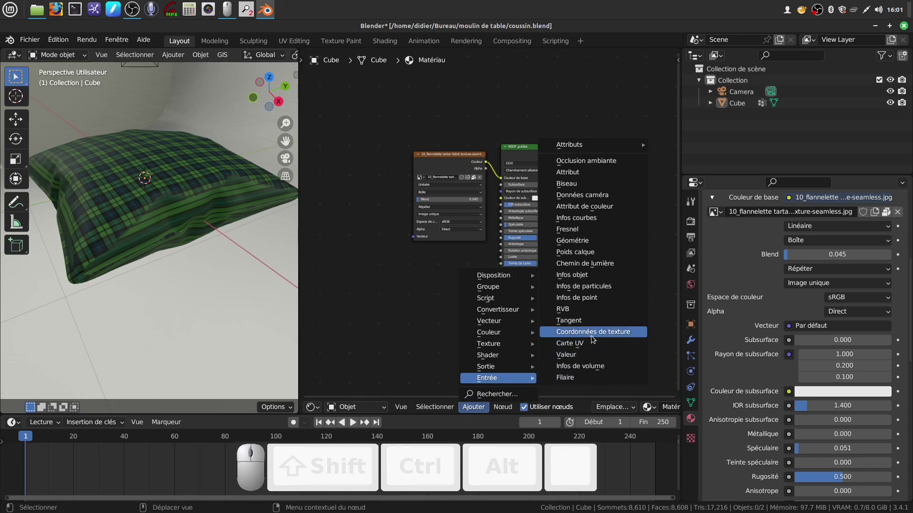
left_click(592, 336)
left_click(323, 159)
left_click_drag(367, 185, 394, 272)
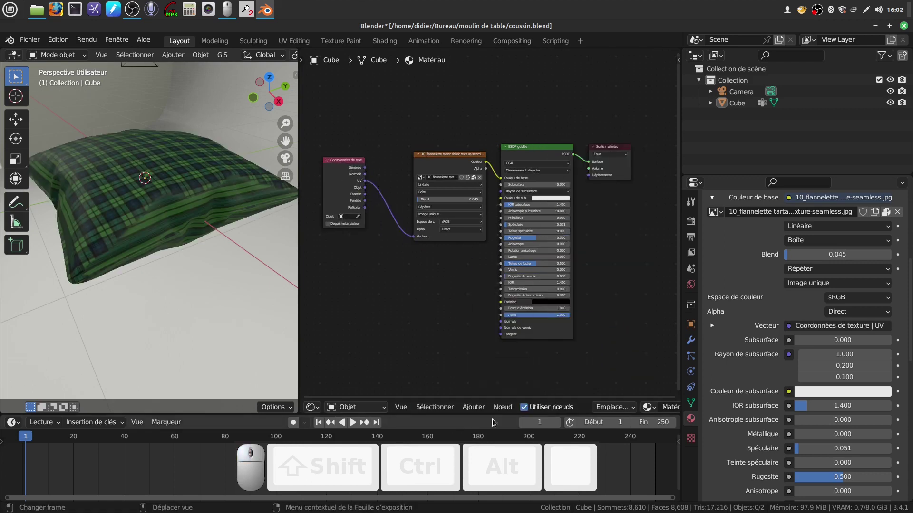
left_click(480, 411)
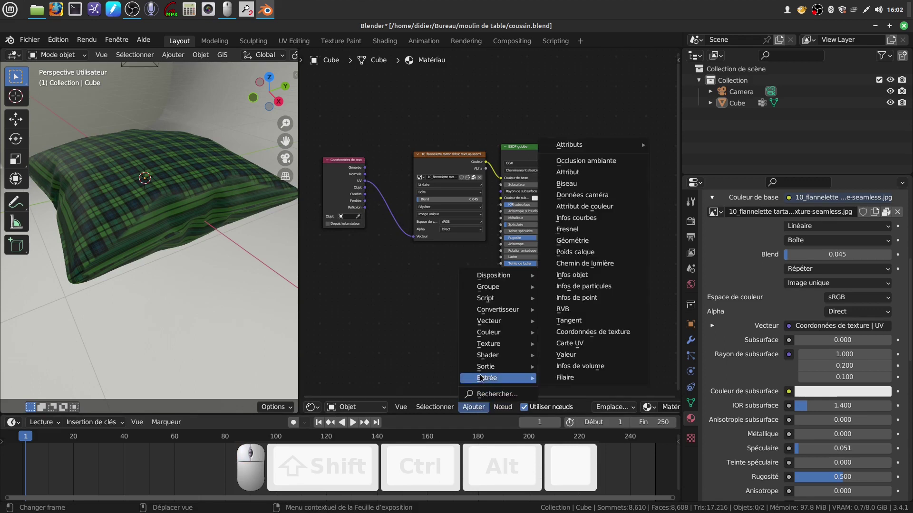
left_click(574, 347)
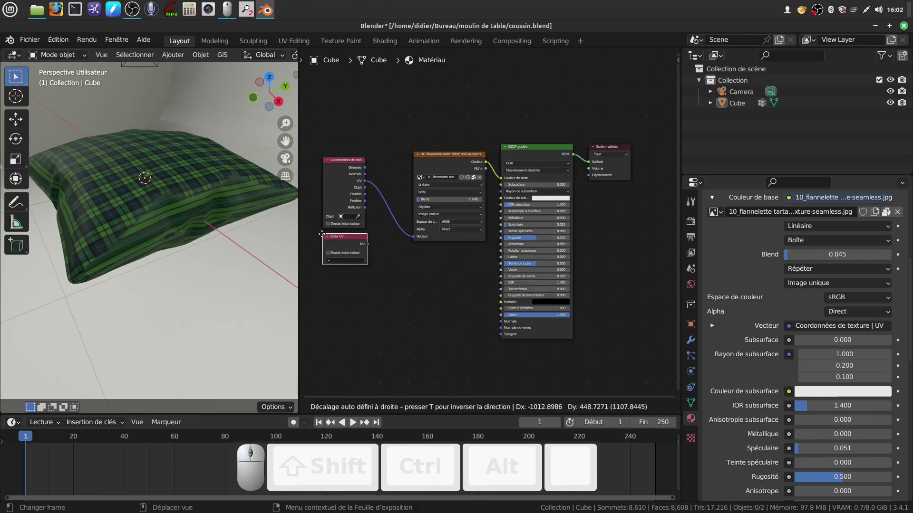
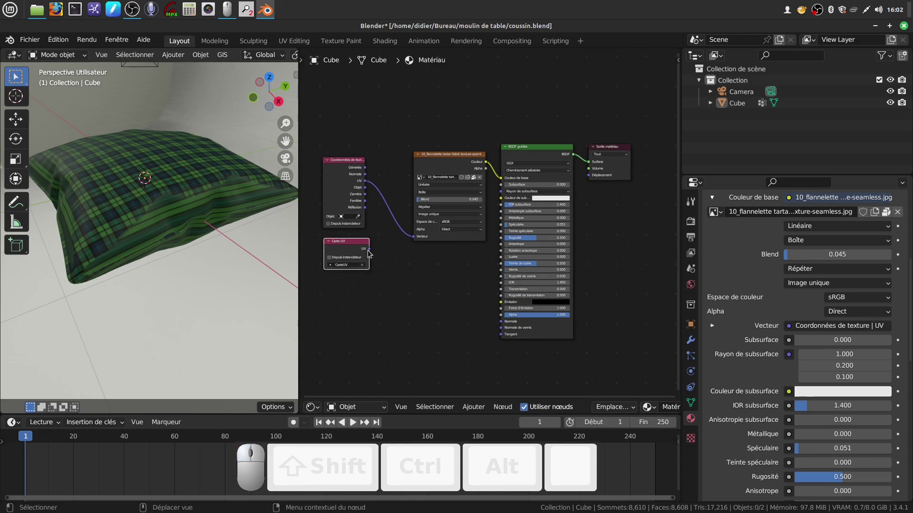
left_click(369, 251)
Switch the tartan image from Boîte to Plat projection, link the UV Map in, and orbit the cushion.
scroll("up", 3)
left_click(476, 181)
left_click(422, 190)
scroll("down", 3)
left_click_drag(436, 322, 410, 315)
scroll("up", 3)
middle_click(411, 314)
left_click_drag(492, 318, 77, 229)
middle_click(460, 296)
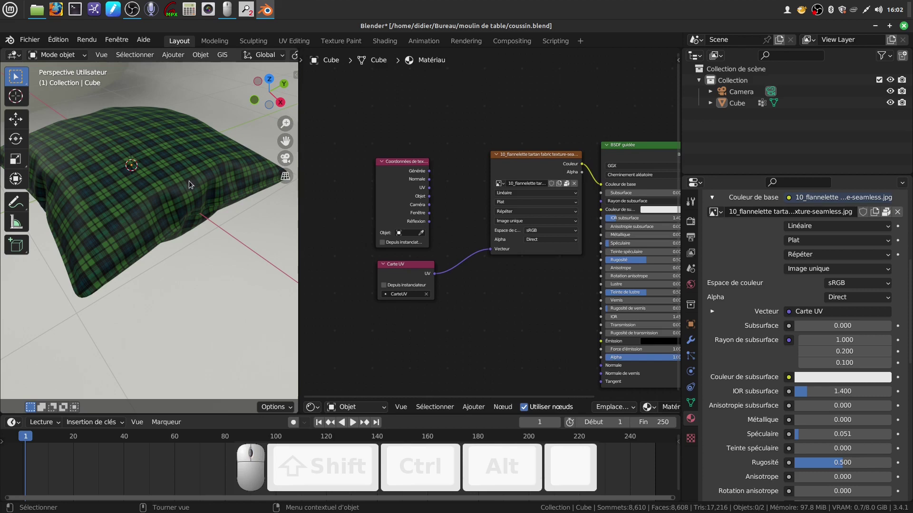
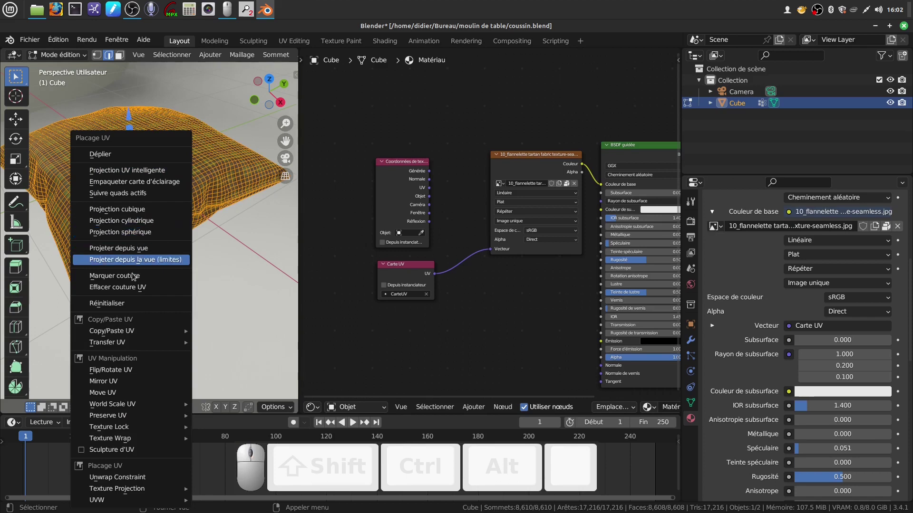
Project the cushion's UVs from view (bounded), leave edit mode and orbit to check the result.
left_click(142, 308)
scroll("up", 3)
key("Tab")
left_click_drag(201, 263, 382, 362)
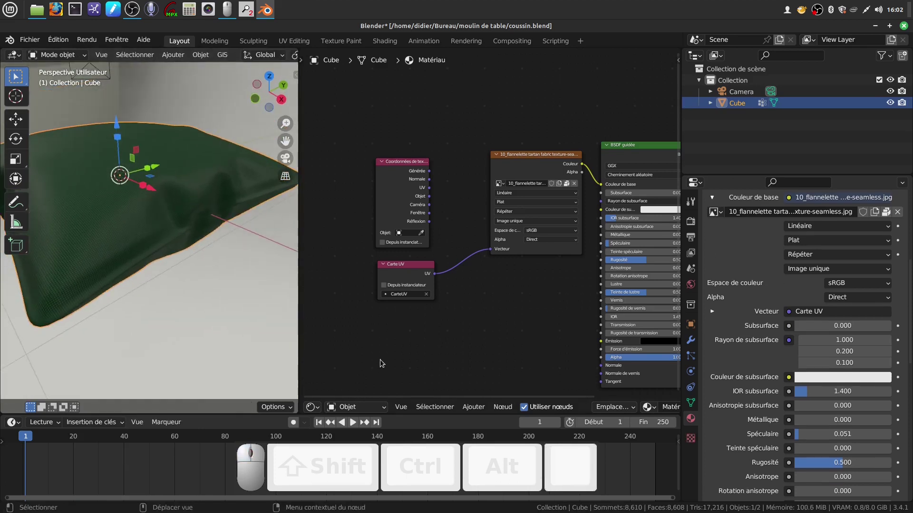
scroll("down", 3)
scroll("down", 3)
scroll("up", 3)
left_click_drag(505, 290, 413, 272)
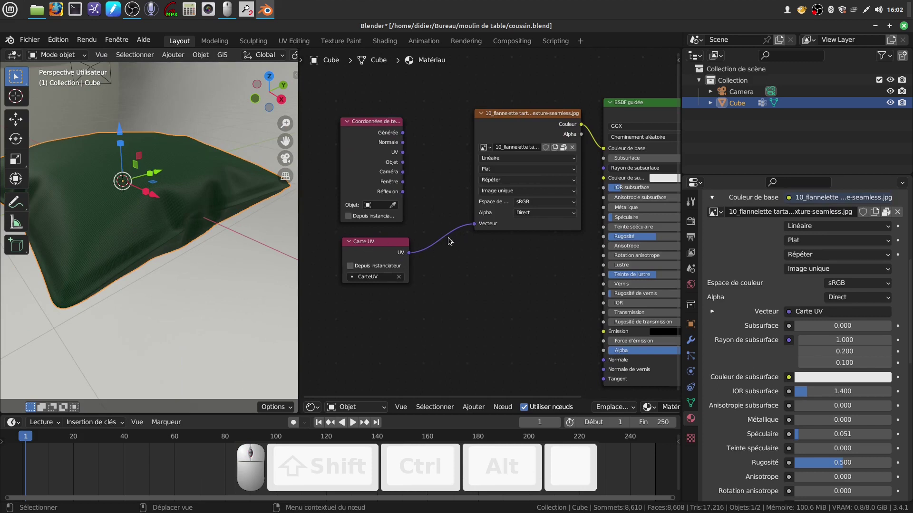
Unplug and delete the UV Map and Texture Coordinate nodes, reframing the remaining material nodes.
left_click(475, 228)
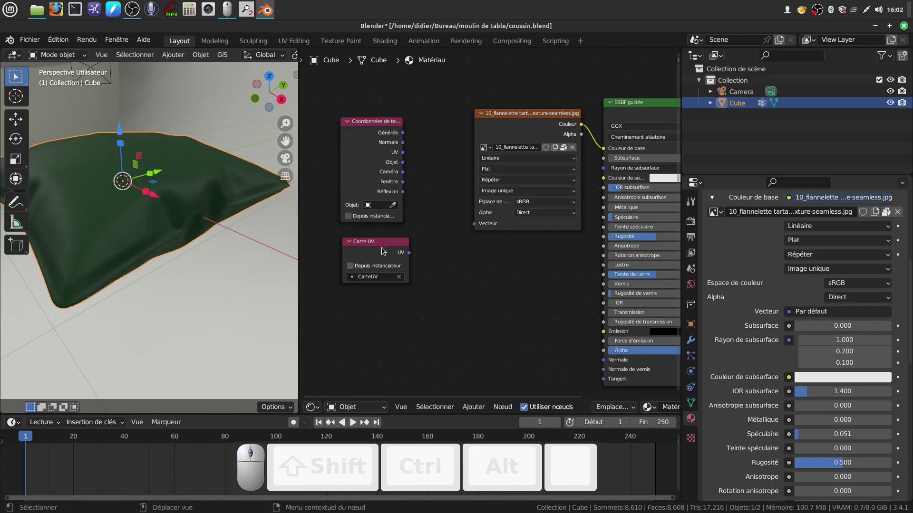
left_click(383, 257)
key("x")
key("x")
scroll("down", 3)
middle_click(446, 281)
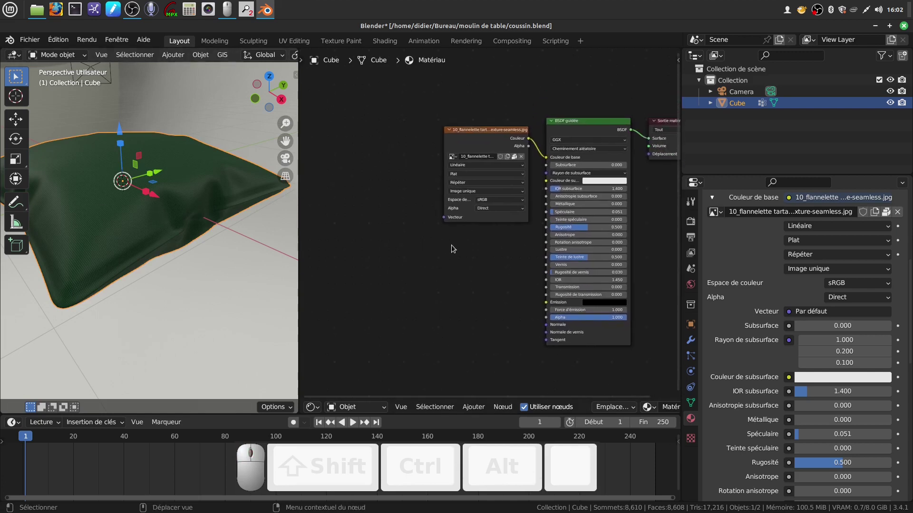
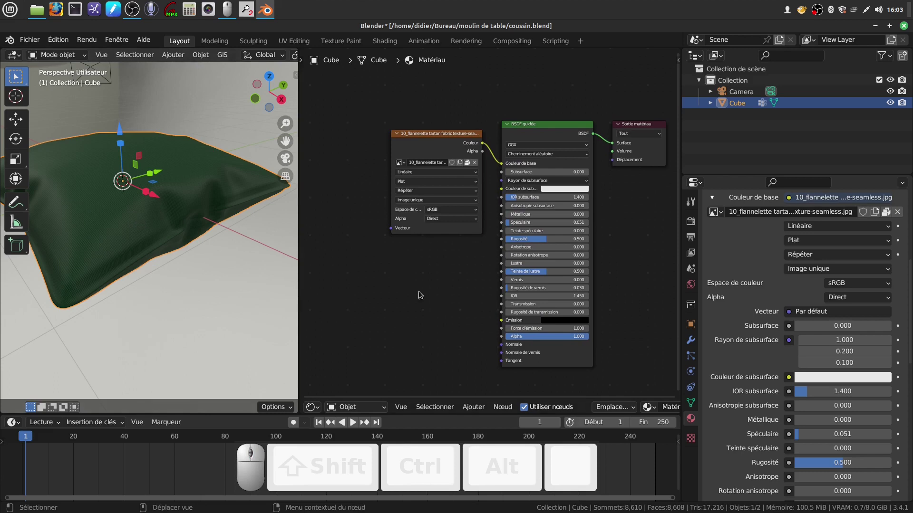
Orbit and zoom around the pillow to inspect it, shifting the node graph view aside.
left_click_drag(449, 302, 467, 278)
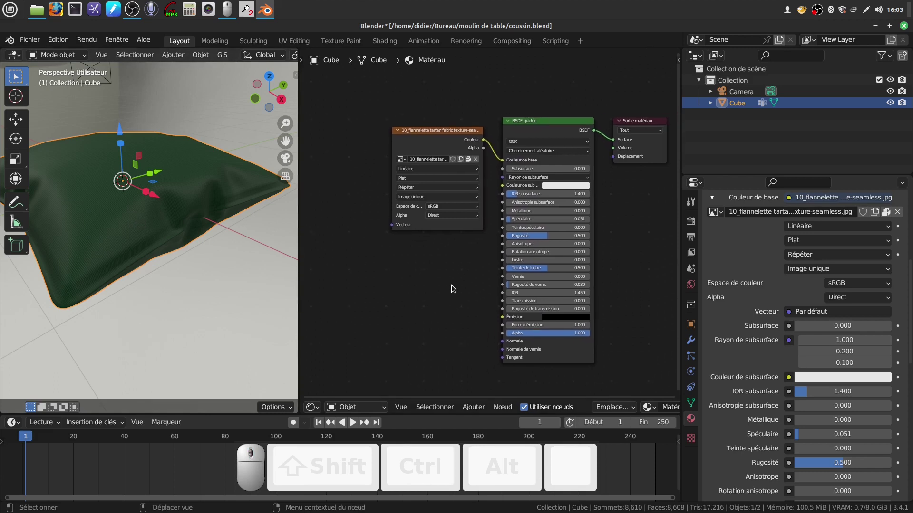
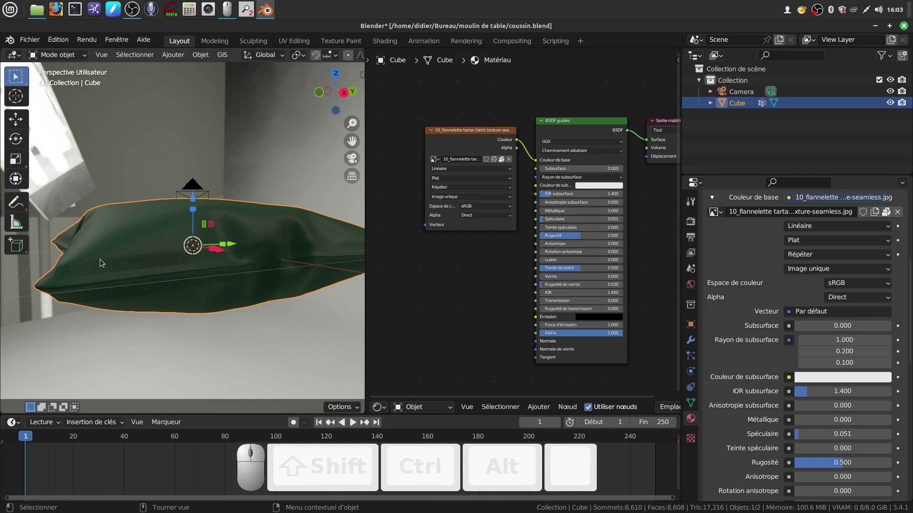
scroll("down", 3)
left_click_drag(235, 282, 192, 186)
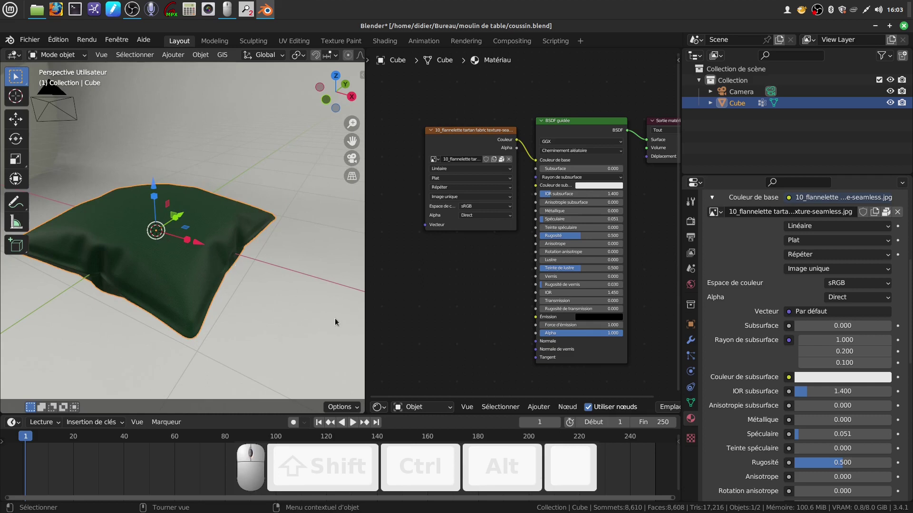
scroll("down", 3)
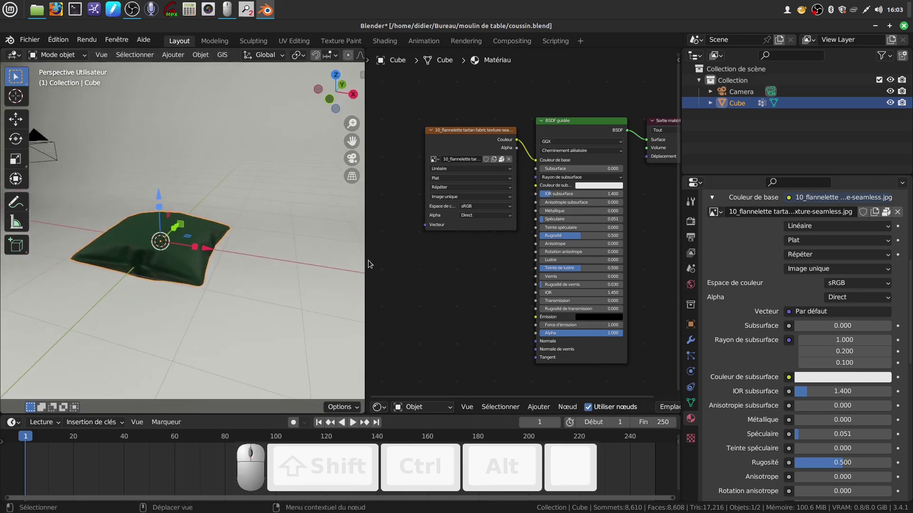
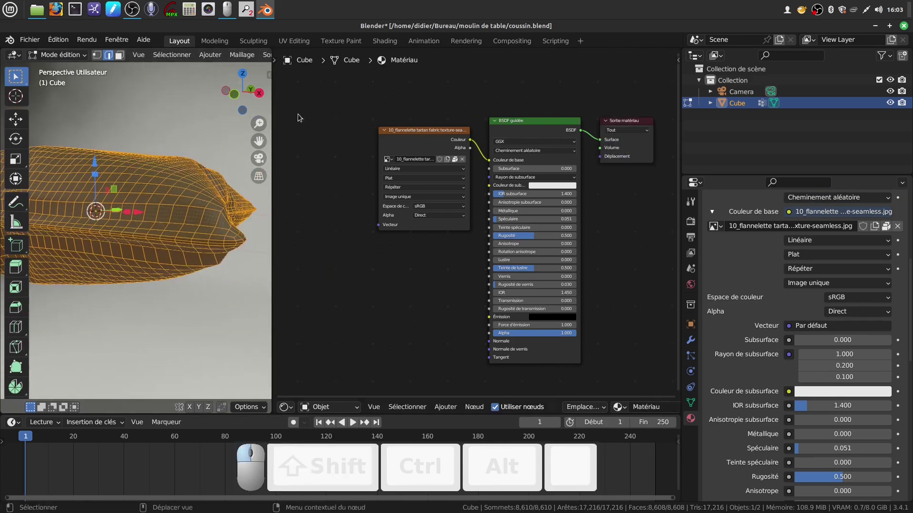
Turn the node area into a UV Editor and unwrap the pillow with the standard method.
left_click(292, 409)
left_click(338, 323)
scroll("down", 3)
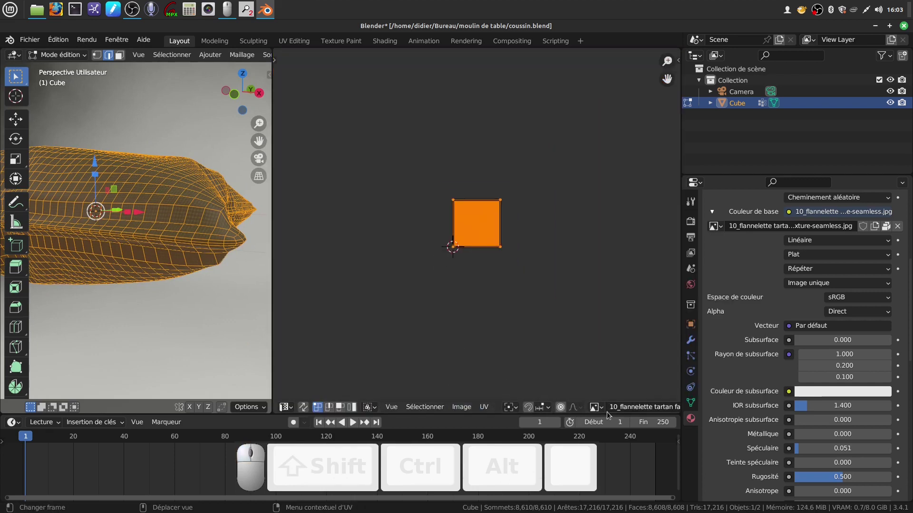
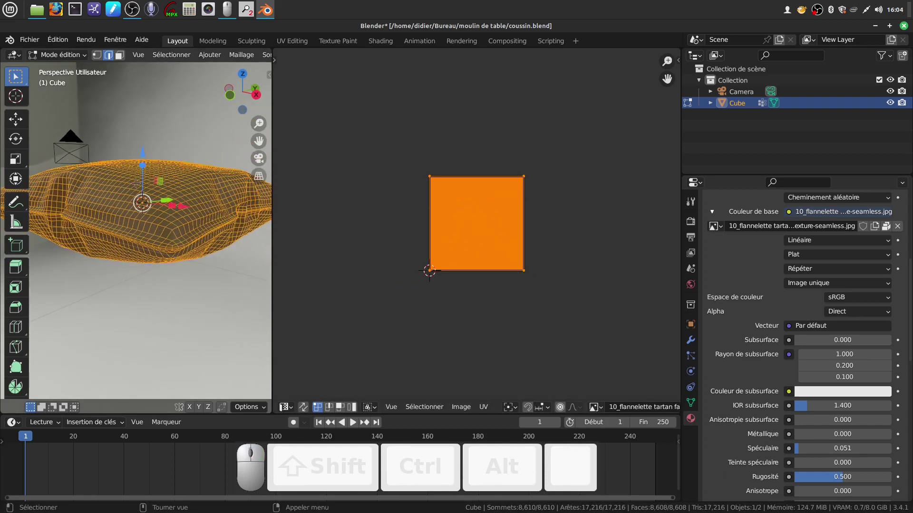
key("u")
left_click(84, 64)
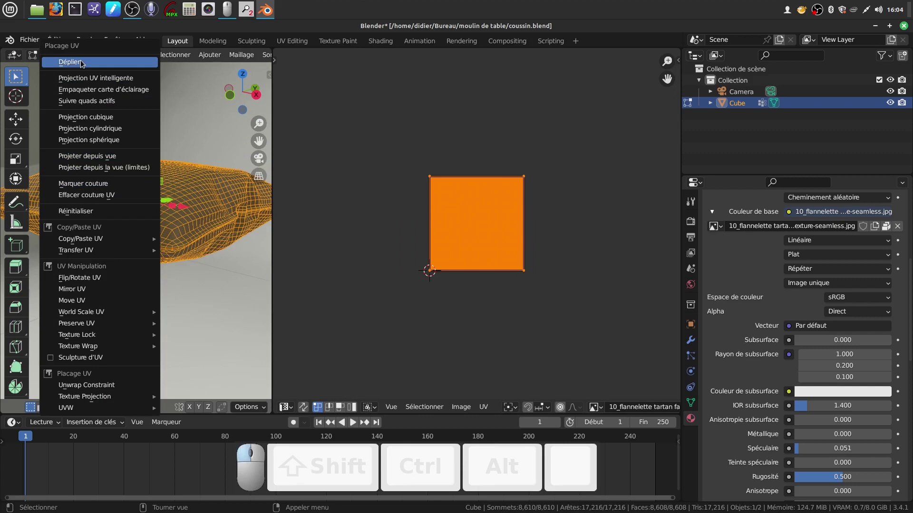
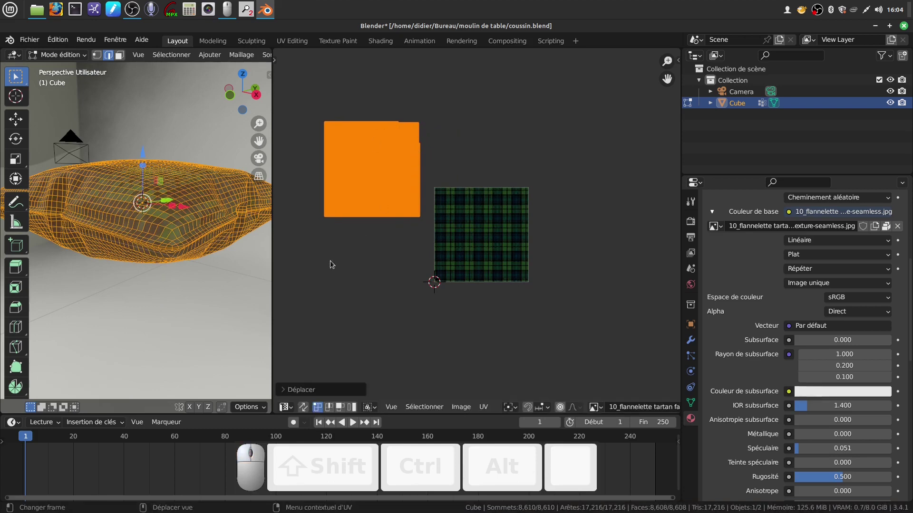
scroll("up", 3)
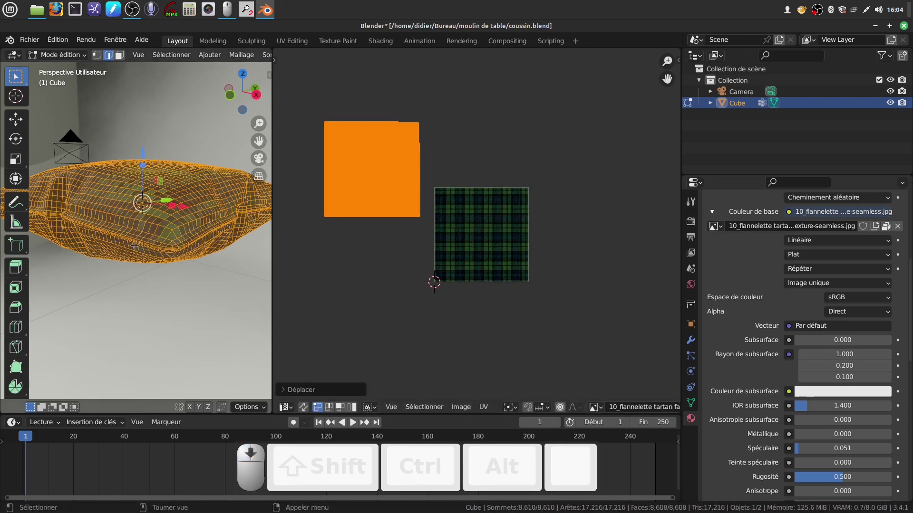
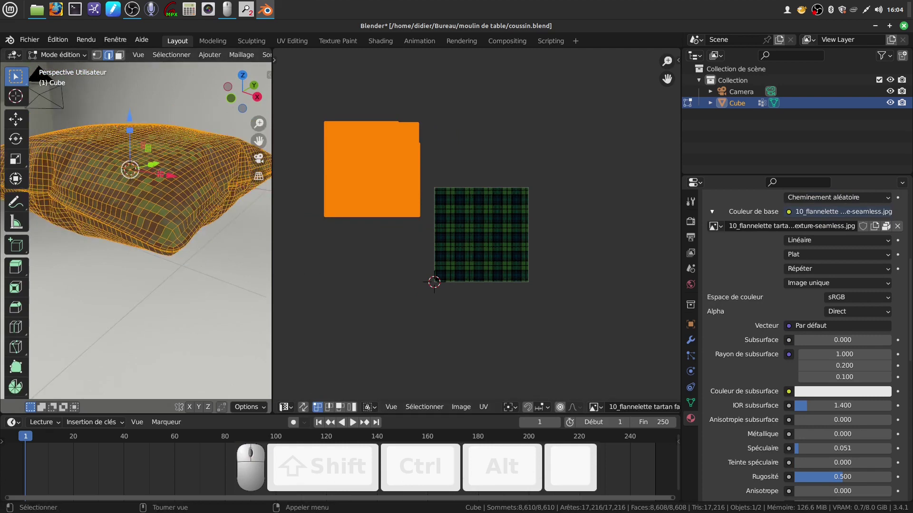
Try Smart UV Project, then re-project the pillow's UVs with Cube Projection and check in Object Mode.
key("u")
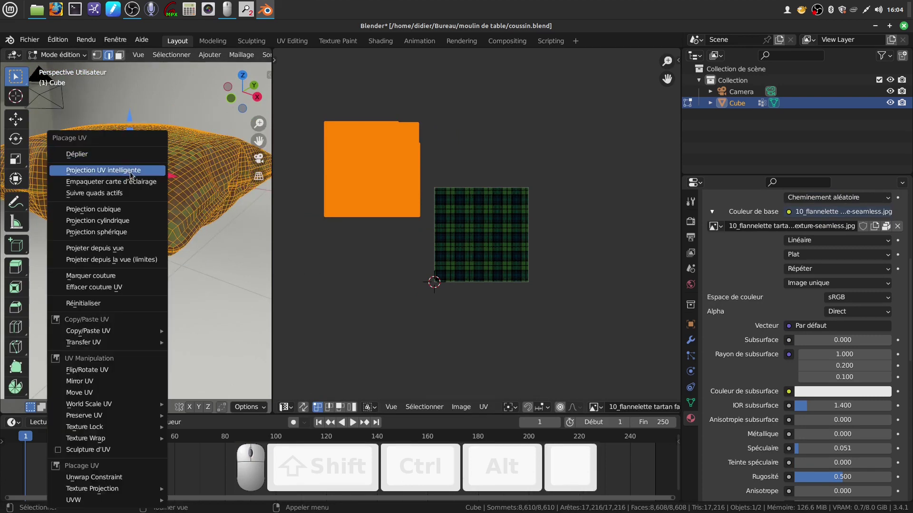
left_click(132, 173)
left_click(150, 278)
scroll("up", 3)
key("u")
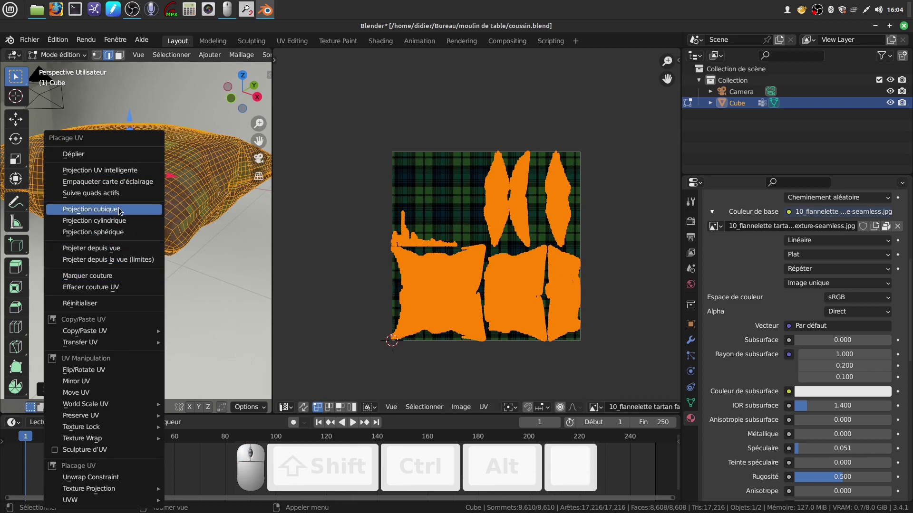
left_click(122, 211)
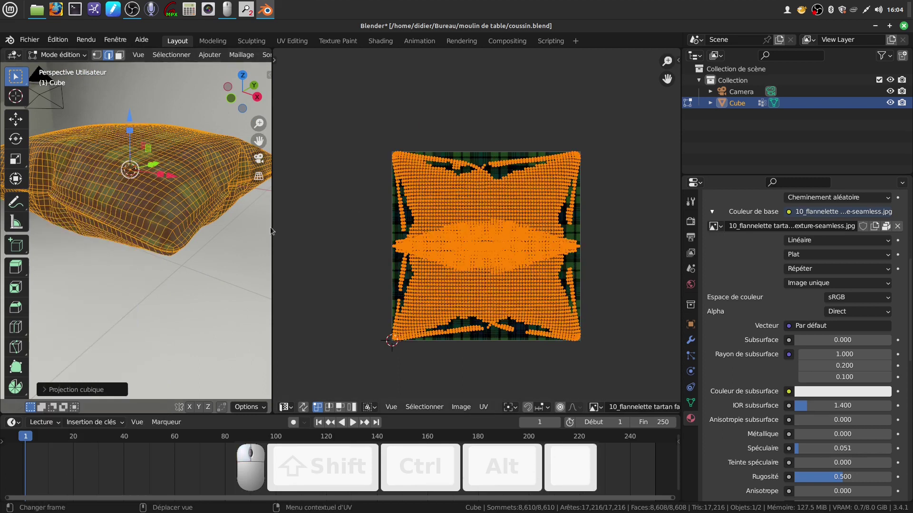
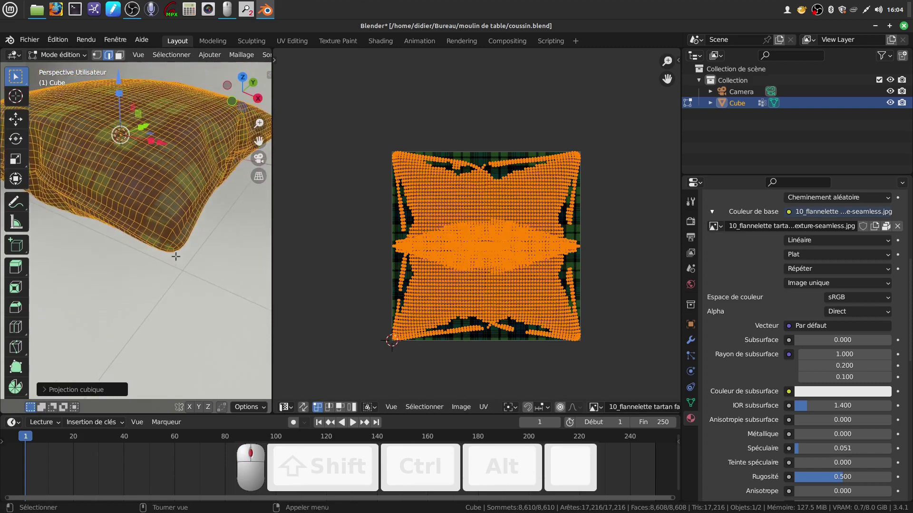
key("Tab")
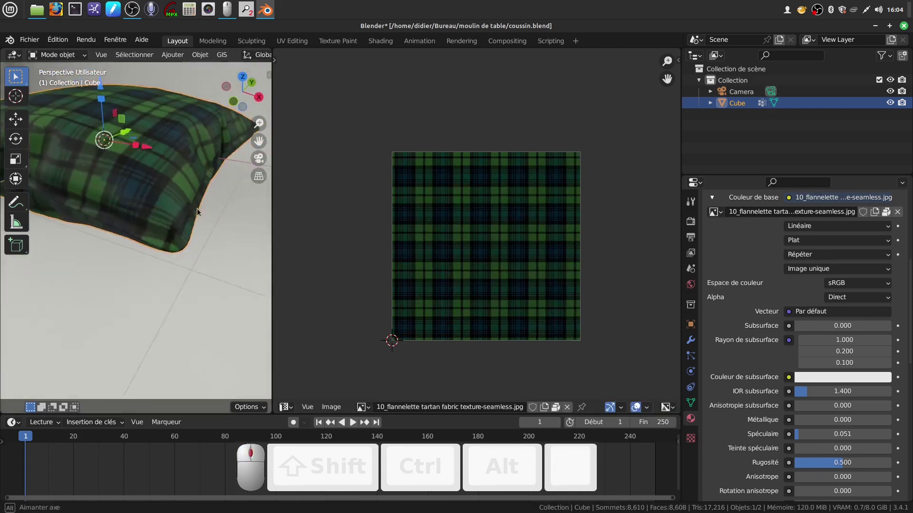
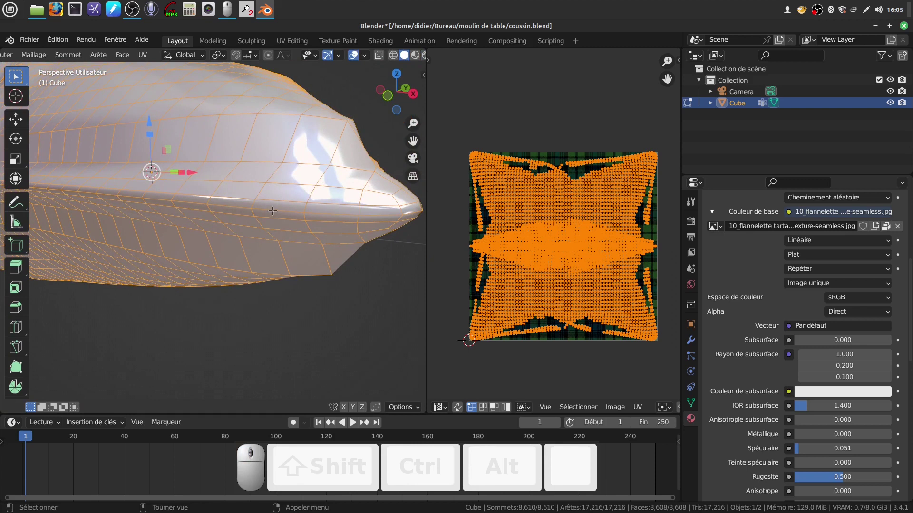
Select the pillow's rim edge loop and bring up its edge options for marking a seam.
left_click(272, 209)
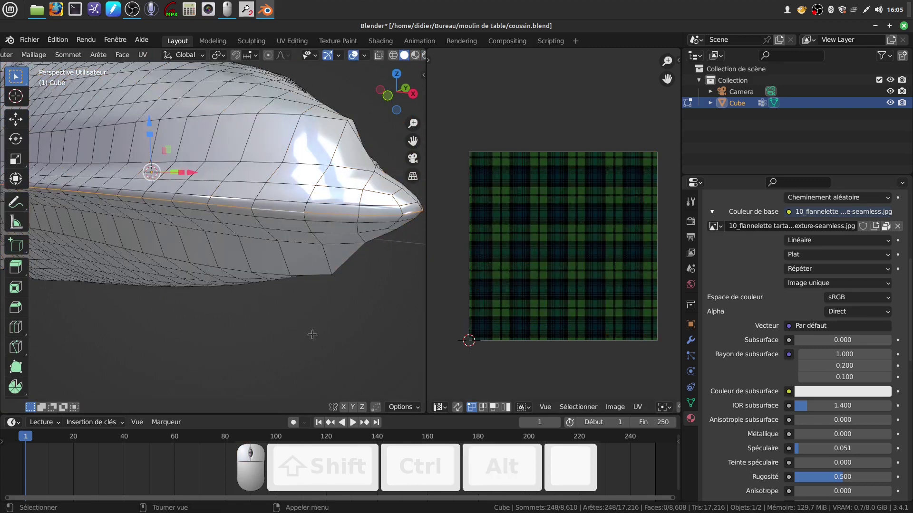
right_click(312, 336)
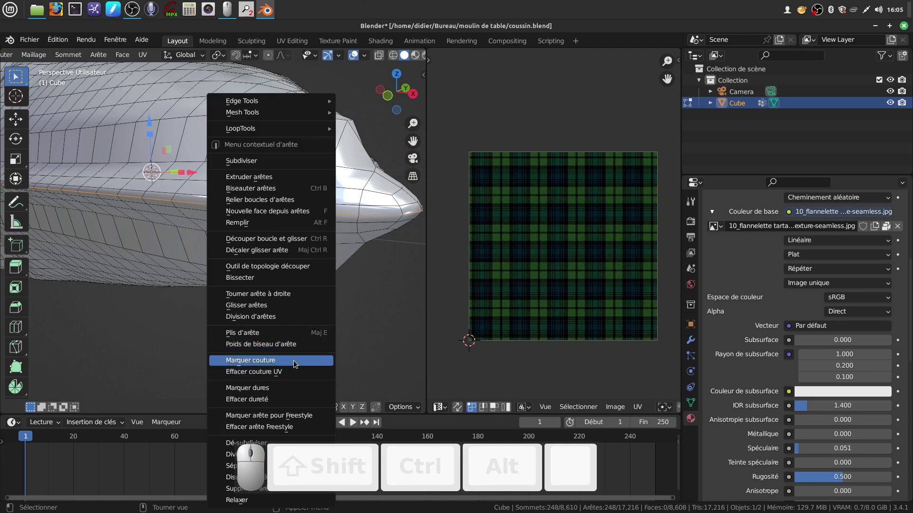
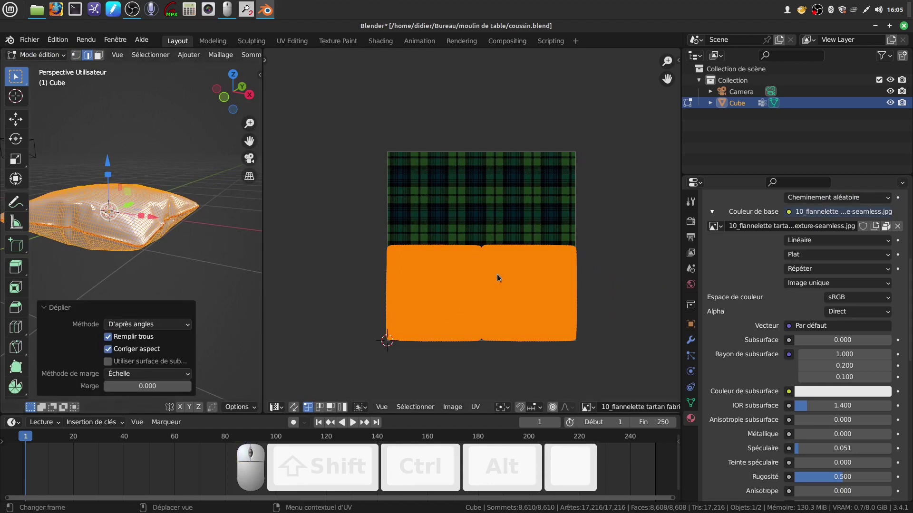
Try Conformal, return to Angle Based, and set the unwrap Margin between islands to 0.184.
left_click(189, 329)
left_click(185, 350)
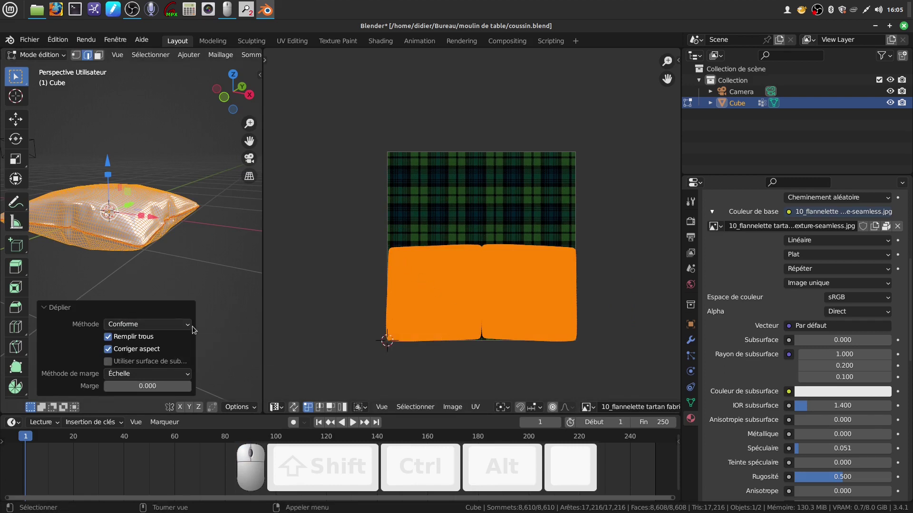
left_click(194, 328)
left_click(187, 327)
left_click(162, 342)
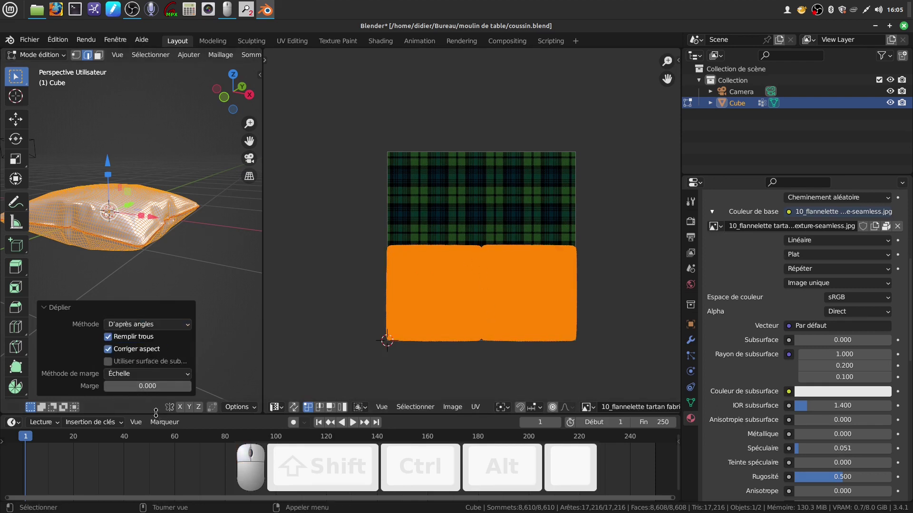
left_click_drag(132, 389, 481, 344)
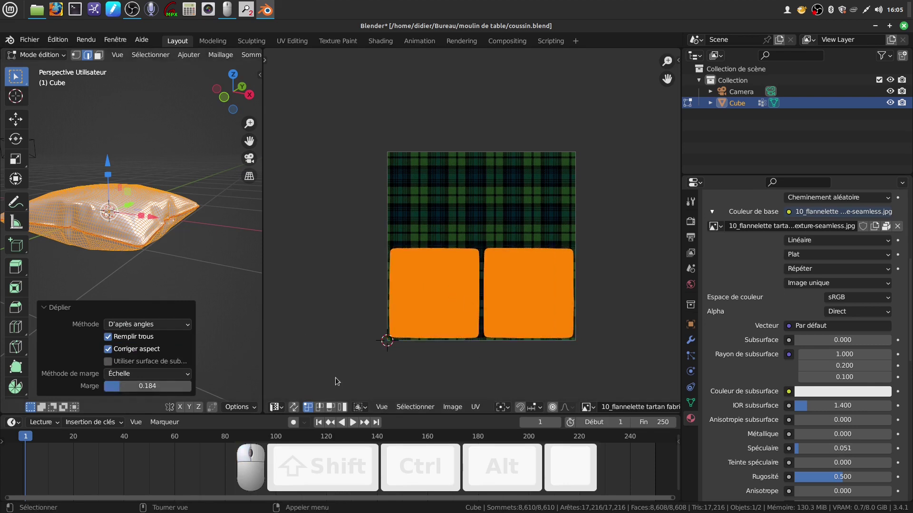
left_click_drag(563, 358, 516, 324)
Zoom and pan the UV Editor to inspect the gap between the two islands.
scroll("up", 3)
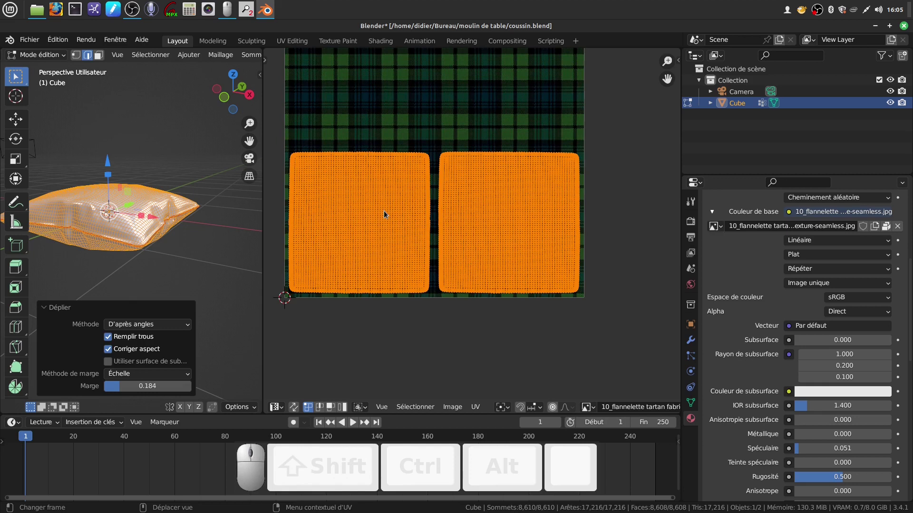
scroll("down", 3)
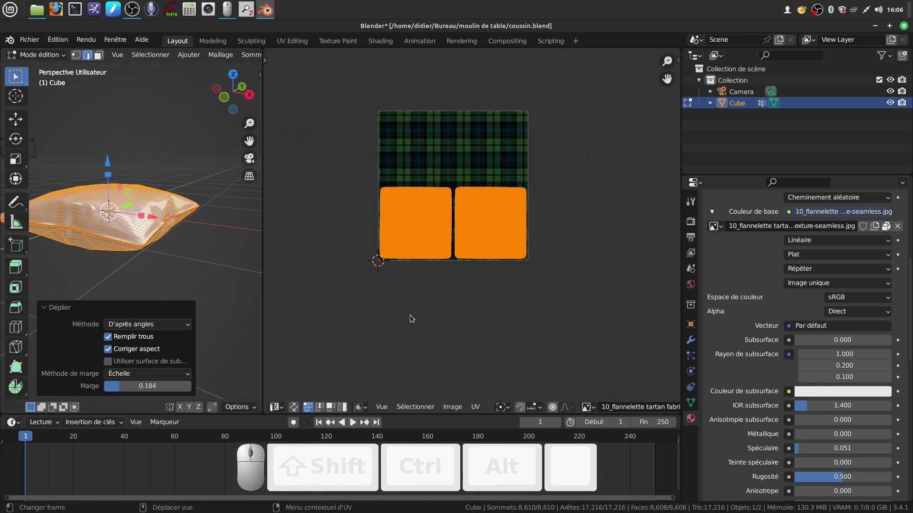
scroll("up", 3)
left_click_drag(440, 310, 511, 156)
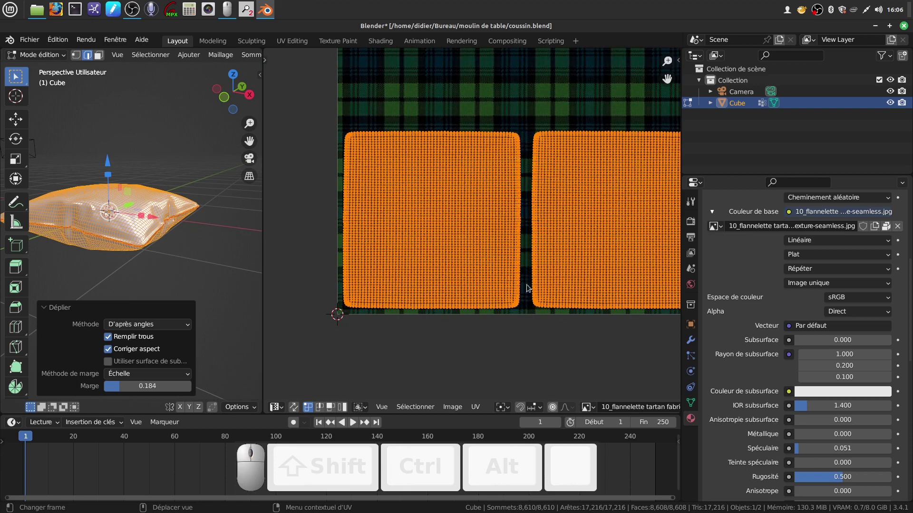
scroll("down", 3)
left_click_drag(534, 314, 492, 278)
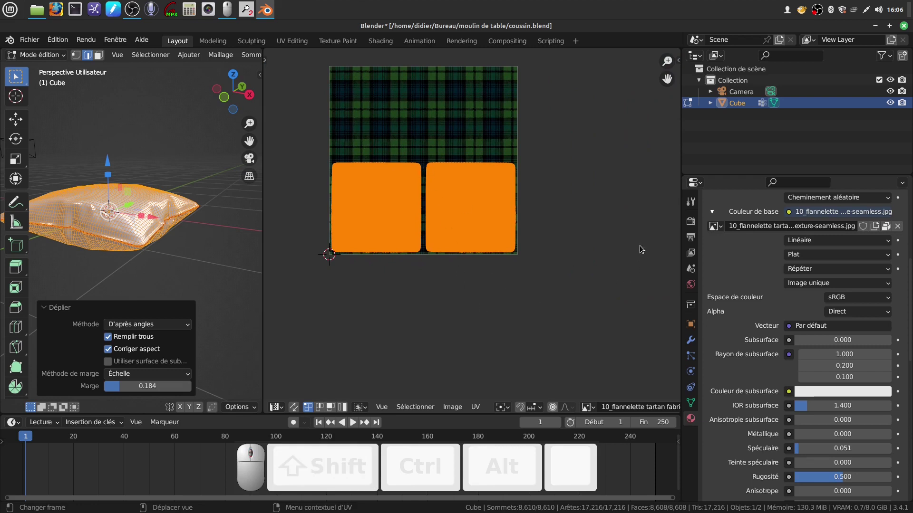
Minimise Blender to the desktop and bring up the tutorial channel's YouTube videos page.
left_click(879, 29)
left_click(908, 30)
left_click(383, 187)
left_click(32, 388)
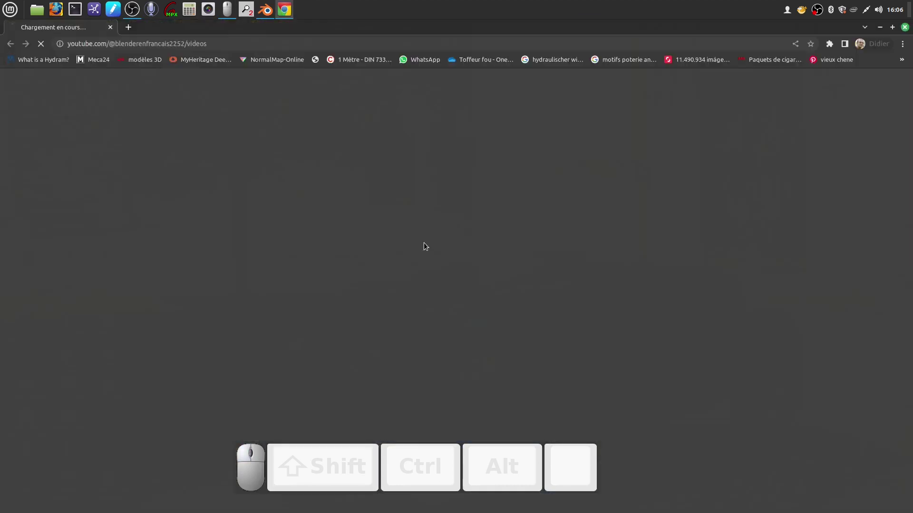
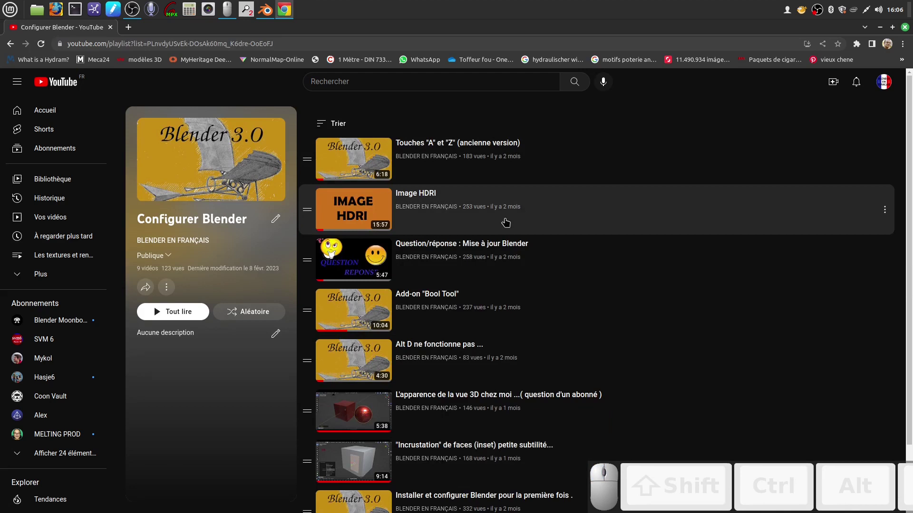
Scroll through the channel's playlist, then put the browser away to return to Blender.
scroll("down", 3)
scroll("down", 3)
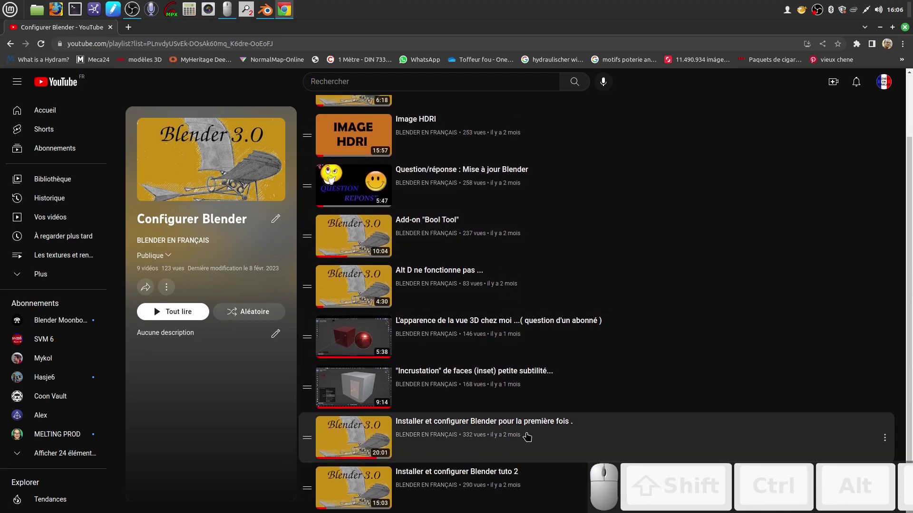
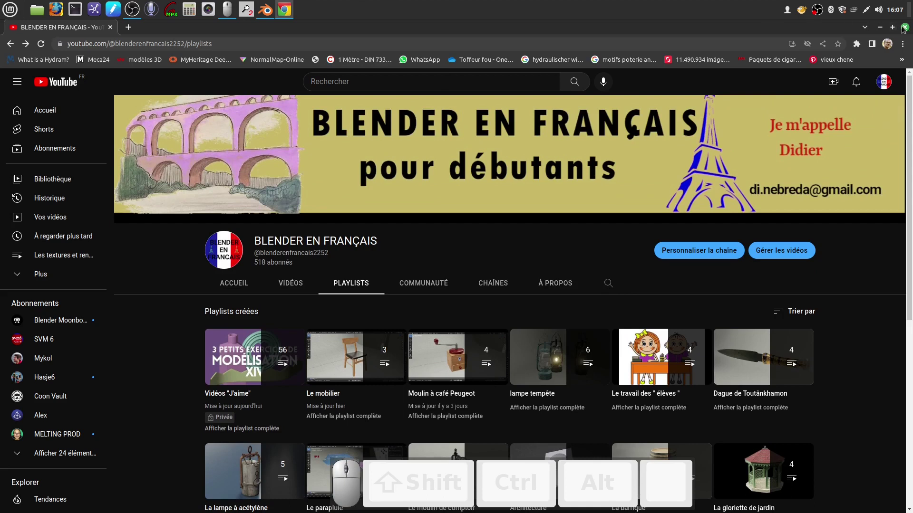
left_click(906, 29)
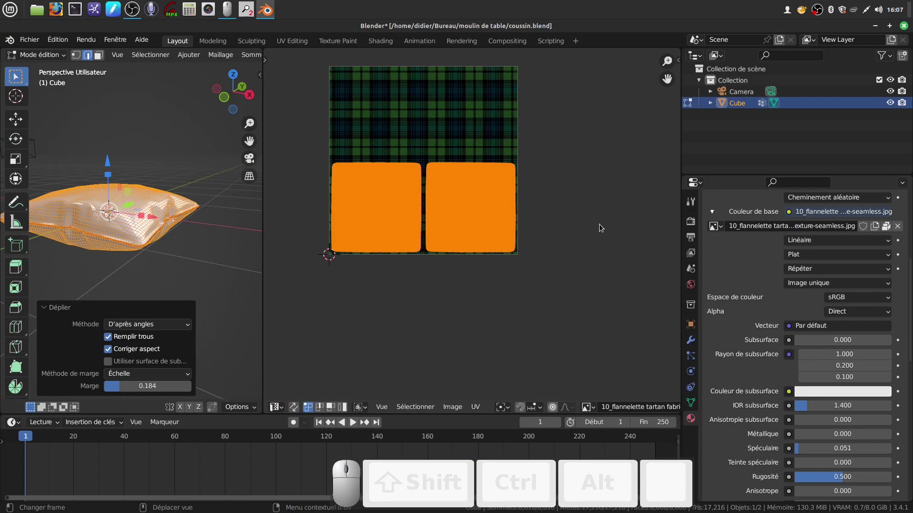
Show the UV Squares sidebar tools and square up the left UV island's grid.
key("n")
left_click(678, 197)
left_click_drag(678, 197, 527, 165)
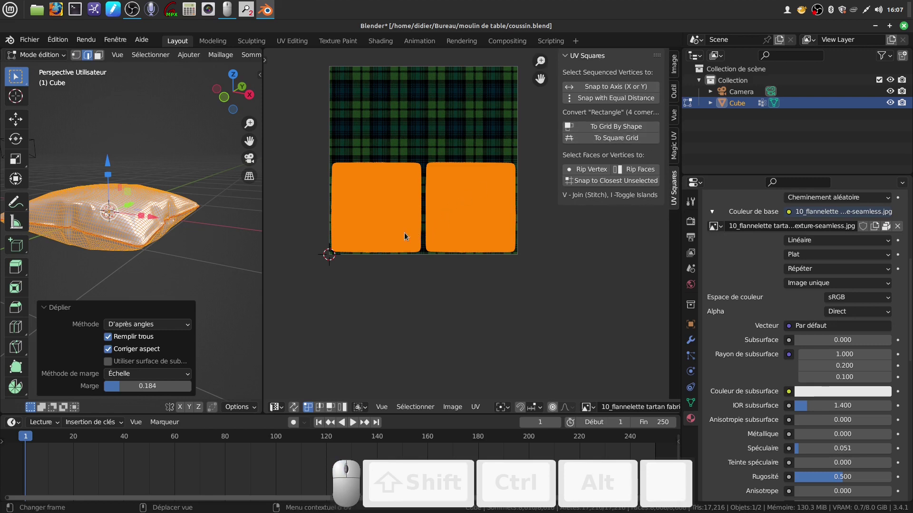
left_click(409, 230)
left_click_drag(414, 230, 411, 225)
key("ctrl+i")
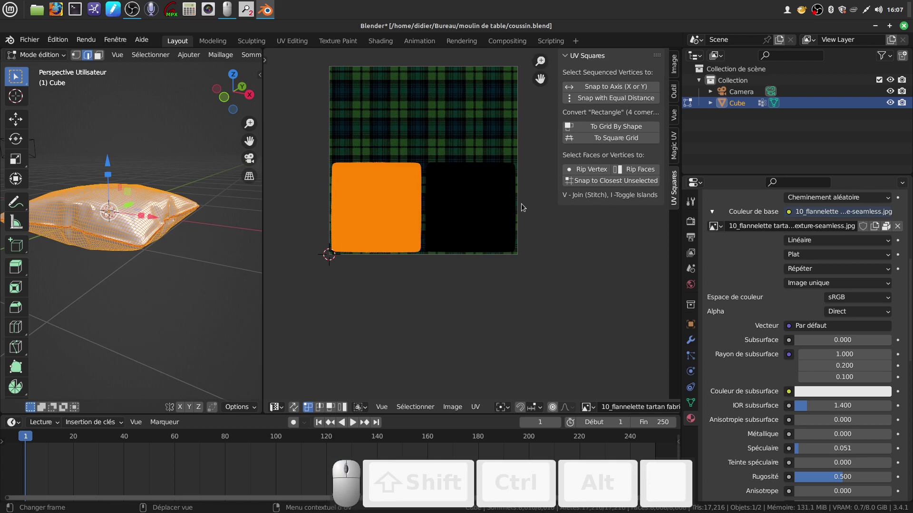
left_click(613, 129)
left_click_drag(613, 130, 430, 260)
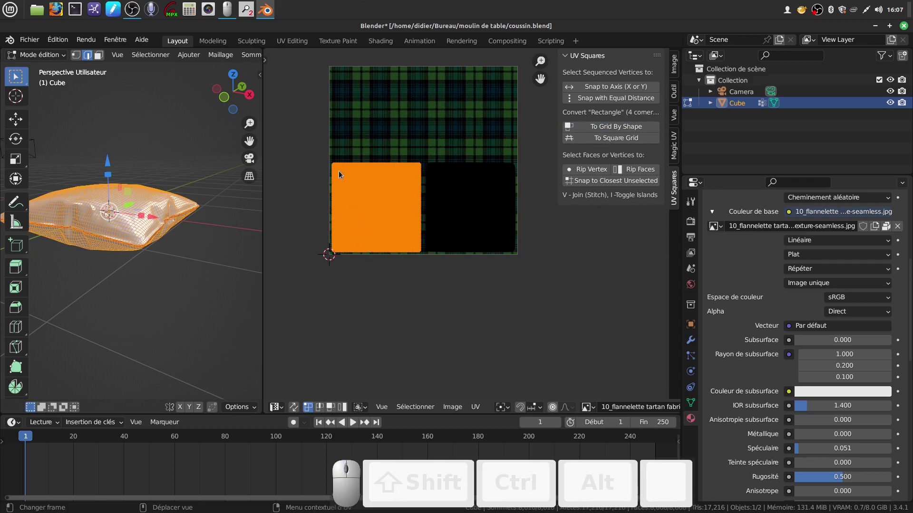
Square up the right UV island's grid, then hide the sidebar and review both islands.
left_click(483, 215)
left_click_drag(485, 219, 489, 226)
key("ctrl+i")
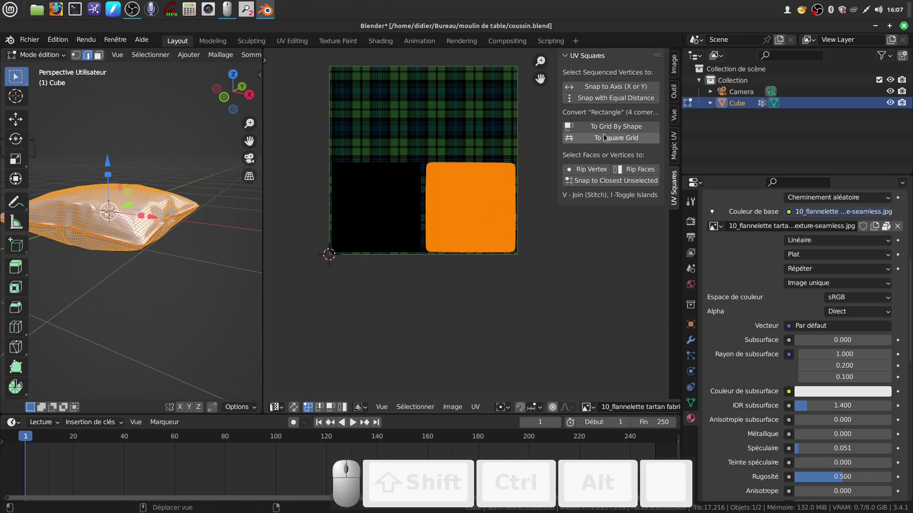
left_click(617, 129)
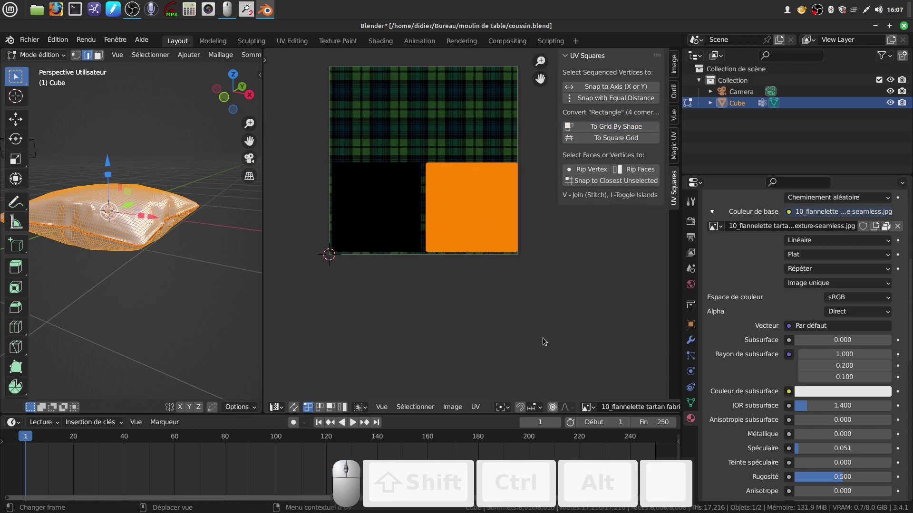
scroll("up", 3)
scroll("down", 3)
scroll("down", 3)
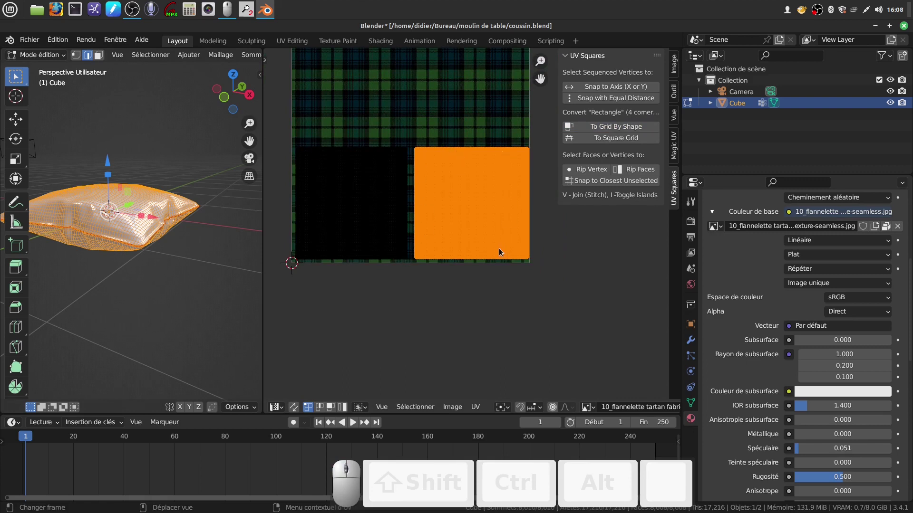
scroll("down", 3)
scroll("down", 3)
key("n")
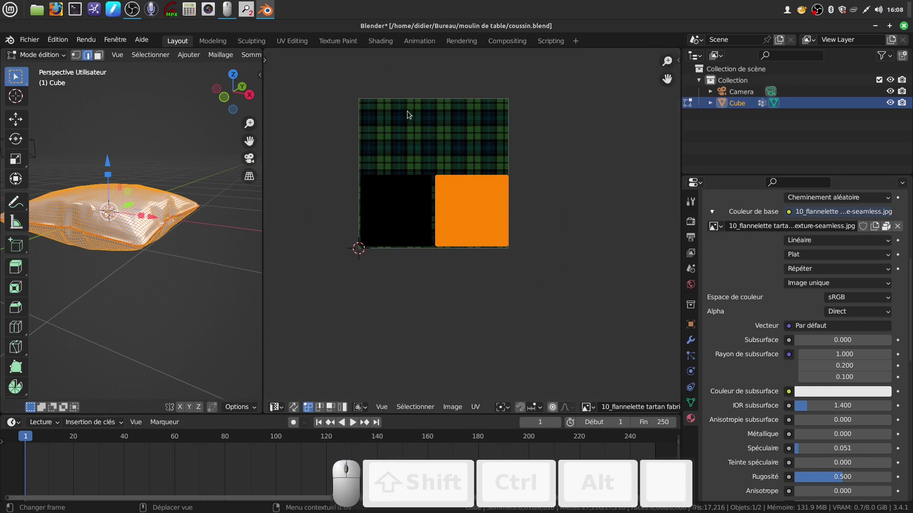
scroll("down", 3)
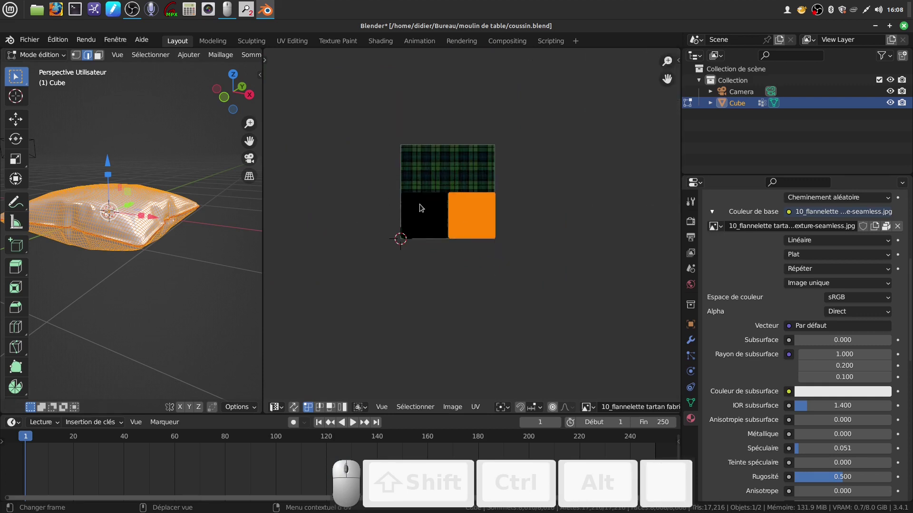
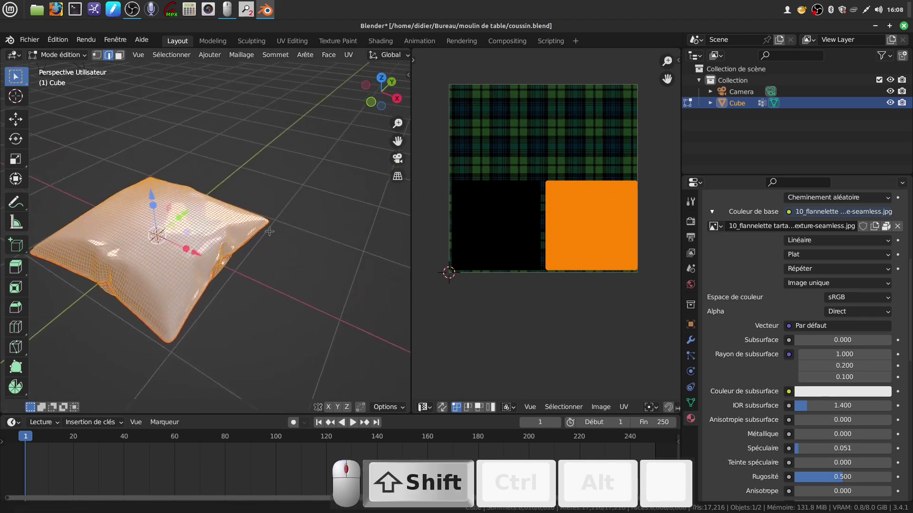
Check the tartan pillow in Object Mode, orbiting around it from several angles.
scroll("down", 3)
left_click(392, 61)
scroll("up", 3)
key("Tab")
left_click_drag(265, 287, 340, 237)
scroll("down", 3)
middle_click(264, 272)
scroll("down", 3)
scroll("up", 3)
left_click_drag(298, 212, 252, 254)
scroll("down", 3)
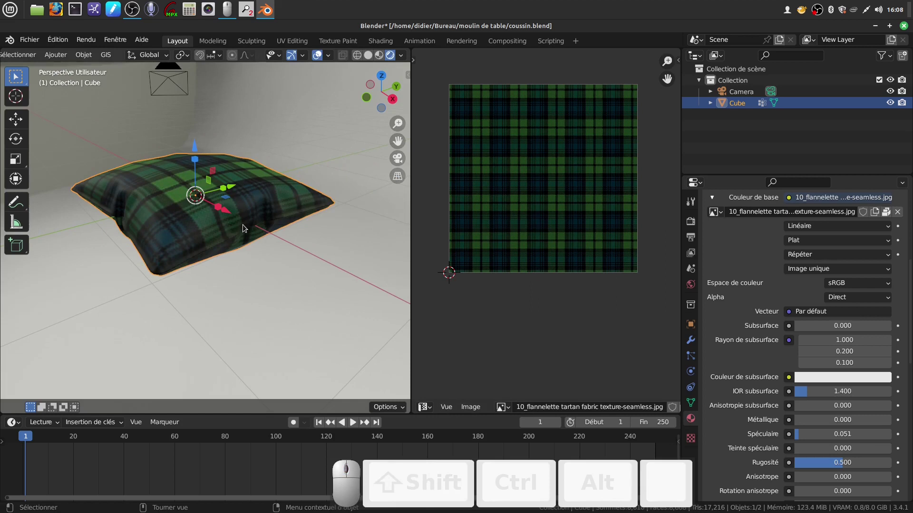
Back in Edit Mode, select both UV islands and scale them up to about 2.74 times.
key("Tab")
scroll("down", 3)
left_click_drag(492, 193, 596, 269)
middle_click(596, 269)
key("s")
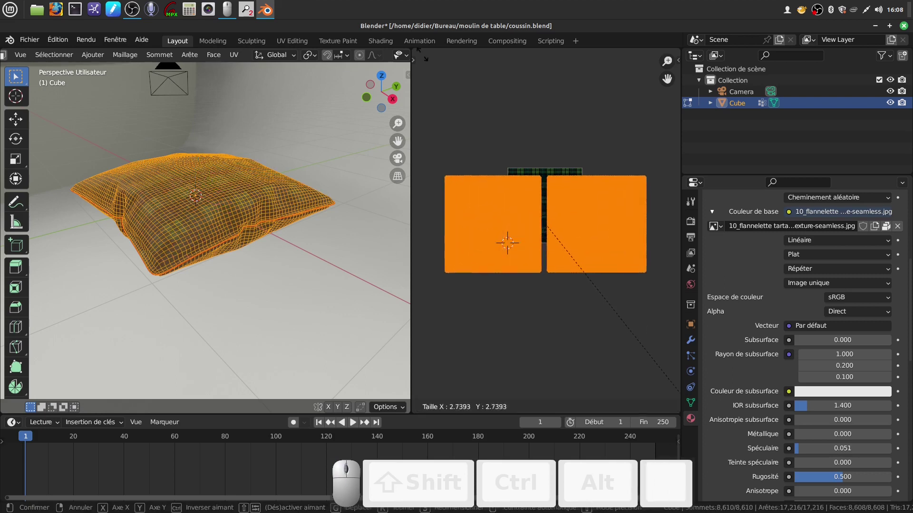
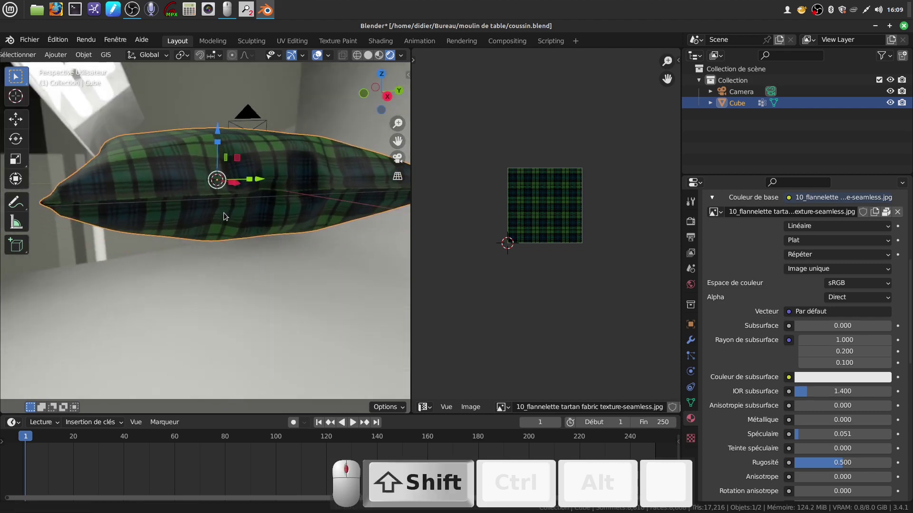
In Edit Mode, select the left UV island and move it slightly sideways.
left_click_drag(263, 228, 548, 267)
key("Tab")
left_click(514, 206)
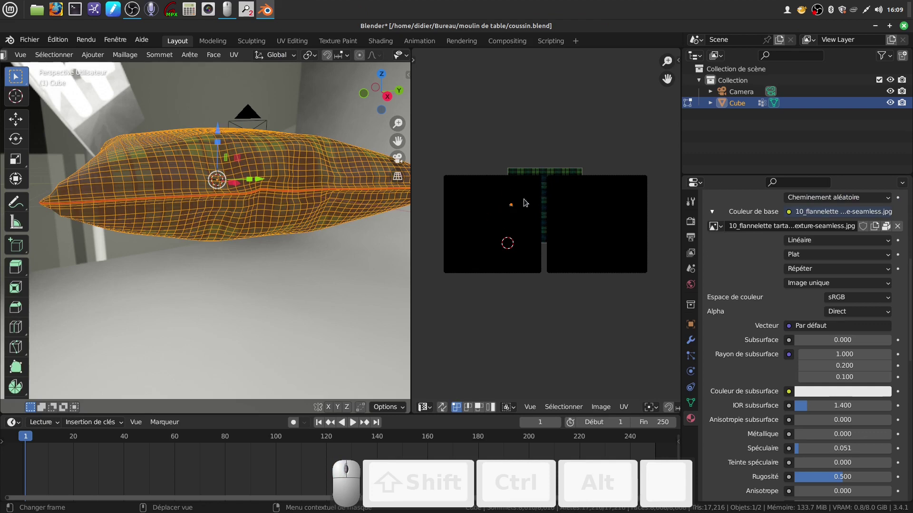
left_click_drag(435, 169, 542, 286)
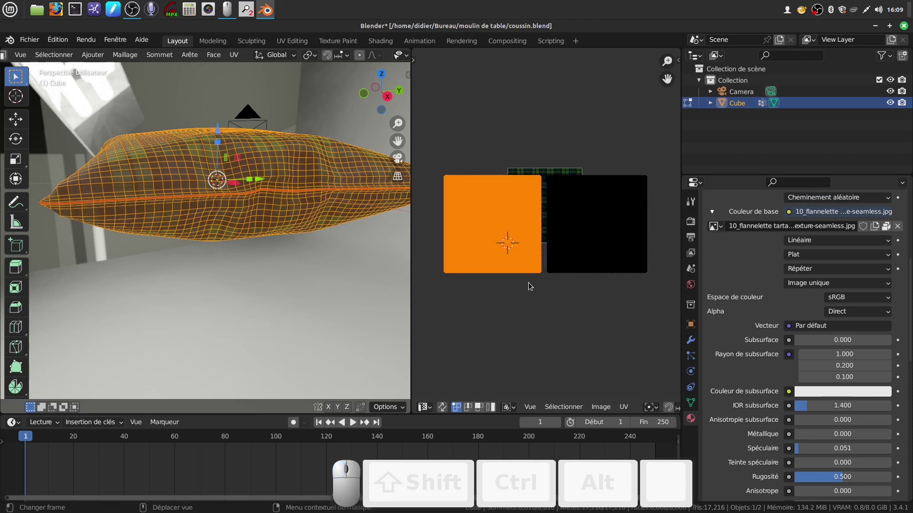
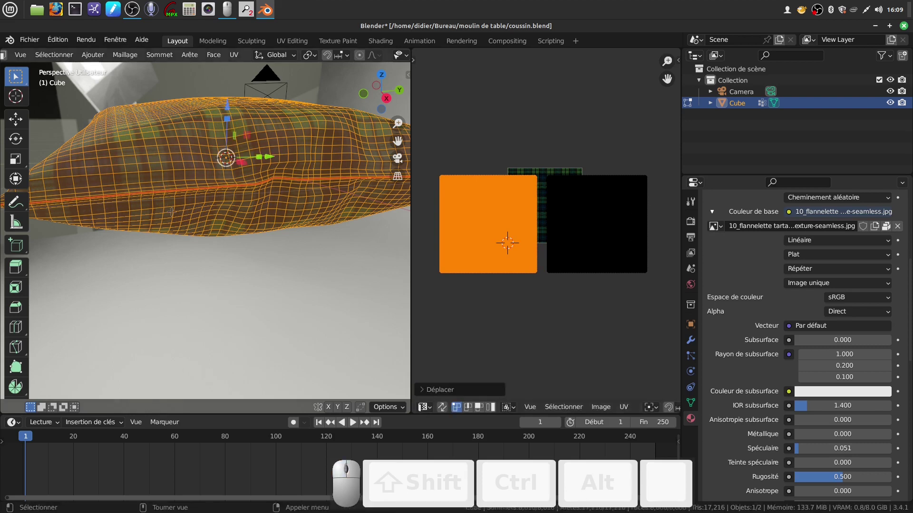
Return to Object Mode to check how the tartan pattern shifted on the pillow.
middle_click(266, 243)
scroll("down", 3)
scroll("up", 3)
key("Tab")
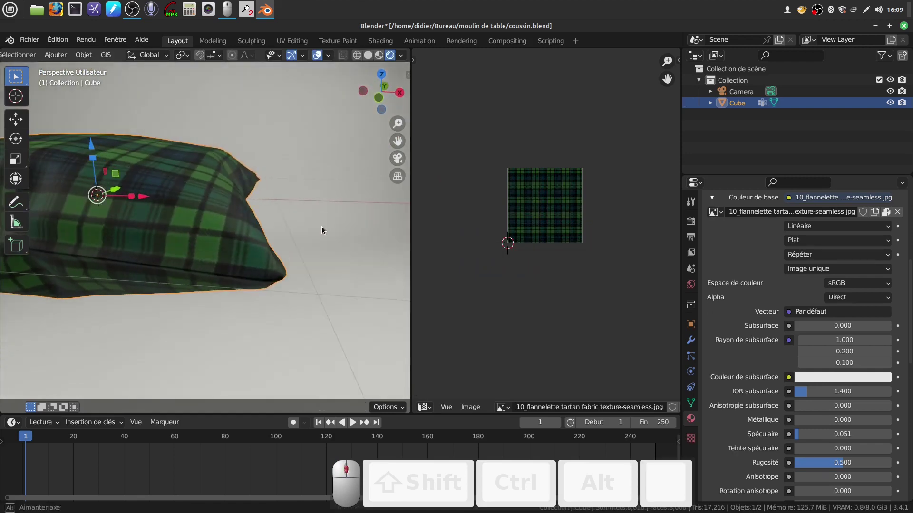
scroll("down", 3)
middle_click(242, 235)
middle_click(189, 251)
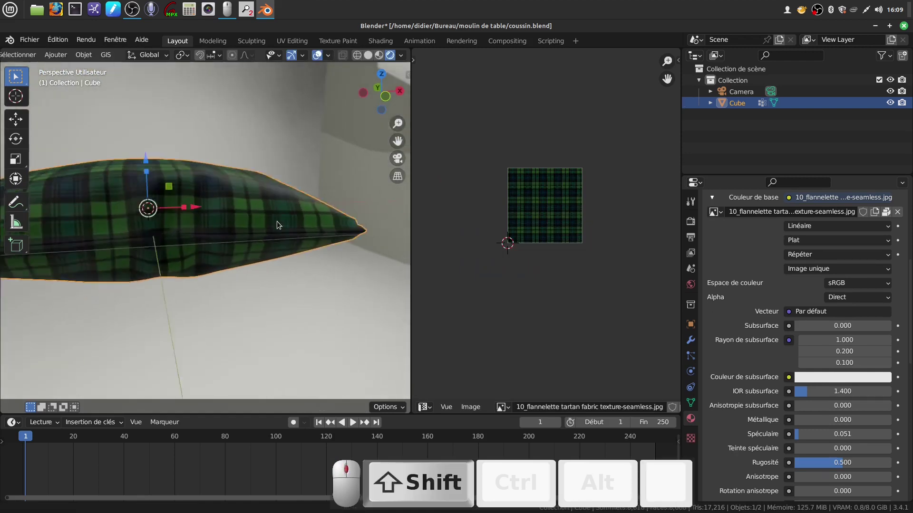
scroll("down", 3)
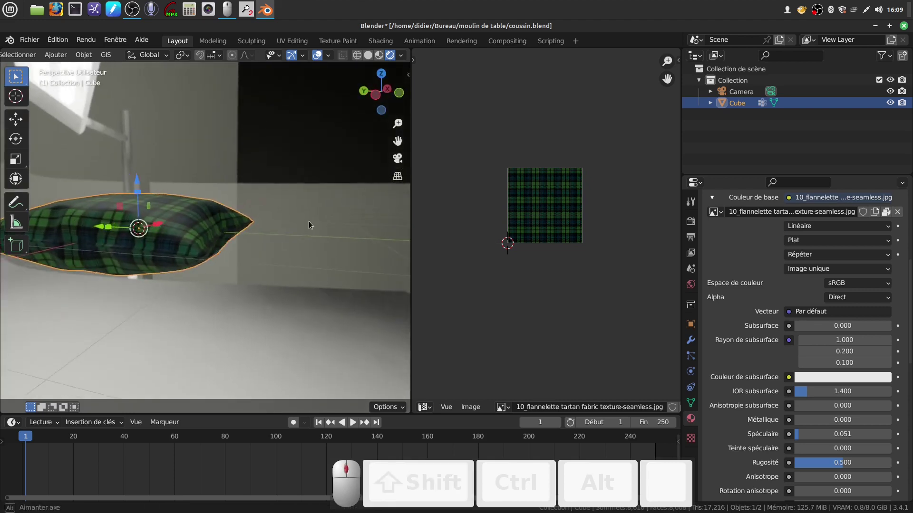
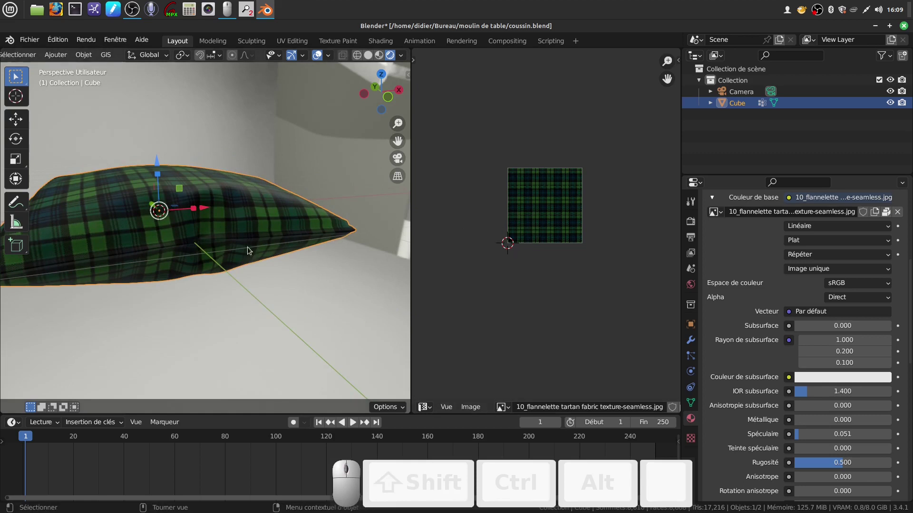
scroll("up", 3)
scroll("down", 3)
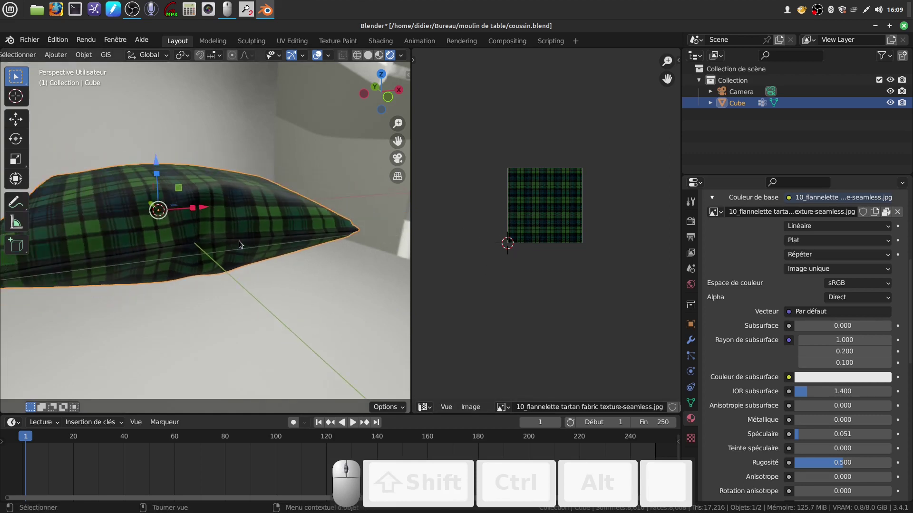
left_click_drag(254, 237, 214, 283)
scroll("down", 3)
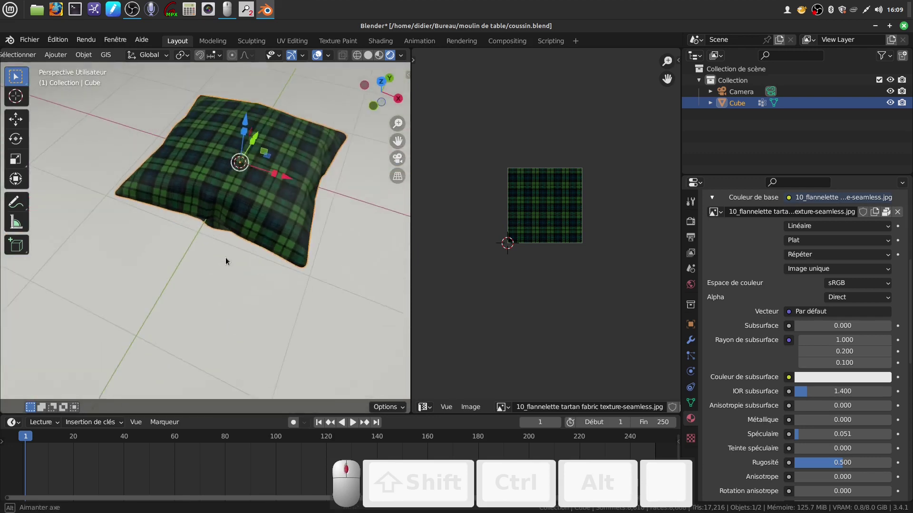
scroll("up", 3)
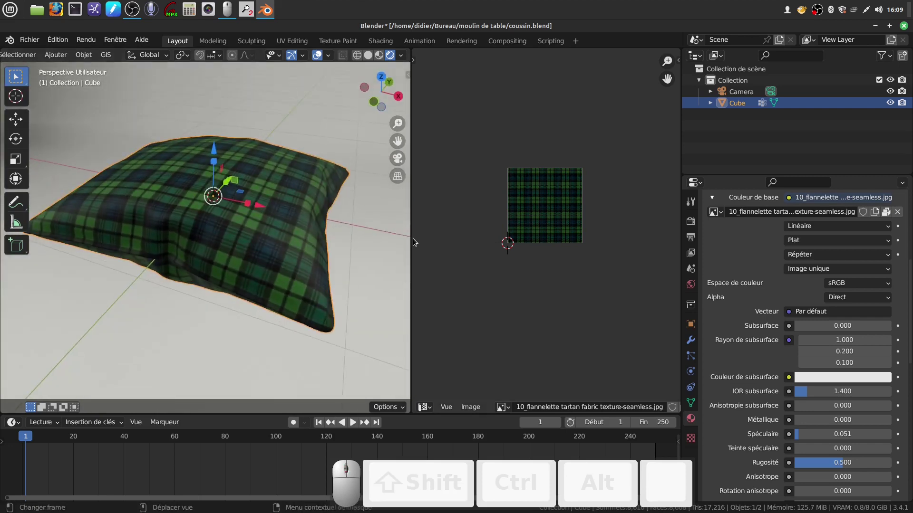
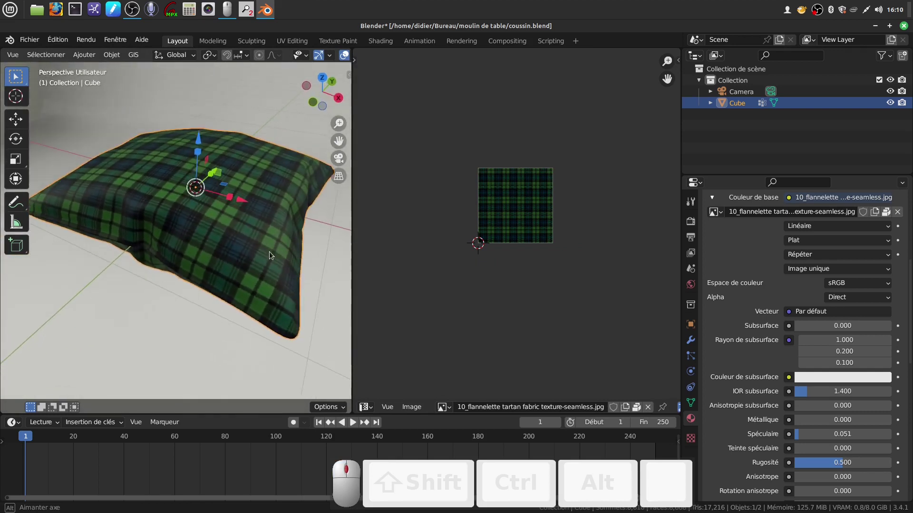
left_click(347, 280)
middle_click(267, 252)
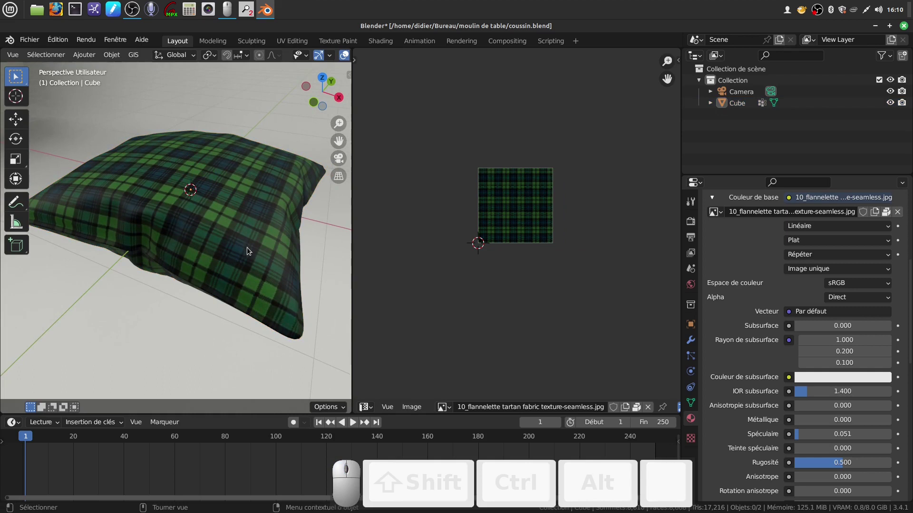
left_click_drag(289, 269, 261, 270)
scroll("down", 3)
middle_click(261, 269)
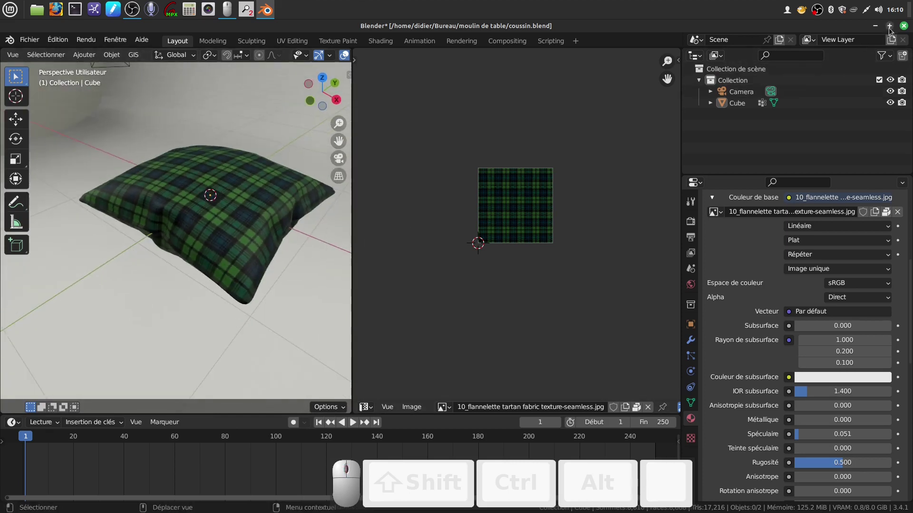
Close the pillow file without saving, start a new General scene and open the Ajouter menu.
left_click(906, 25)
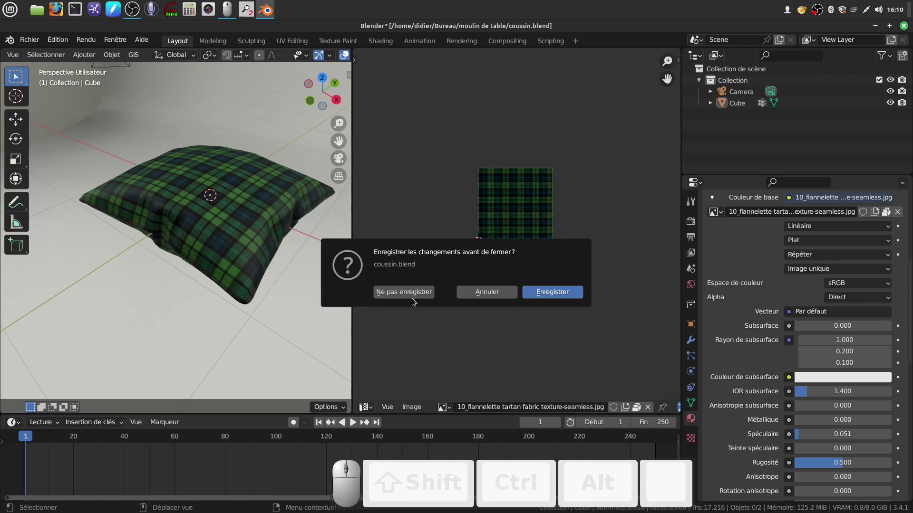
left_click(410, 294)
middle_click(410, 294)
middle_click(27, 256)
left_click(28, 261)
middle_click(359, 259)
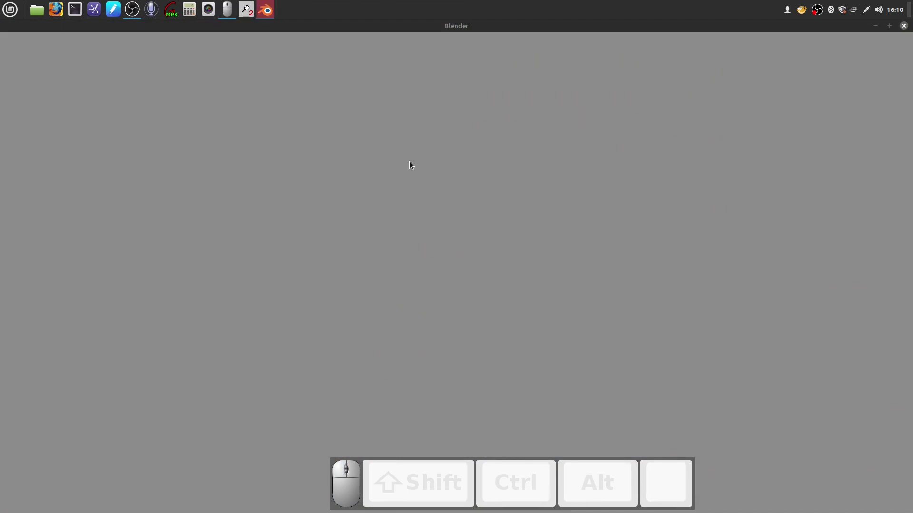
left_click(201, 169)
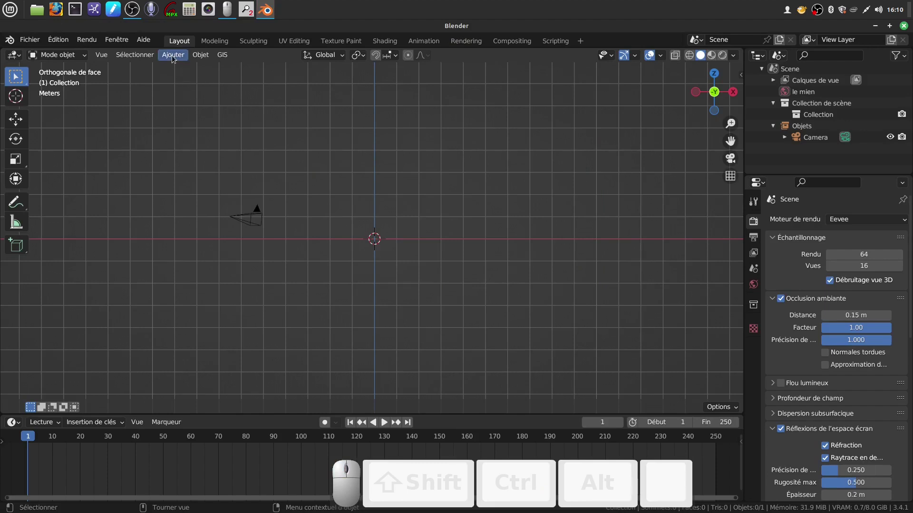
left_click(173, 58)
Add a cylinder for the trunk and select the faces around its middle band.
left_click_drag(173, 62, 318, 103)
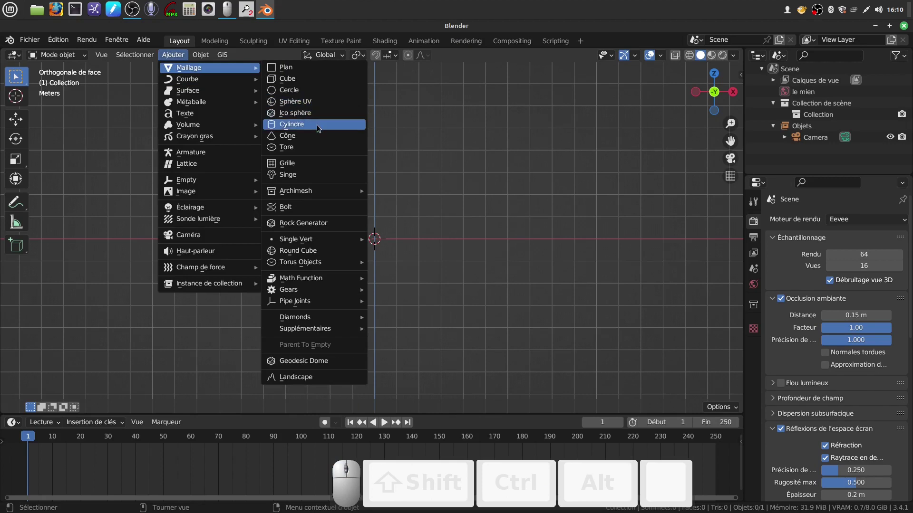
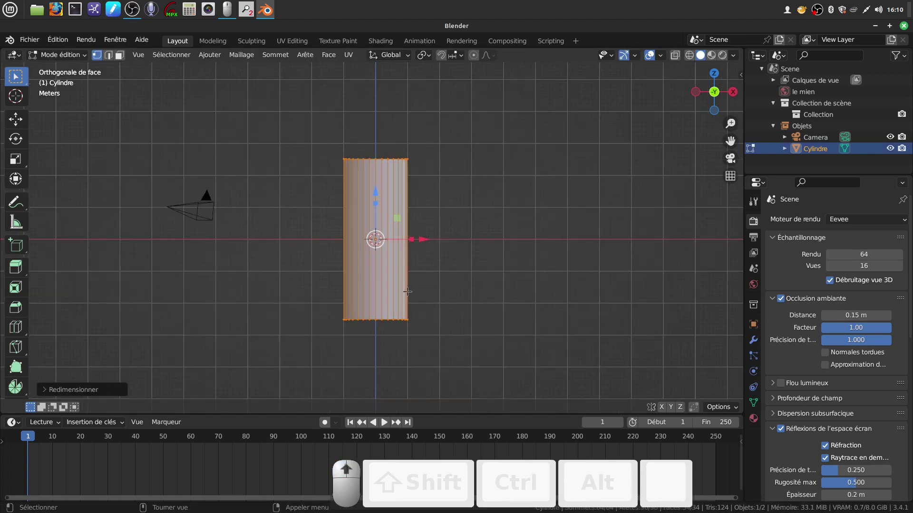
key("ctrl+r")
scroll("up", 3)
scroll("up", 3)
left_click(375, 279)
left_click_drag(388, 250, 376, 204)
left_click_drag(376, 205, 382, 225)
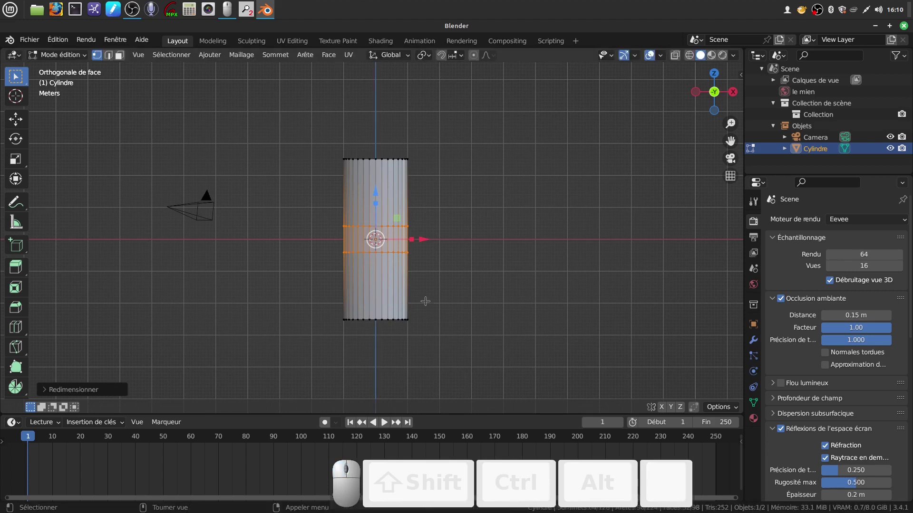
scroll("up", 3)
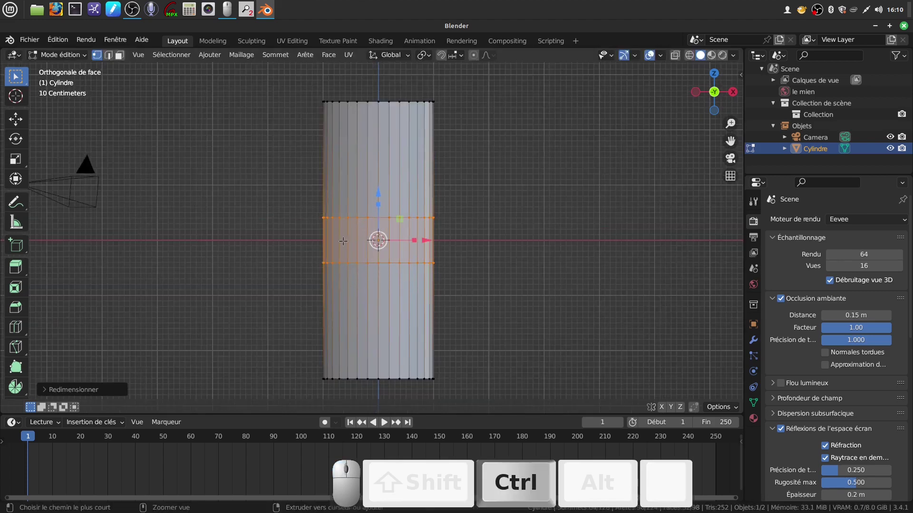
Cut several extra edge loops around the cylinder's middle with Ctrl+R.
key("ctrl+r")
scroll("up", 3)
scroll("up", 3)
left_click(398, 216)
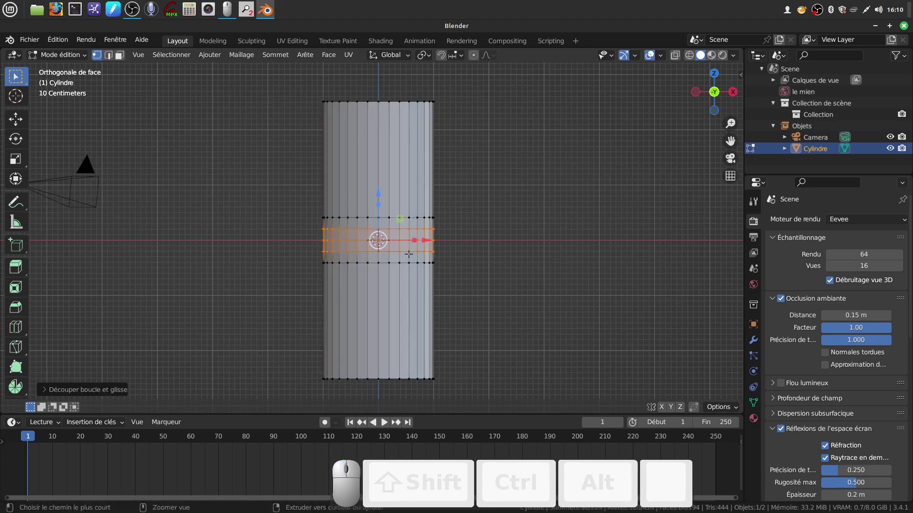
key("ctrl+z")
key("ctrl+r")
scroll("up", 3)
middle_click(408, 252)
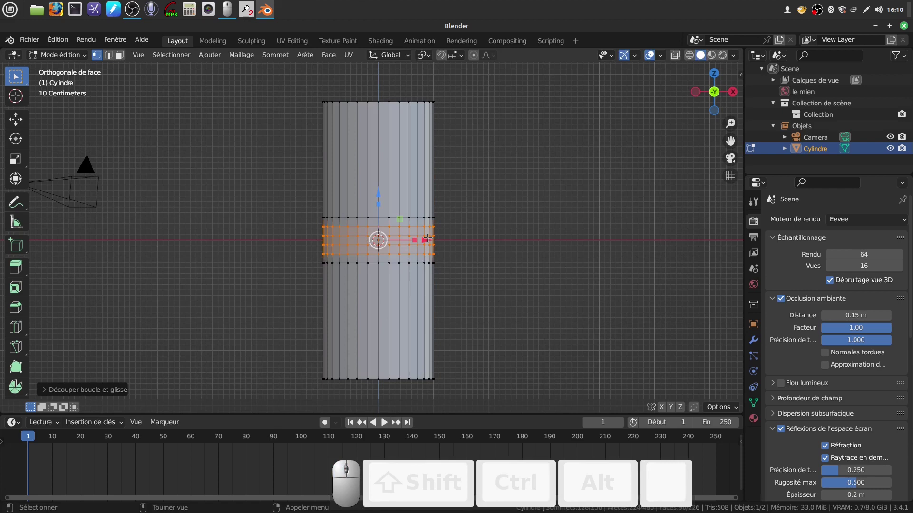
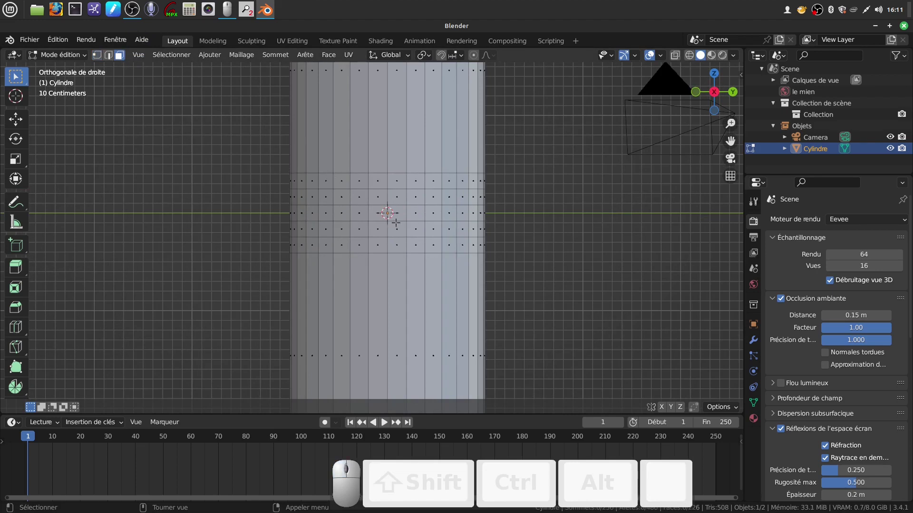
Circle-select a small patch of faces mid-trunk and round it with LoopTools Cercle.
key("c")
left_click_drag(384, 205, 403, 222)
right_click(404, 222)
left_click_drag(406, 218, 576, 201)
right_click(576, 201)
left_click_drag(567, 202, 563, 208)
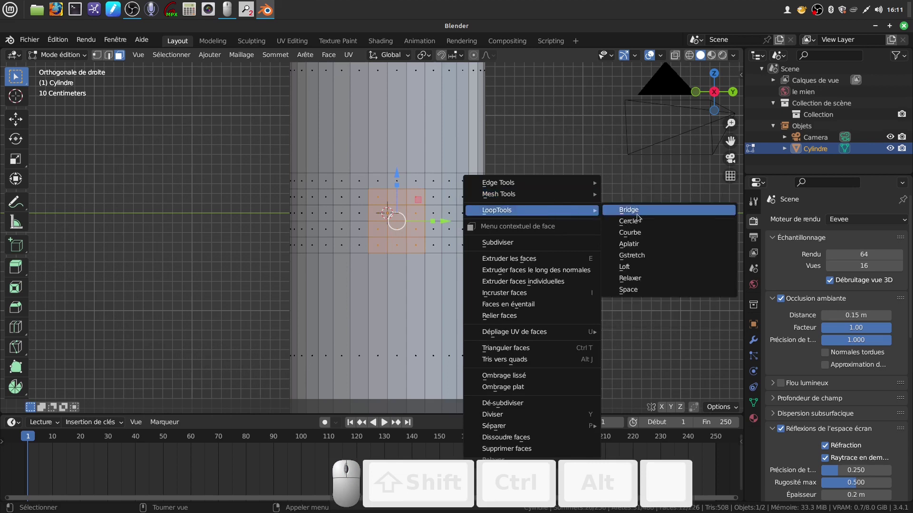
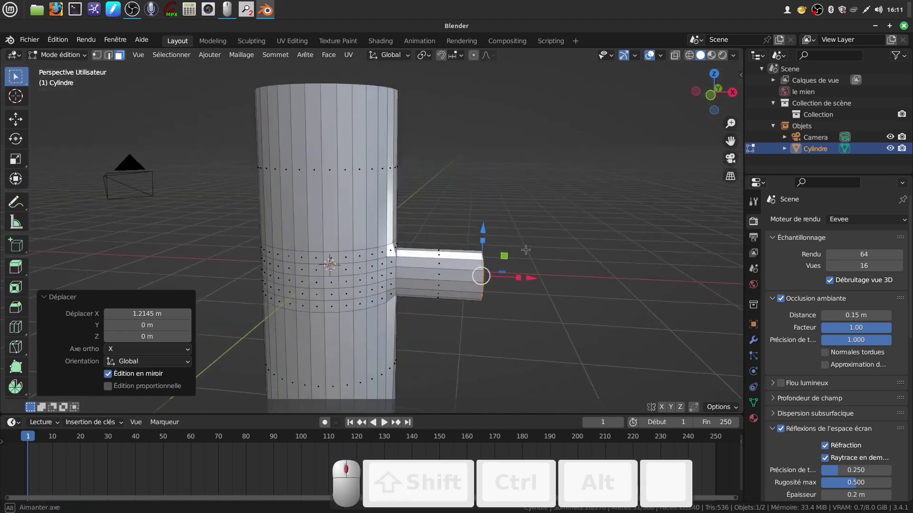
scroll("down", 3)
scroll("down", 3)
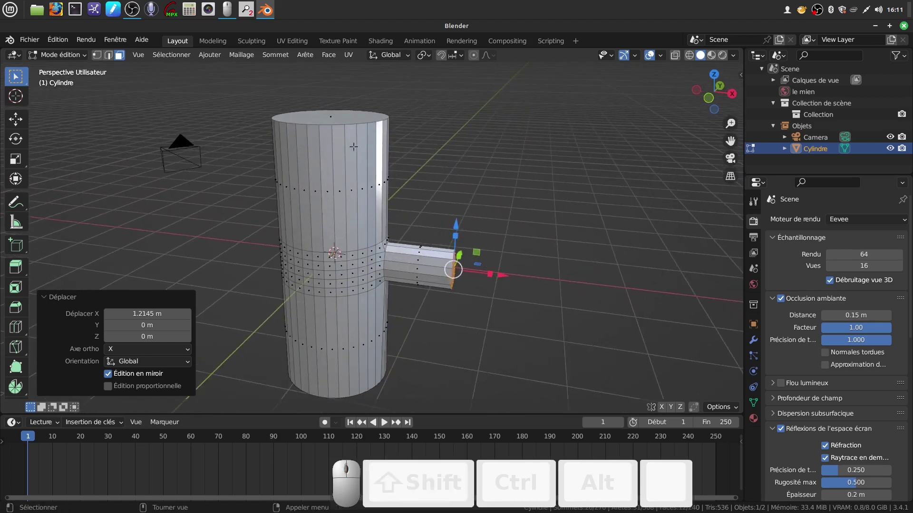
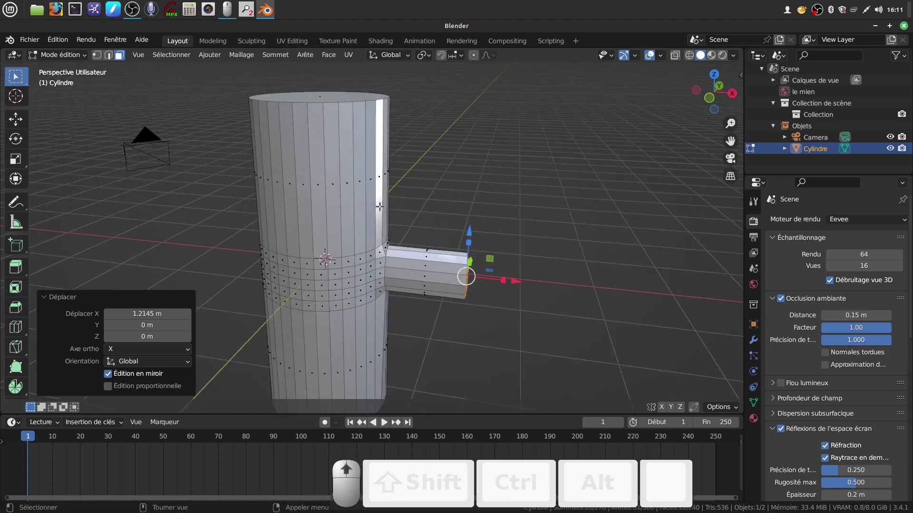
scroll("down", 3)
scroll("down", 3)
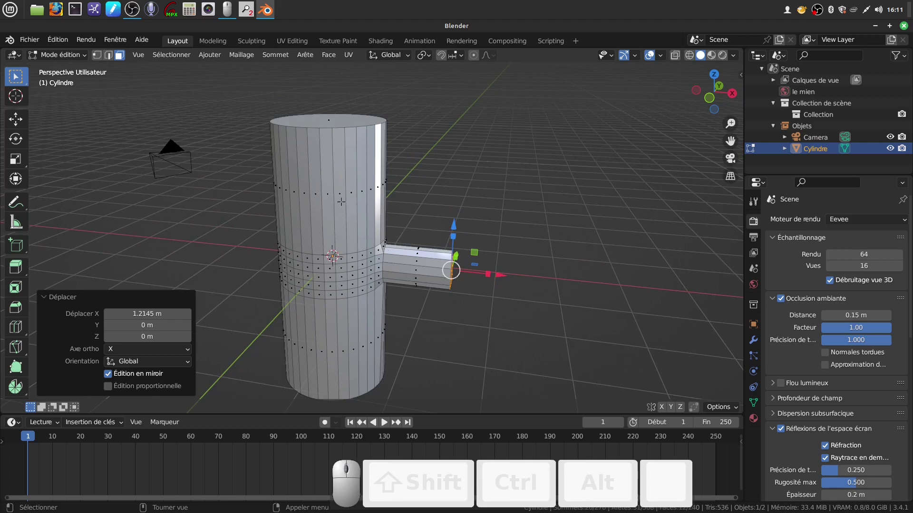
middle_click(345, 185)
scroll("down", 3)
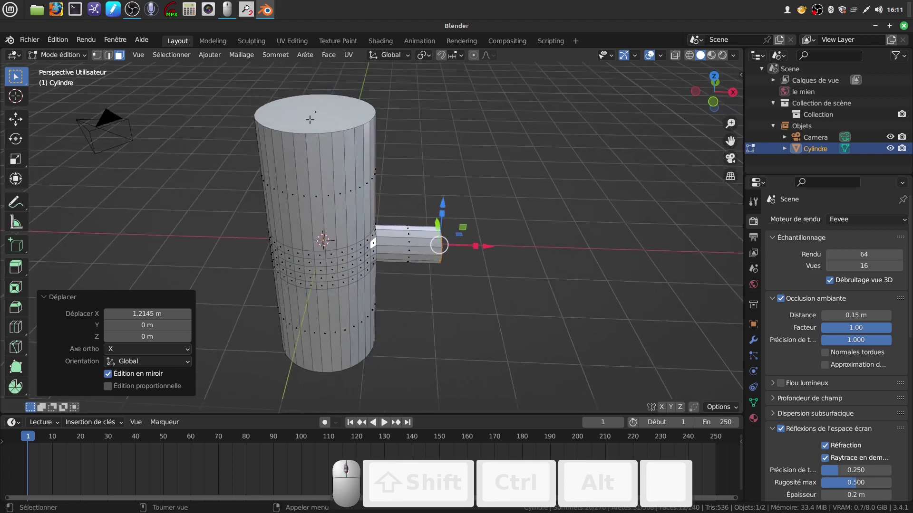
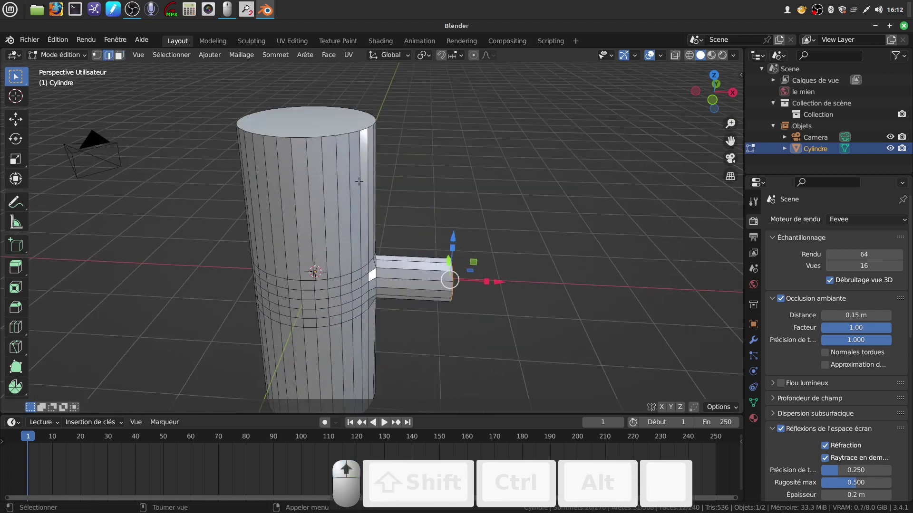
scroll("down", 3)
key("a")
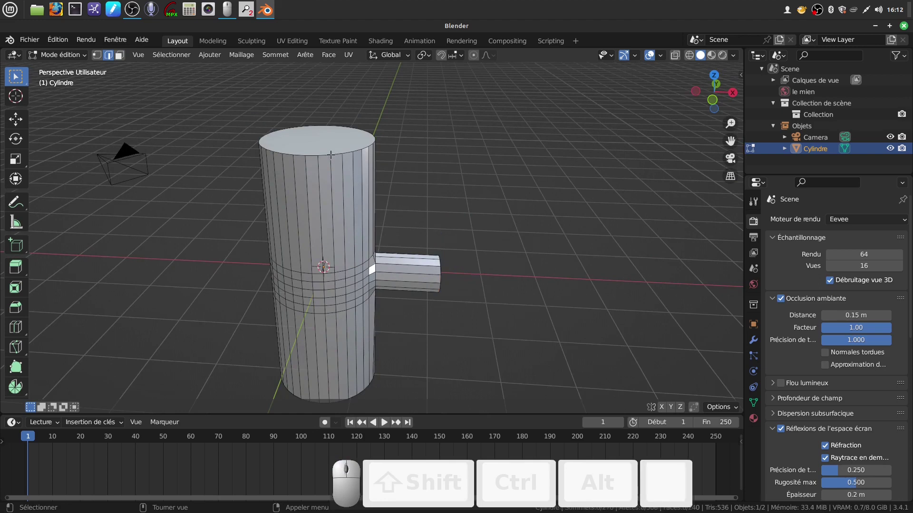
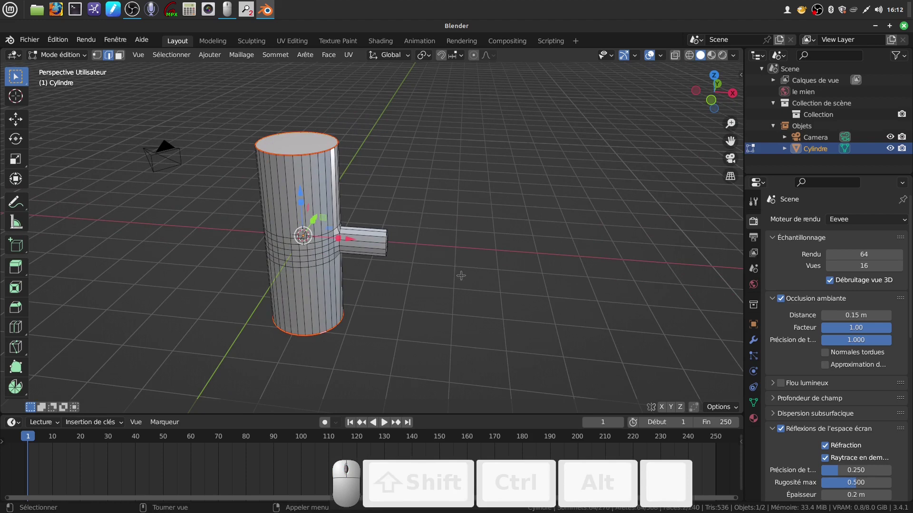
scroll("up", 3)
scroll("down", 3)
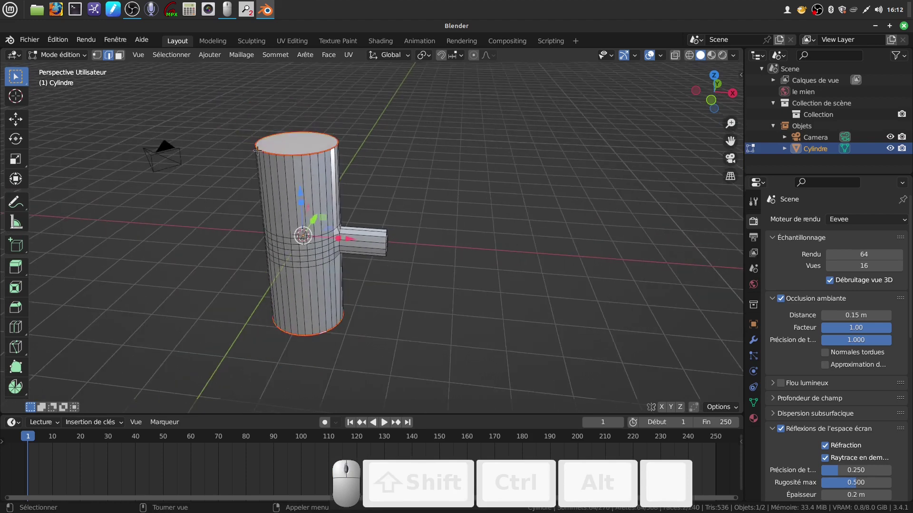
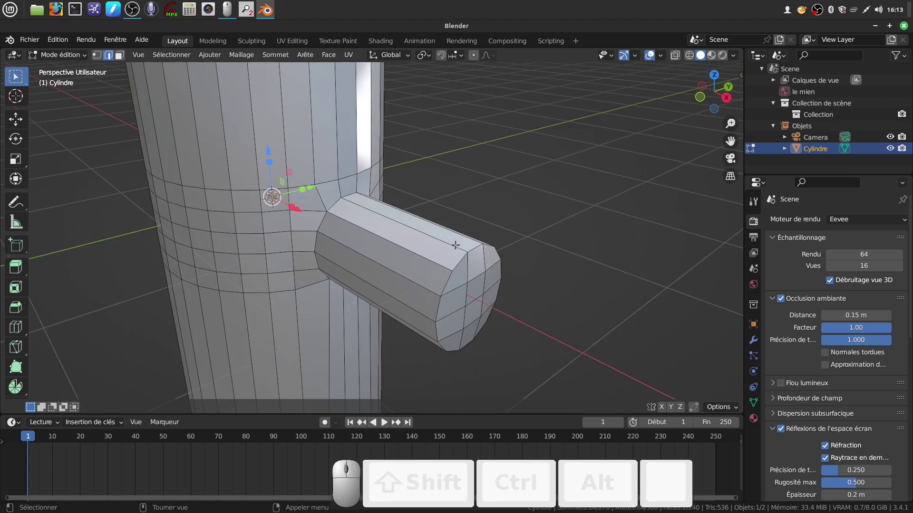
Orbit and zoom around the branch joint to inspect its seams in Edit Mode.
key("Tab")
key("Tab")
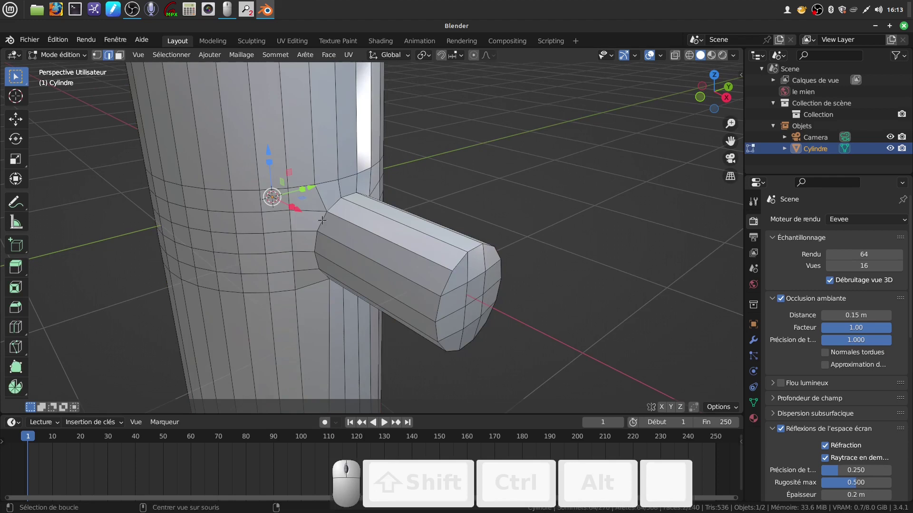
scroll("down", 3)
scroll("up", 3)
scroll("up", 3)
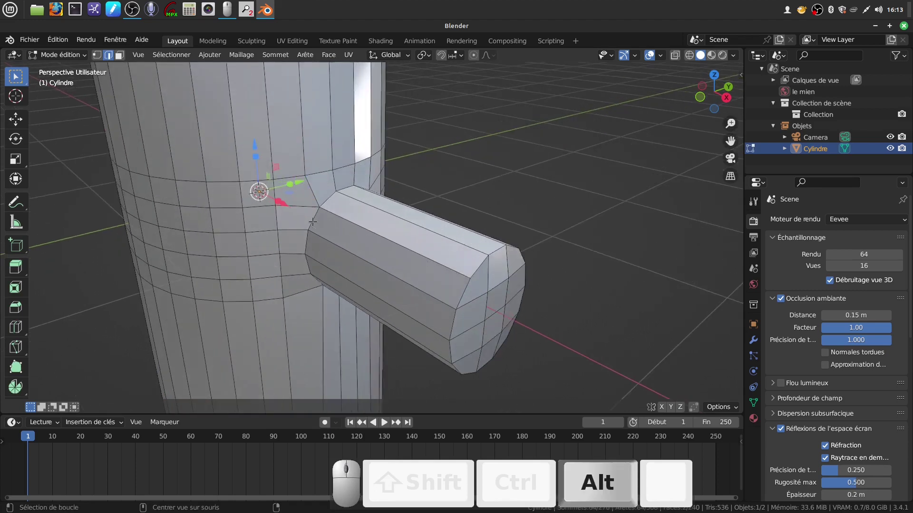
scroll("down", 3)
scroll("up", 3)
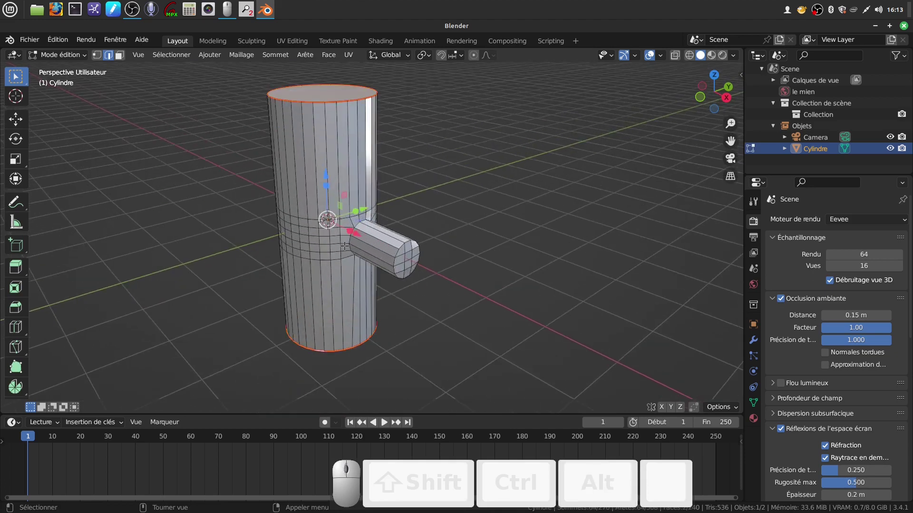
key("a")
key("a")
key("a")
scroll("up", 3)
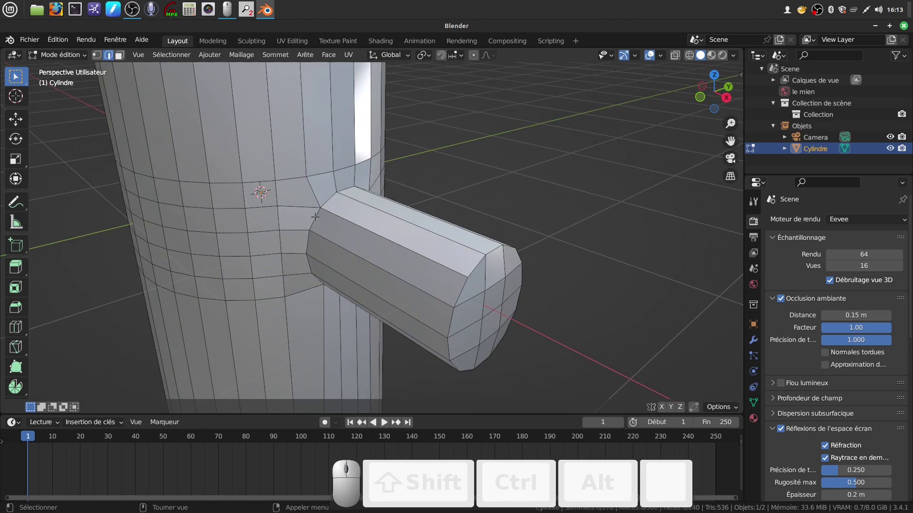
scroll("down", 3)
scroll("up", 3)
Select the junction loop and the branch-tip loops, checking them from several angles.
left_click(311, 215)
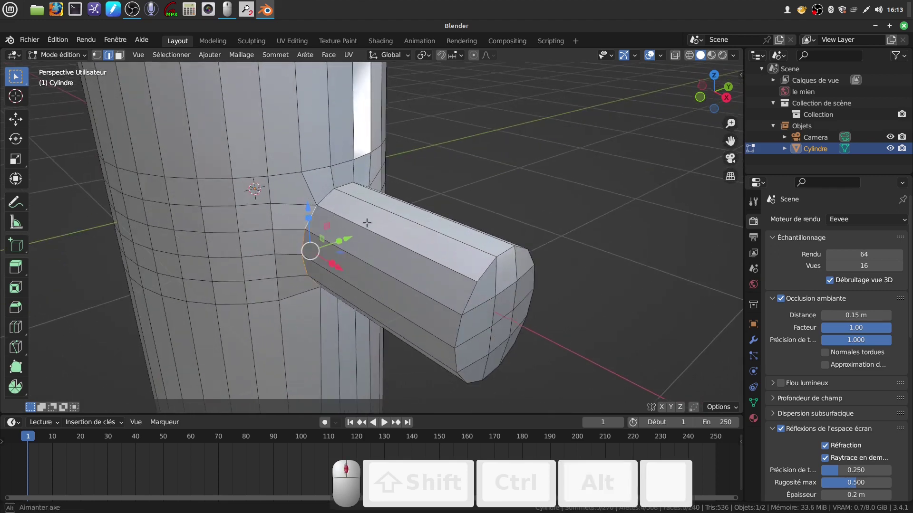
left_click(346, 179)
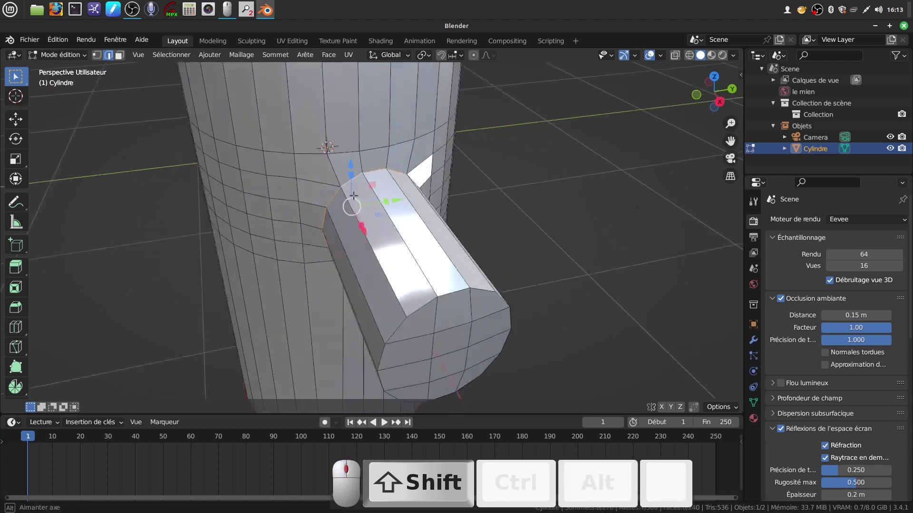
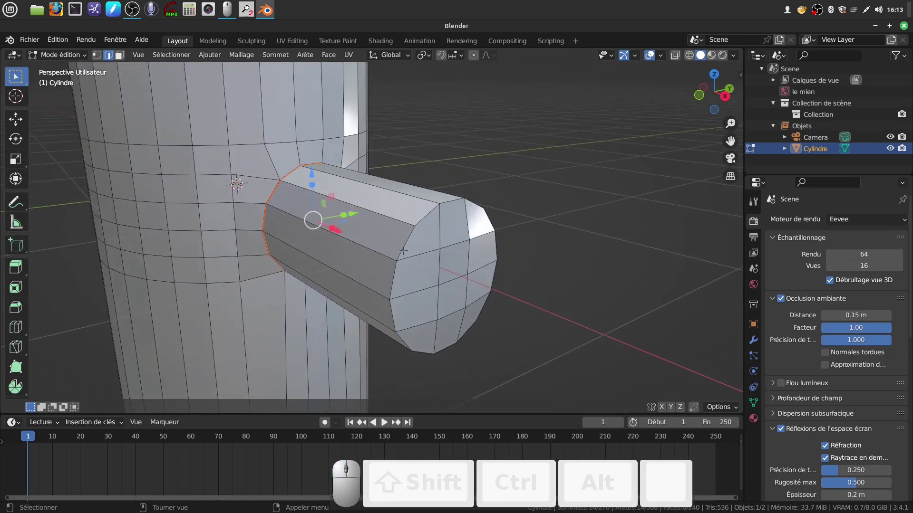
left_click(403, 249)
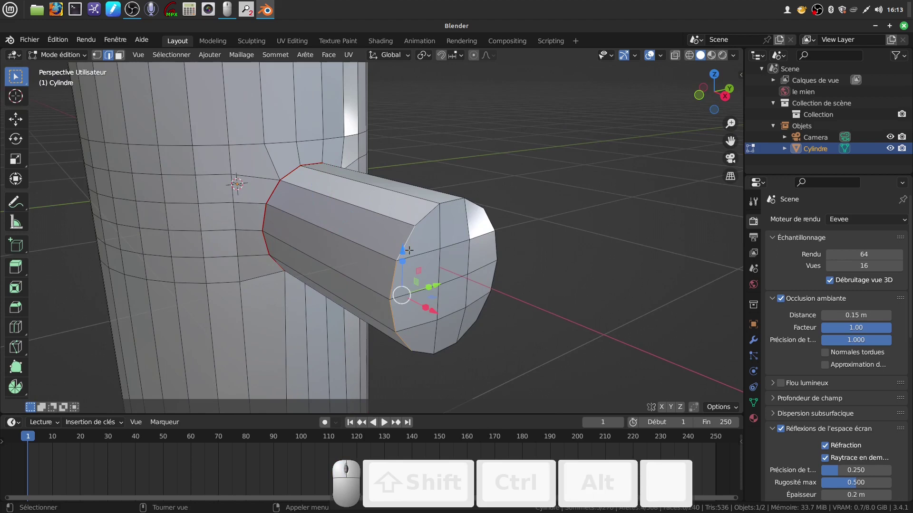
left_click(429, 212)
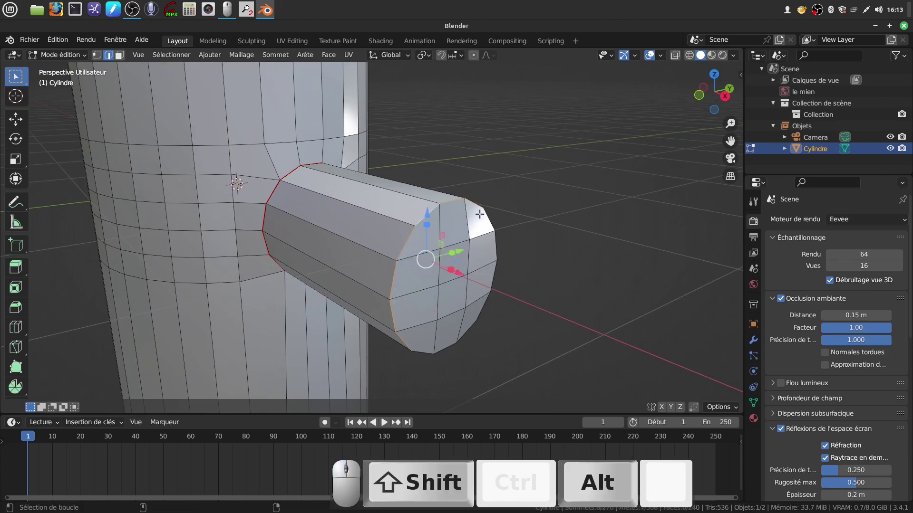
left_click(485, 216)
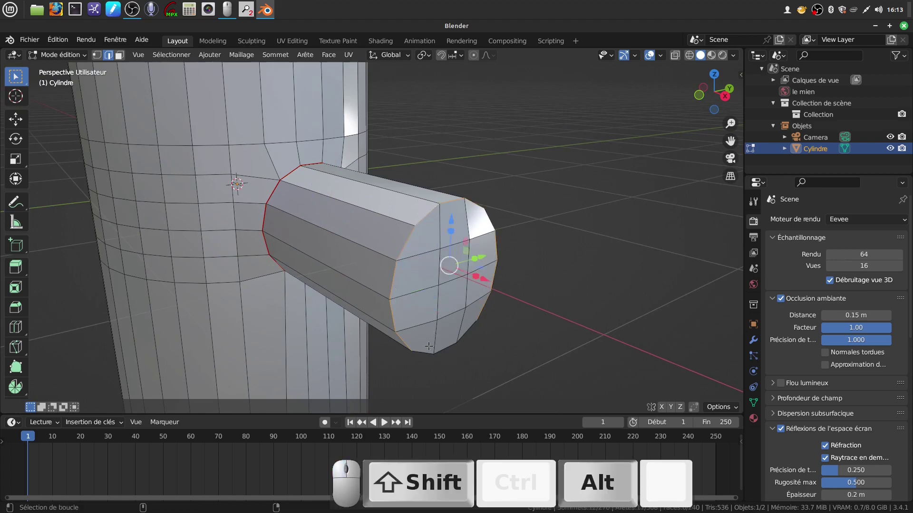
left_click(424, 347)
middle_click(433, 348)
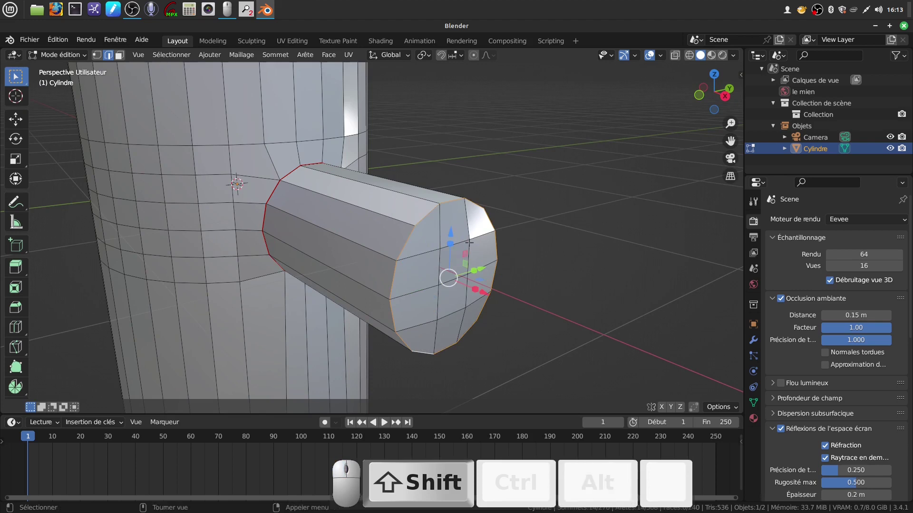
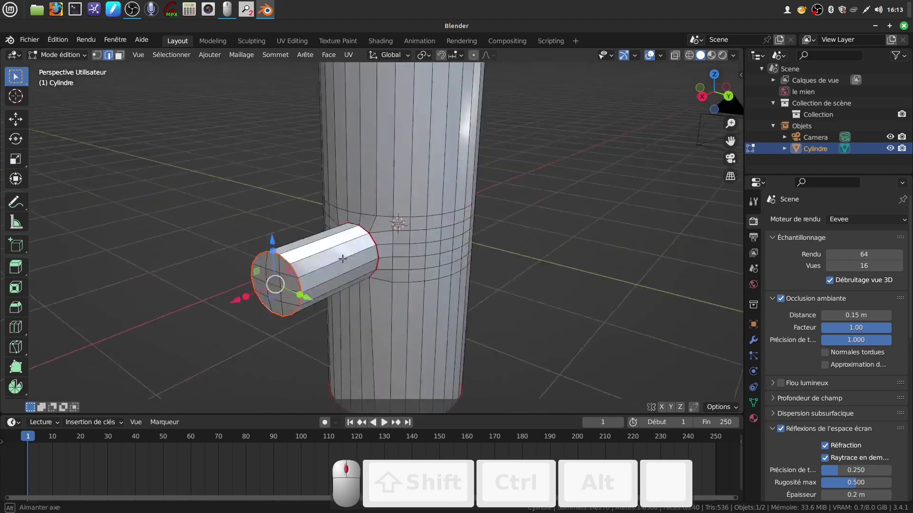
scroll("down", 3)
scroll("up", 3)
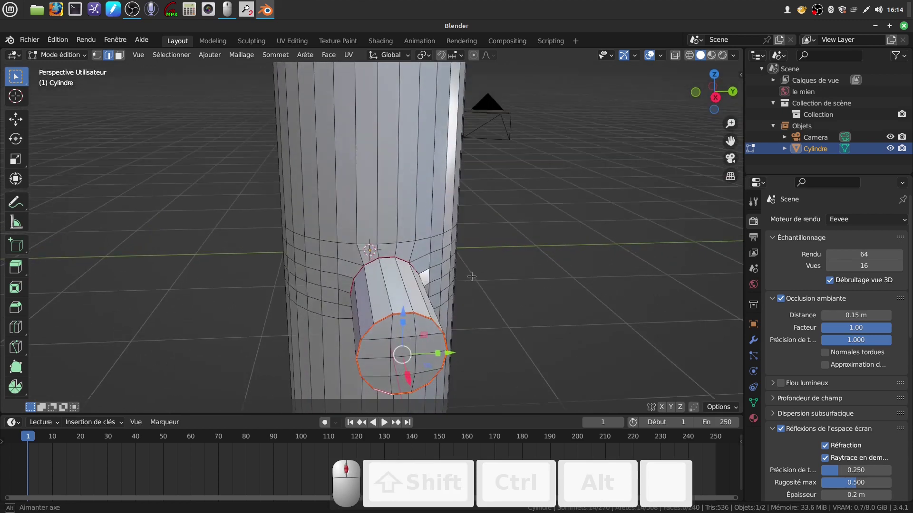
middle_click(442, 266)
left_click(414, 189)
scroll("up", 3)
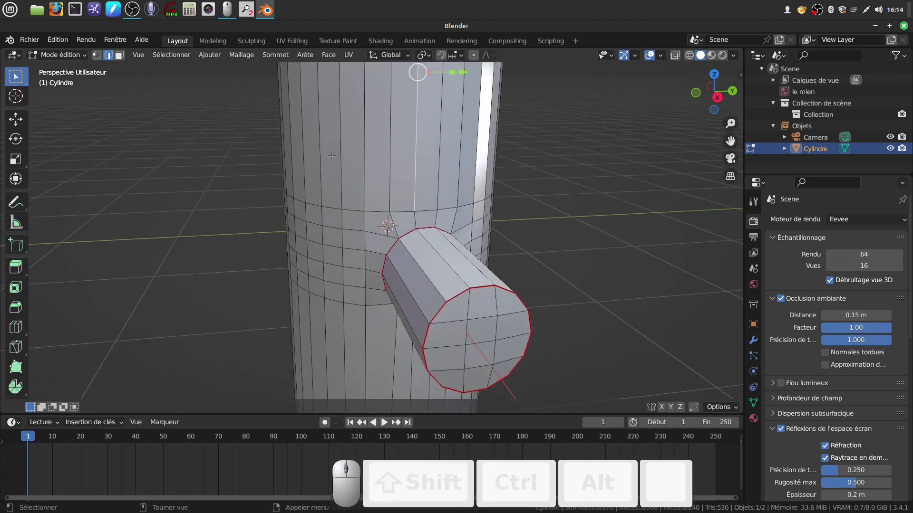
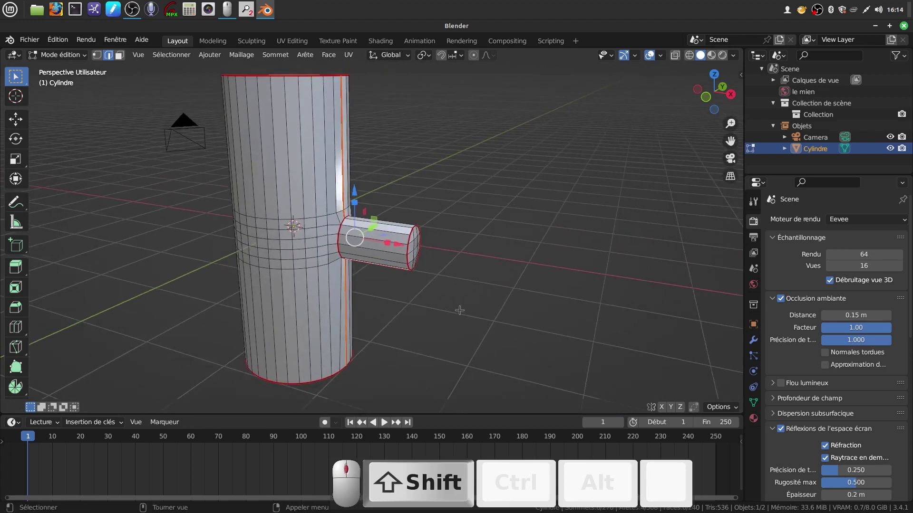
Return to Object Mode and give the log smooth shading.
key("Tab")
scroll("down", 3)
right_click(337, 181)
left_click(340, 194)
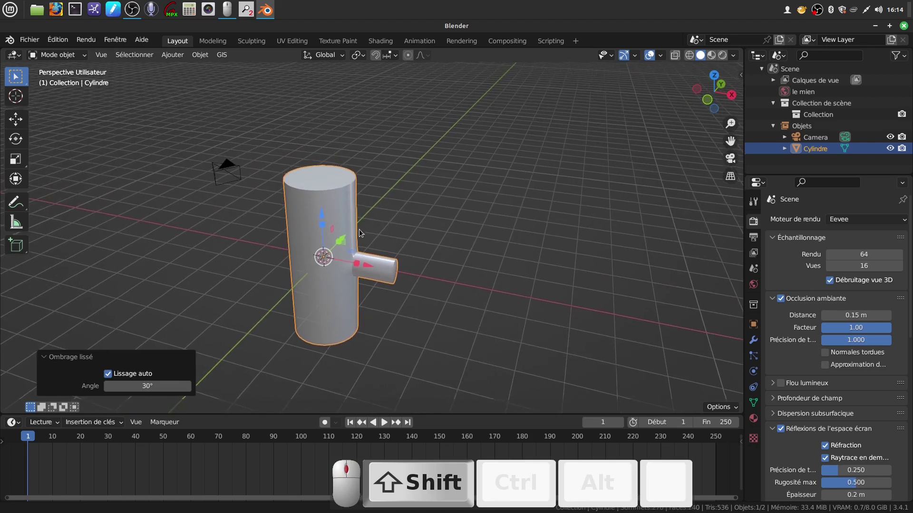
scroll("up", 3)
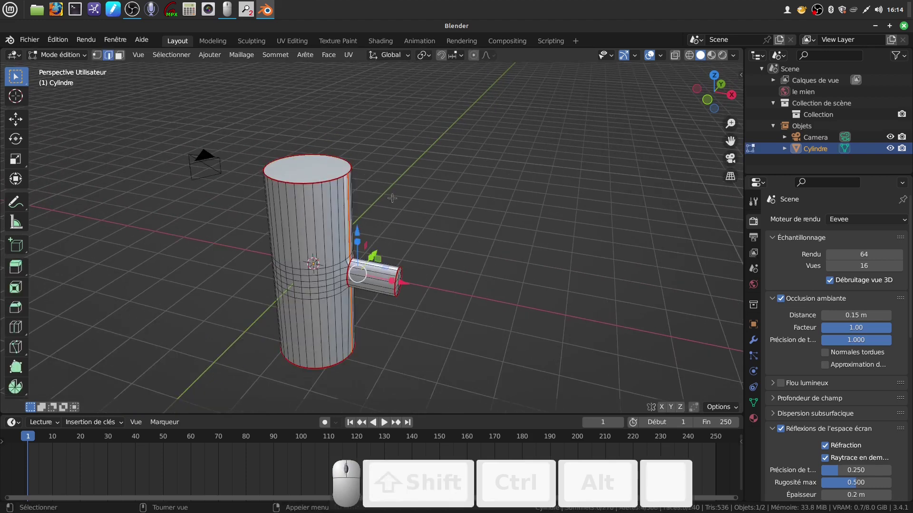
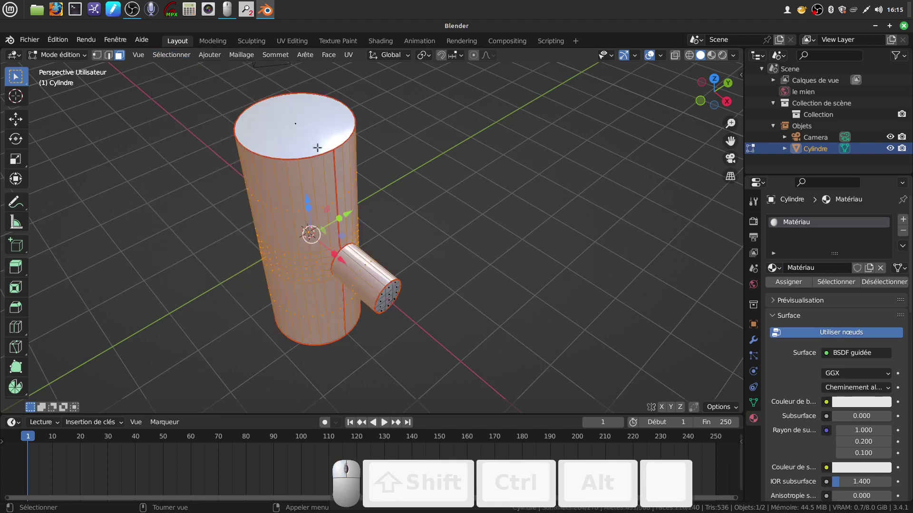
Add a second material slot with a new material and clear the first material's name for renaming.
left_click(903, 220)
left_click(827, 291)
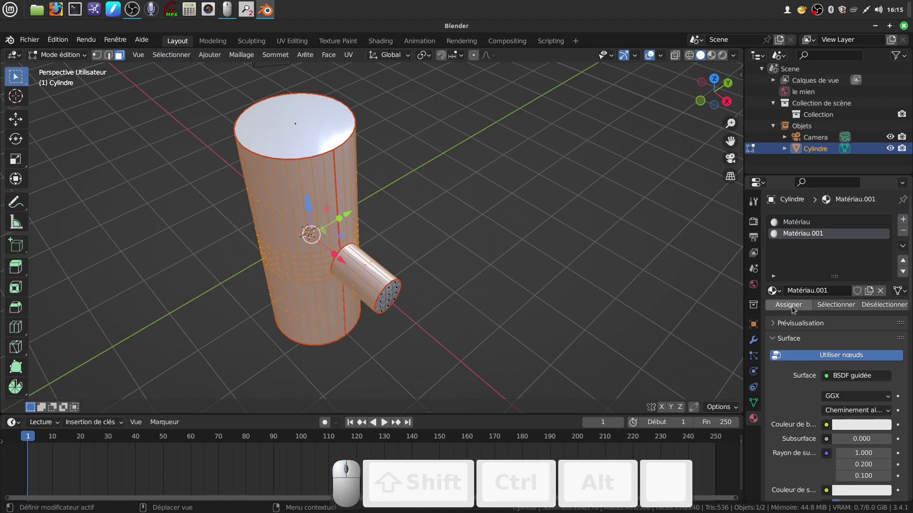
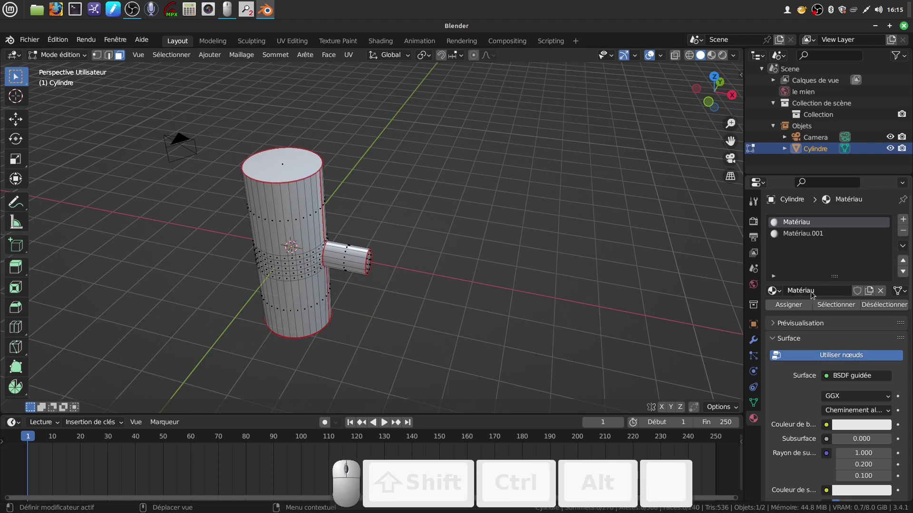
left_click(816, 293)
key("BackSpace")
key("BackSpace")
key("BackSpace")
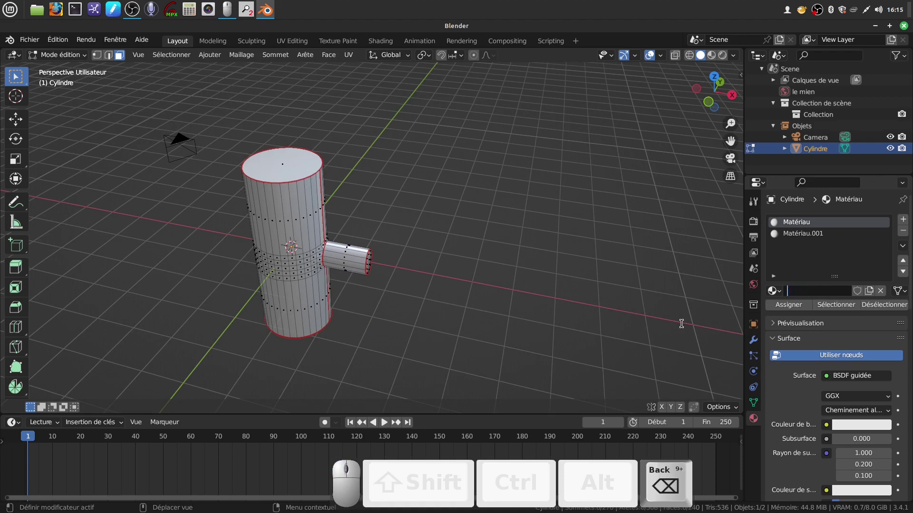
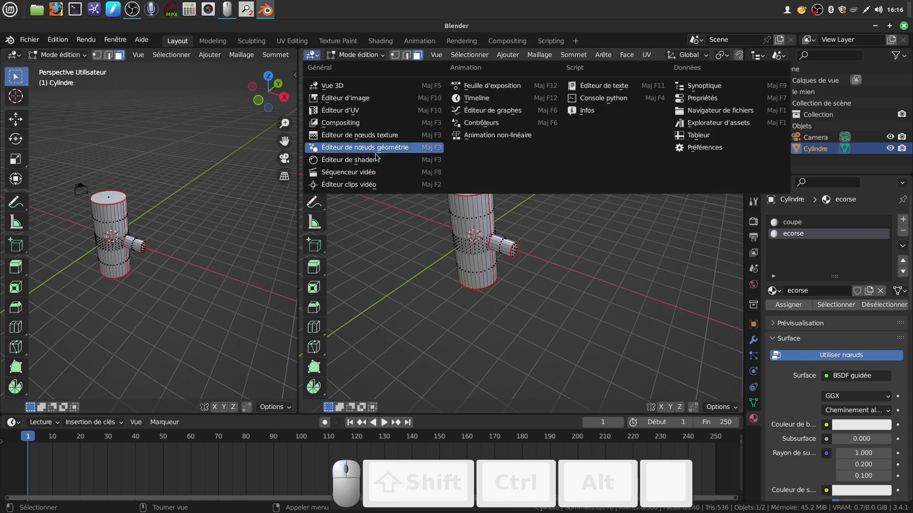
Set the new area to the Shader Editor showing ecorse's nodes.
left_click(378, 158)
scroll("down", 3)
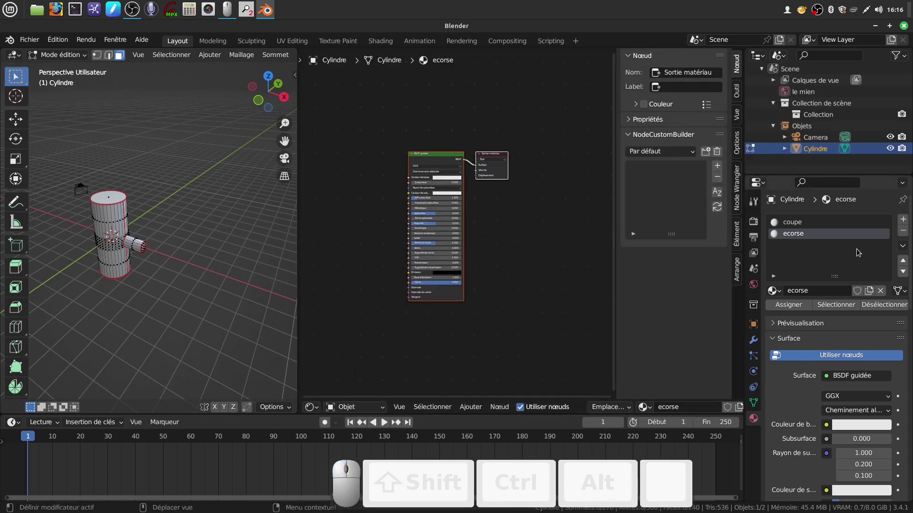
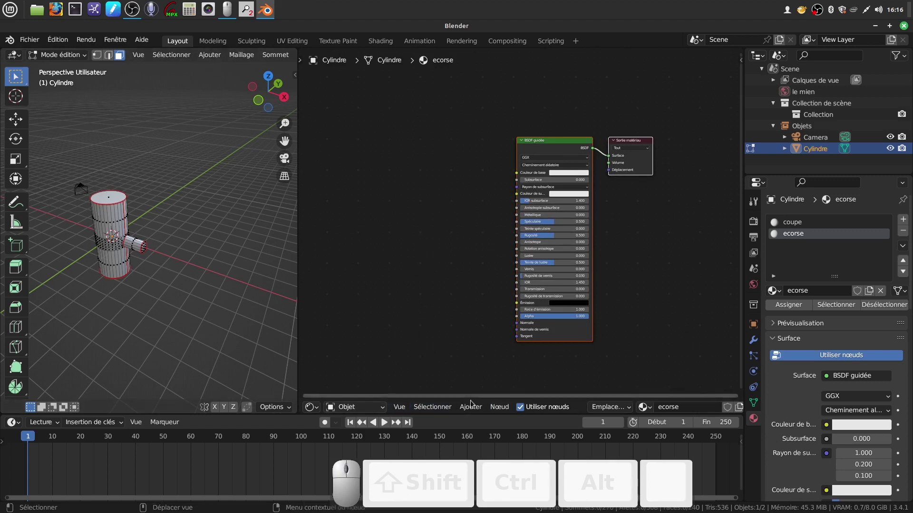
Bring up the add-node list for the ecorse material.
left_click(477, 408)
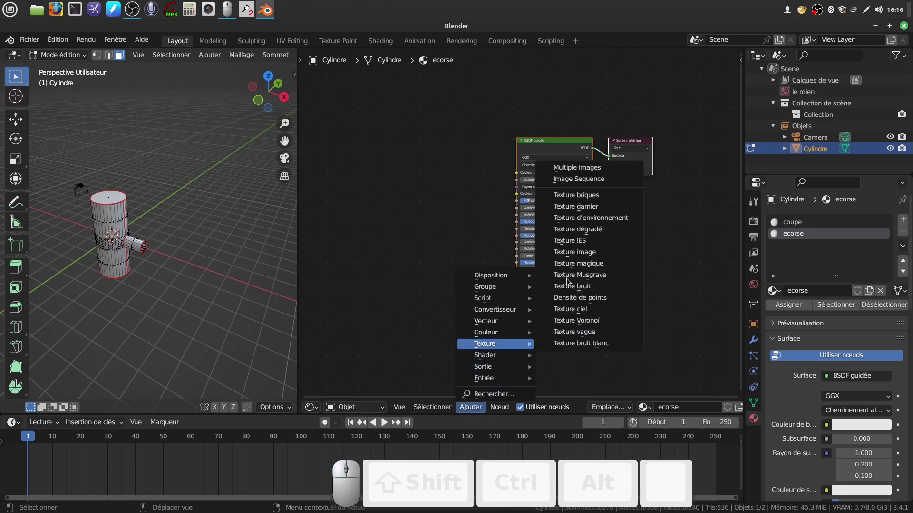
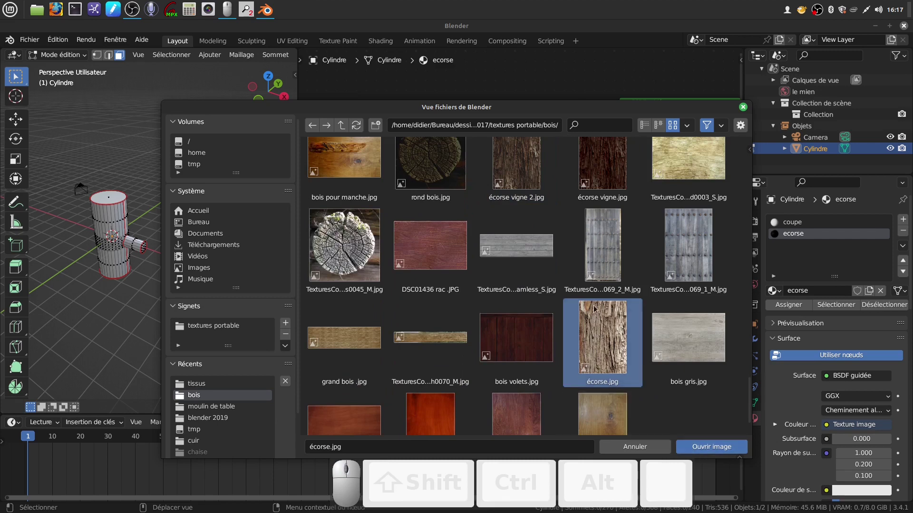
Pick a bark photo from the bois folder for the ecorse texture.
scroll("up", 3)
left_click(523, 200)
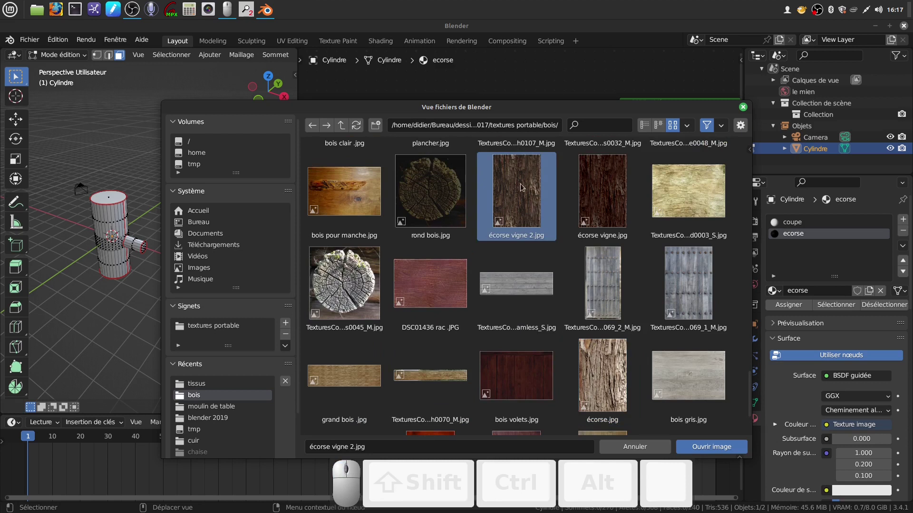
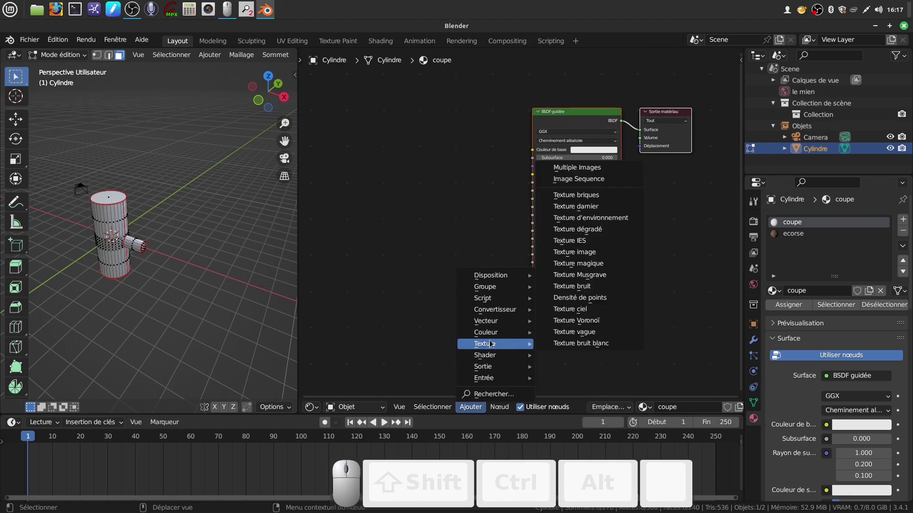
Add an image texture node to coupe, link Color to Base Color, and browse for its picture.
left_click(473, 412)
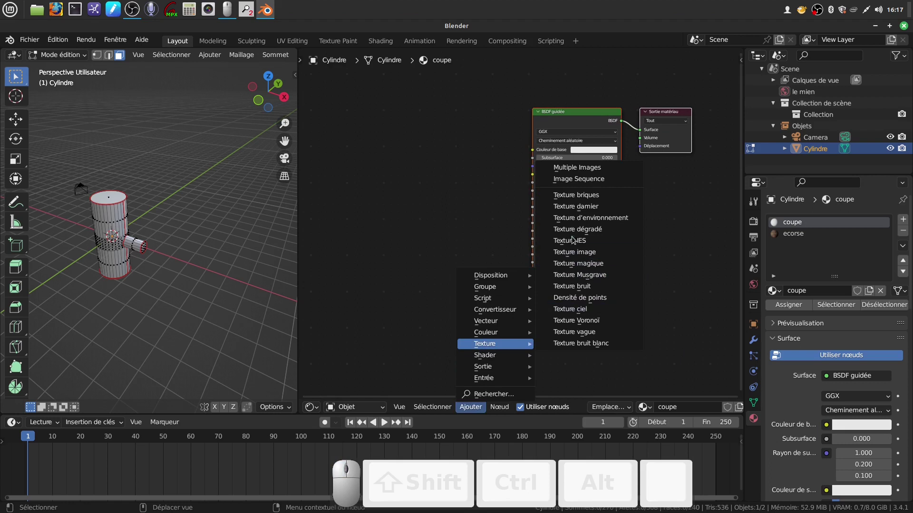
left_click(589, 255)
left_click(376, 144)
left_click_drag(466, 158, 443, 177)
left_click(429, 175)
Compare log-slice pictures in the bois folder and choose rond bois.jpg for coupe.
left_click_drag(430, 176, 234, 390)
left_click(234, 389)
scroll("down", 3)
left_click(360, 359)
middle_click(439, 283)
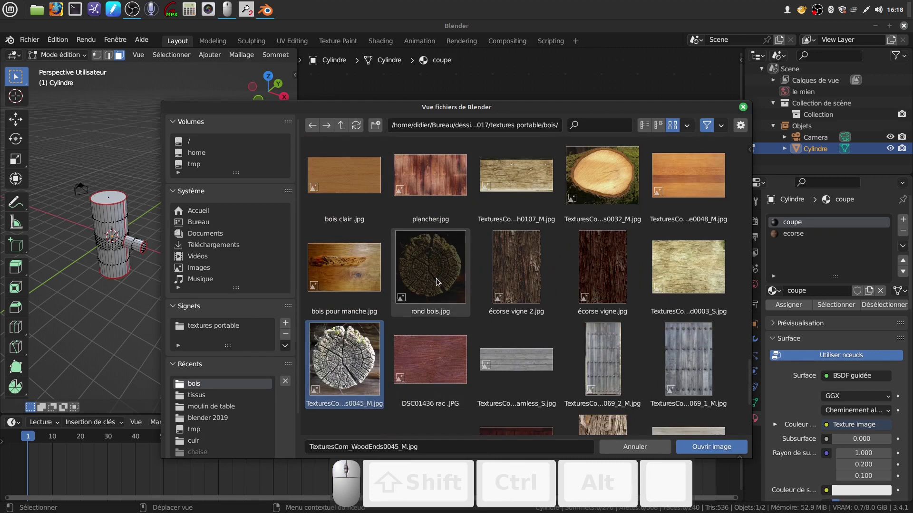
left_click(447, 276)
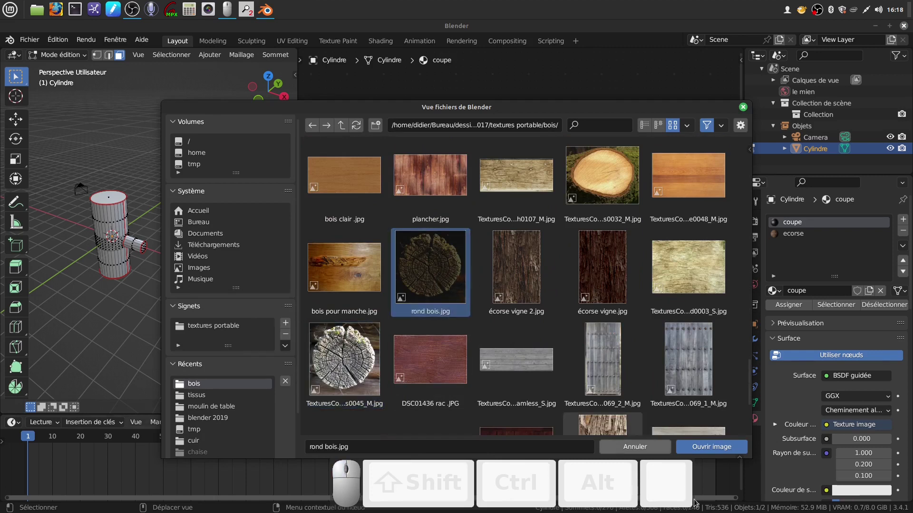
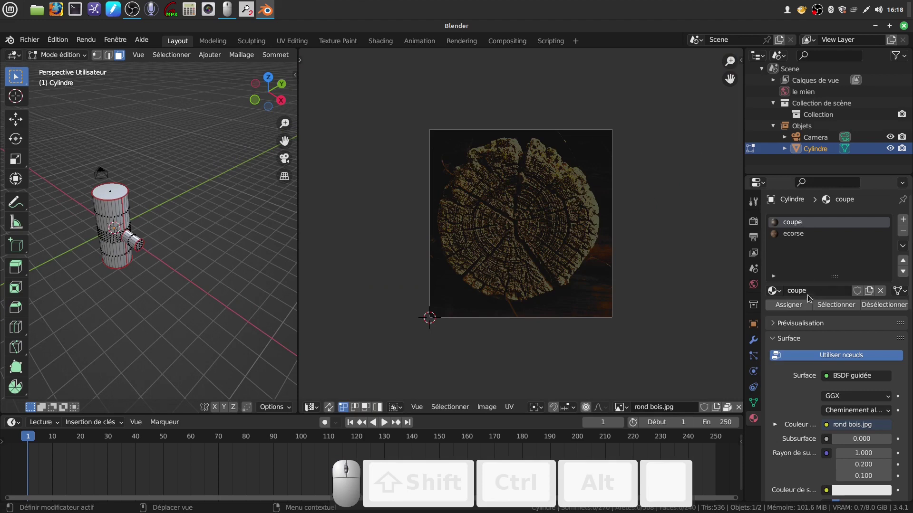
Select the end-cap faces and the left circular UV island over rond bois.jpg.
left_click(827, 305)
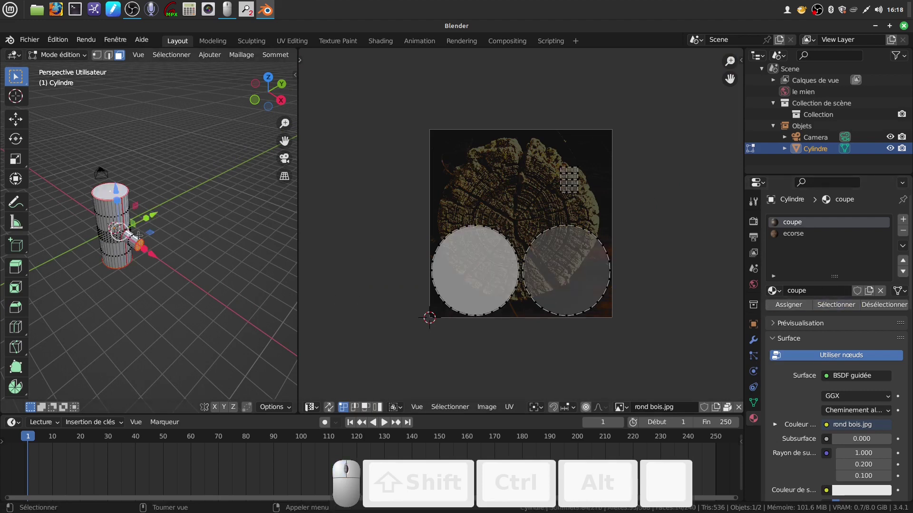
scroll("up", 3)
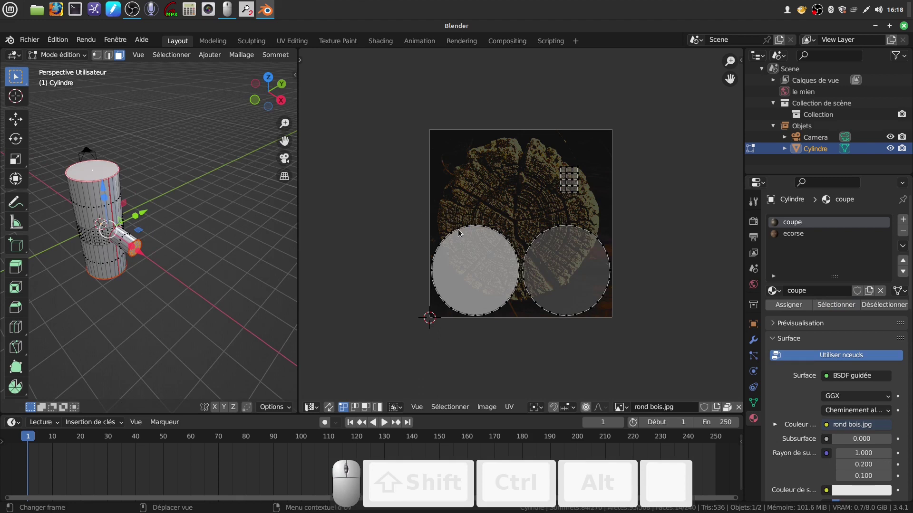
left_click_drag(418, 222, 535, 330)
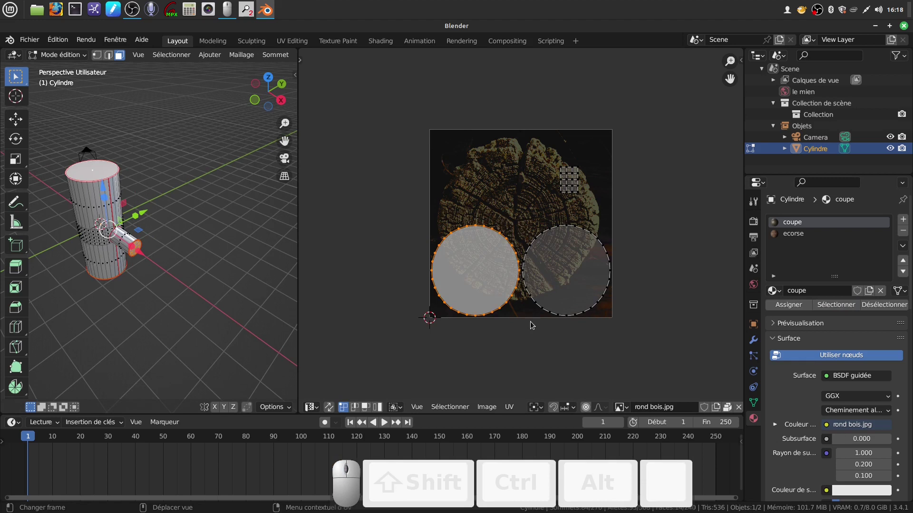
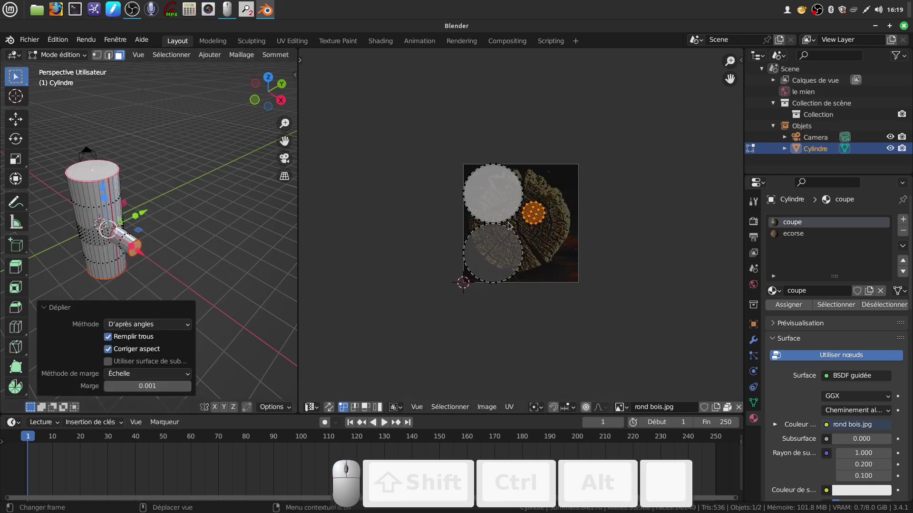
Move the small branch-end UV island off to the side, outside the image.
scroll("up", 3)
left_click(644, 326)
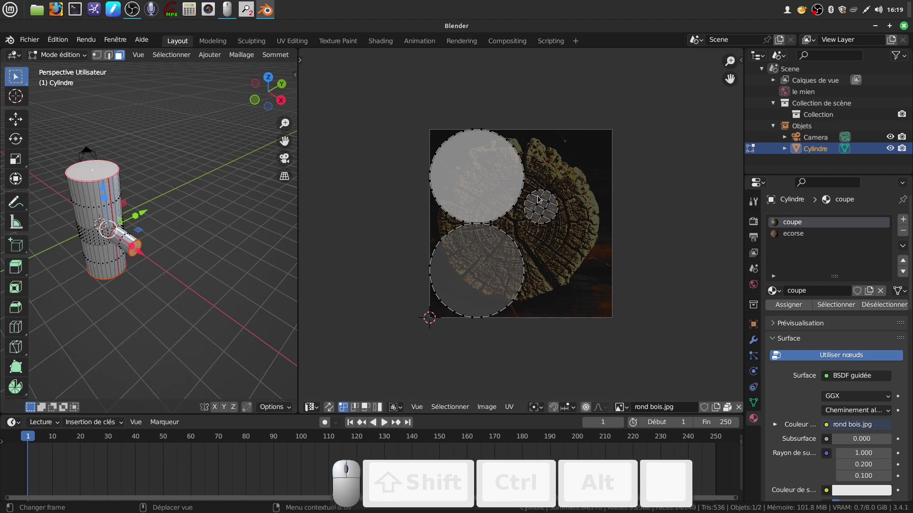
left_click(541, 202)
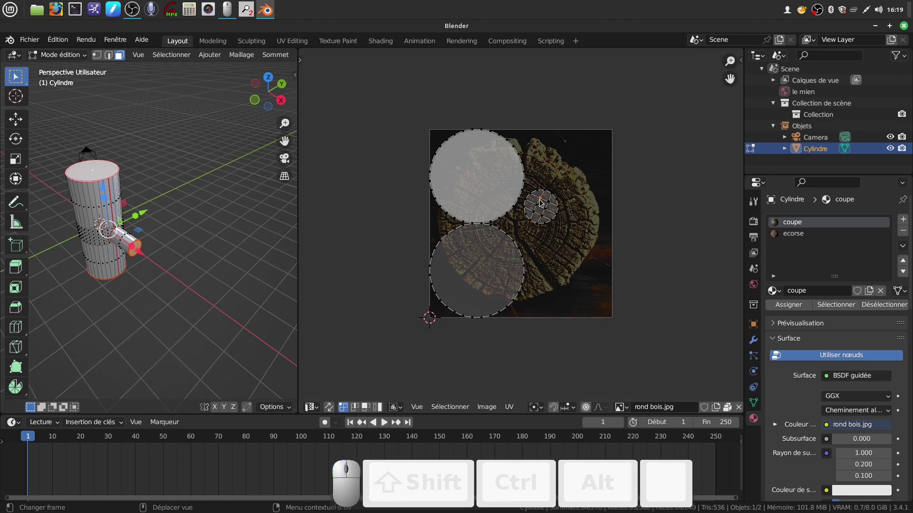
key("ctrl+i")
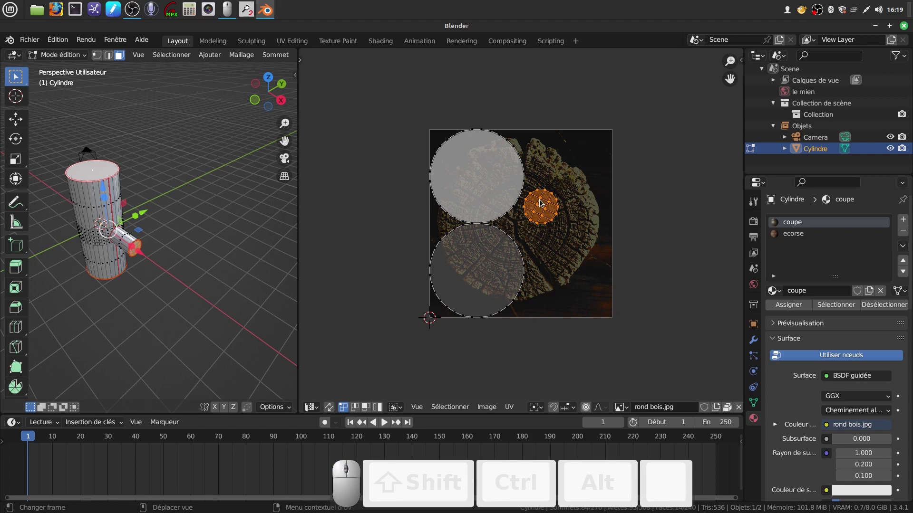
key("g")
left_click(670, 175)
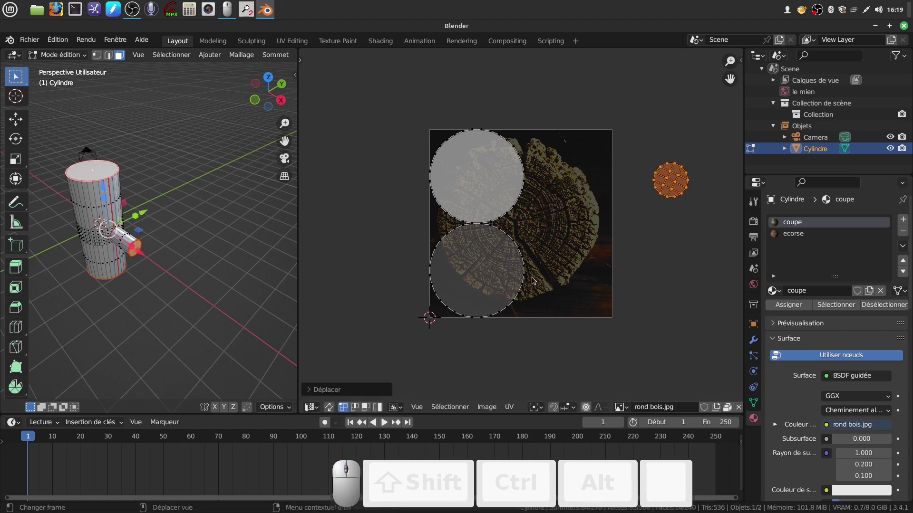
Move the lower circular end-cap island to the left of the image.
left_click(527, 280)
key("ctrl+i")
key("g")
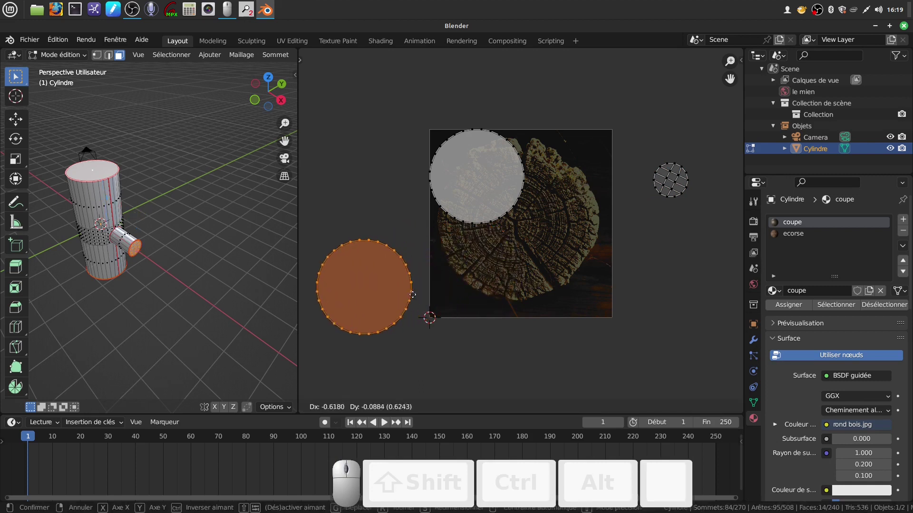
left_click(406, 285)
Place the upper end-cap circle over the tree rings, then select the second end-cap circle.
left_click_drag(425, 106, 540, 252)
key("g")
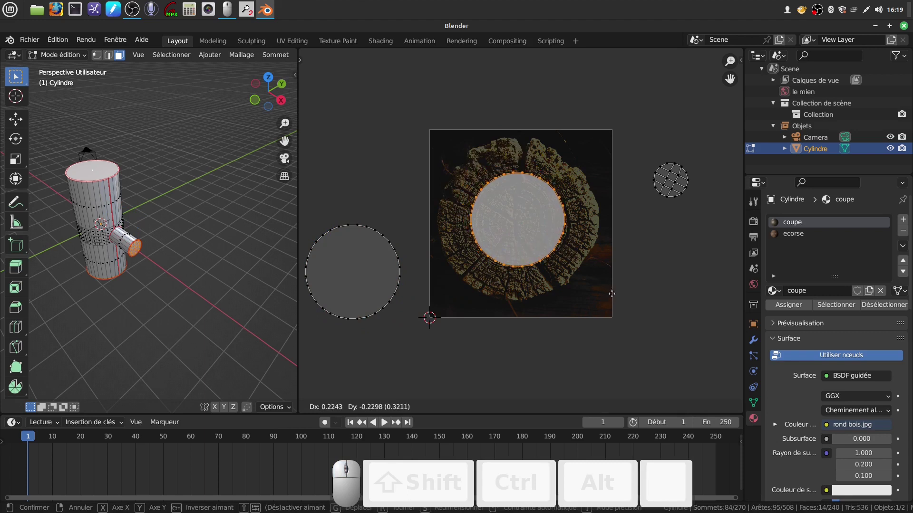
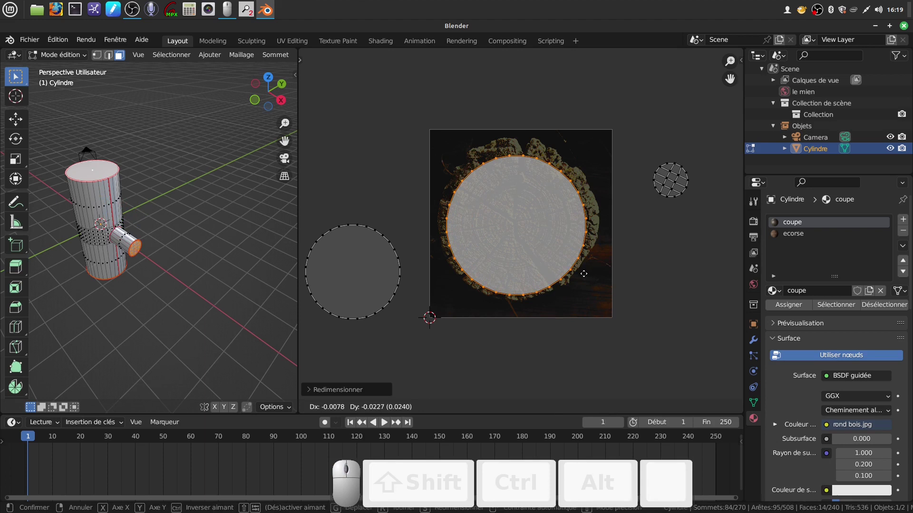
left_click(584, 275)
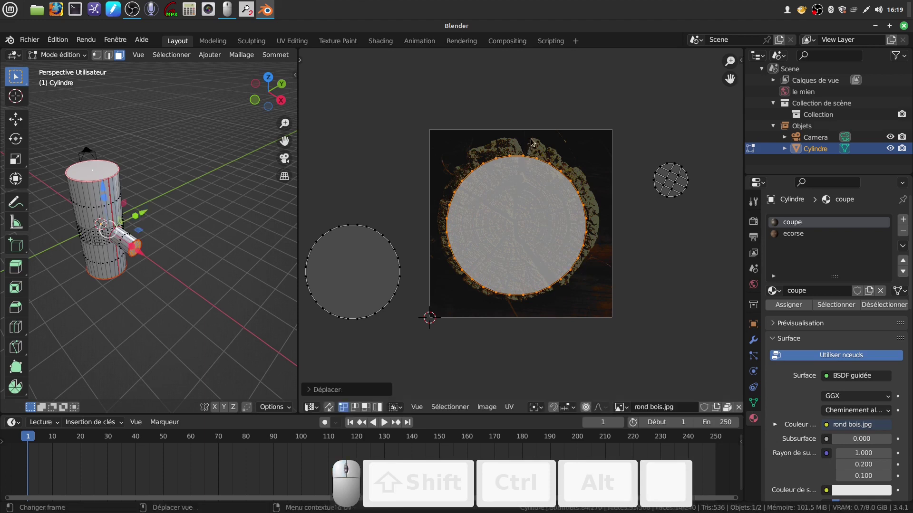
left_click(411, 319)
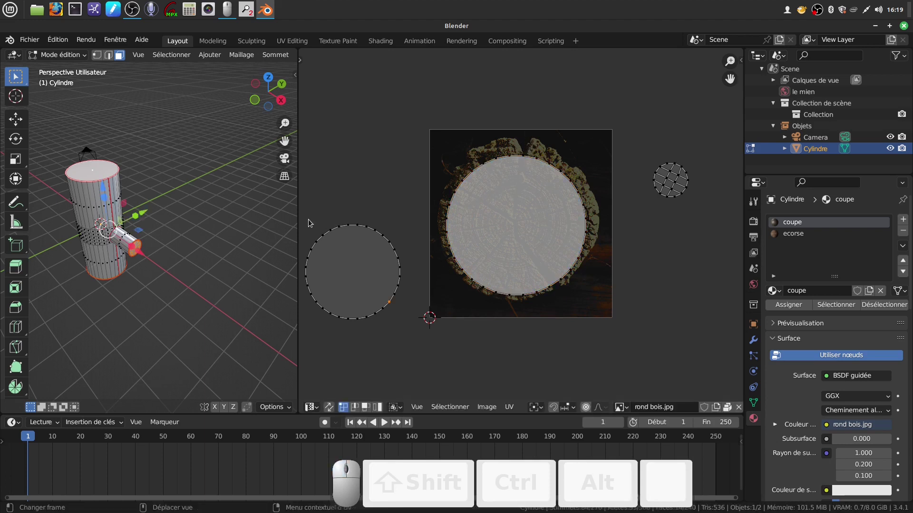
left_click_drag(305, 222, 397, 324)
left_click_drag(397, 323, 301, 211)
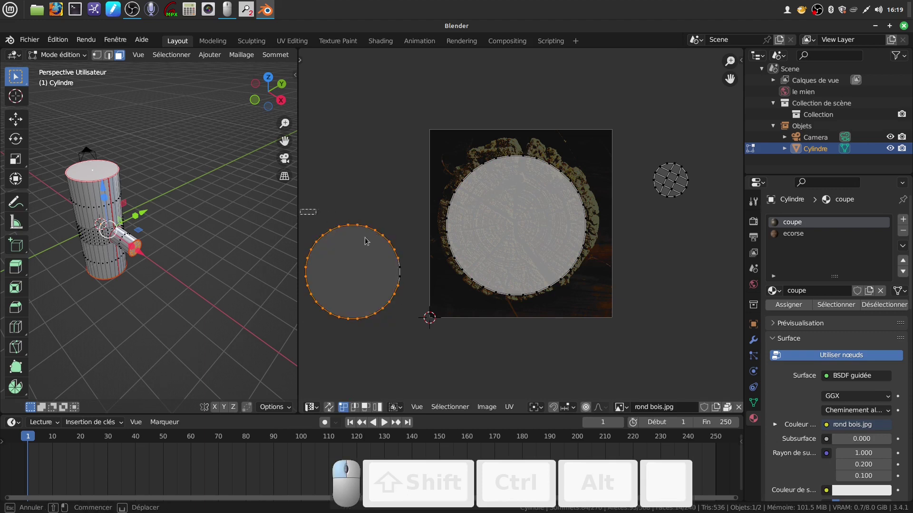
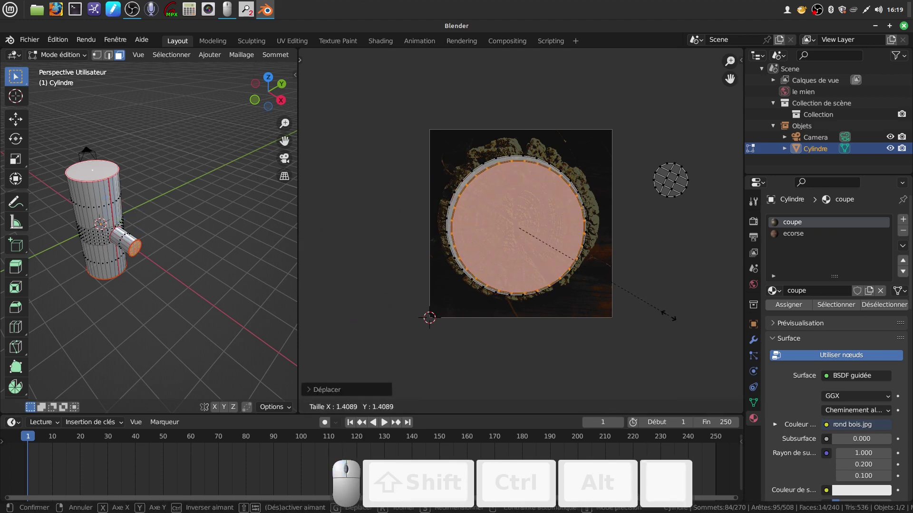
Confirm the enlarged end cap, then move and enlarge the branch's cap island over the rings.
left_click(680, 320)
left_click_drag(649, 338, 669, 246)
left_click(669, 247)
middle_click(644, 163)
left_click(639, 152)
middle_click(701, 232)
key("g")
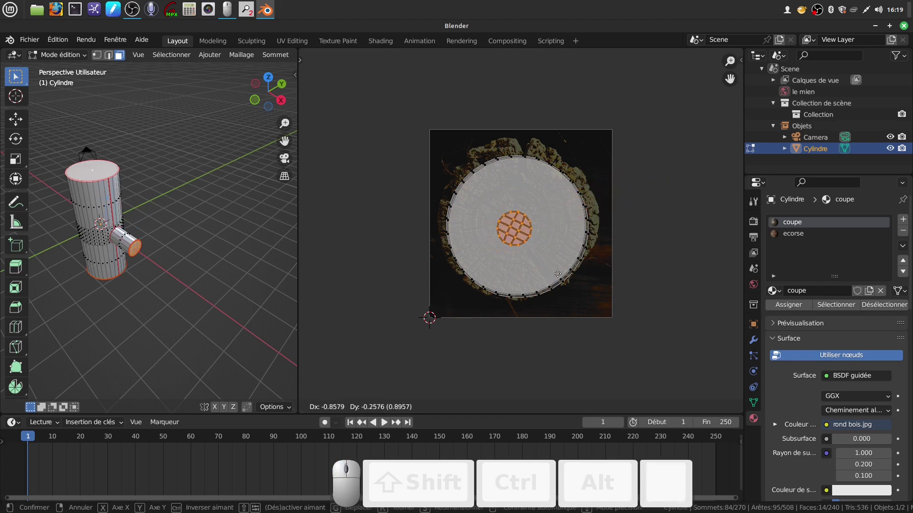
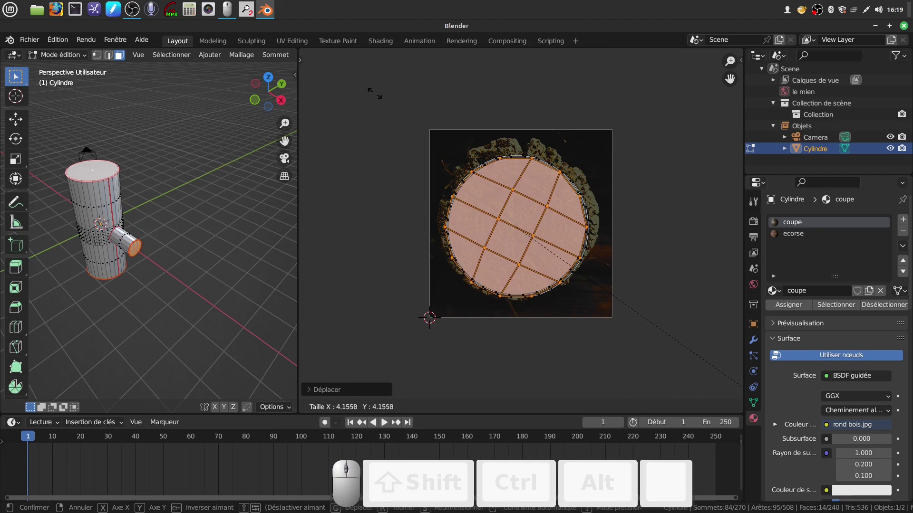
left_click(372, 94)
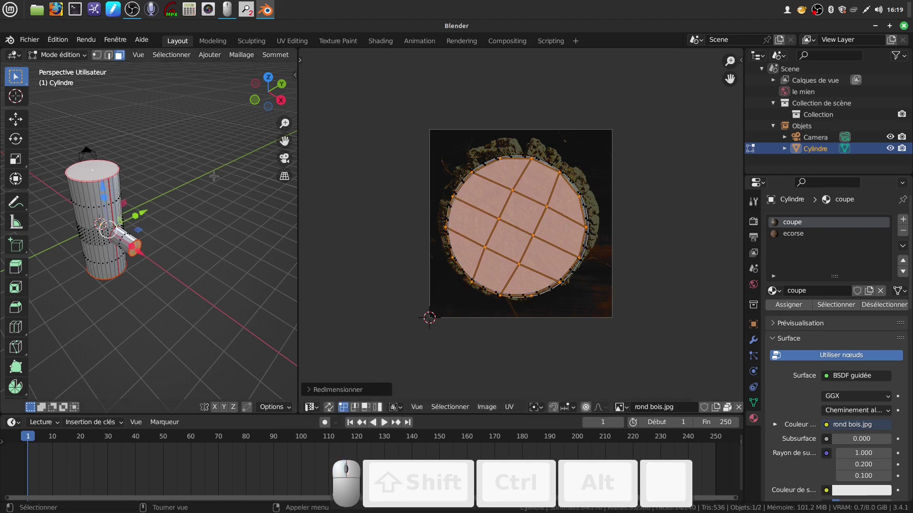
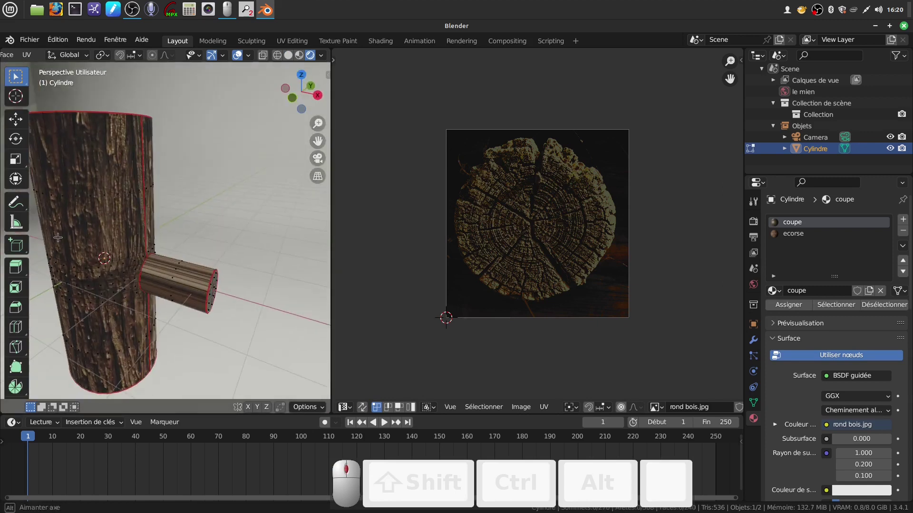
Orbit the textured log in Object Mode to check the ringed end caps.
key("Tab")
scroll("down", 3)
scroll("up", 3)
left_click_drag(136, 264, 201, 208)
scroll("down", 3)
middle_click(198, 205)
middle_click(206, 219)
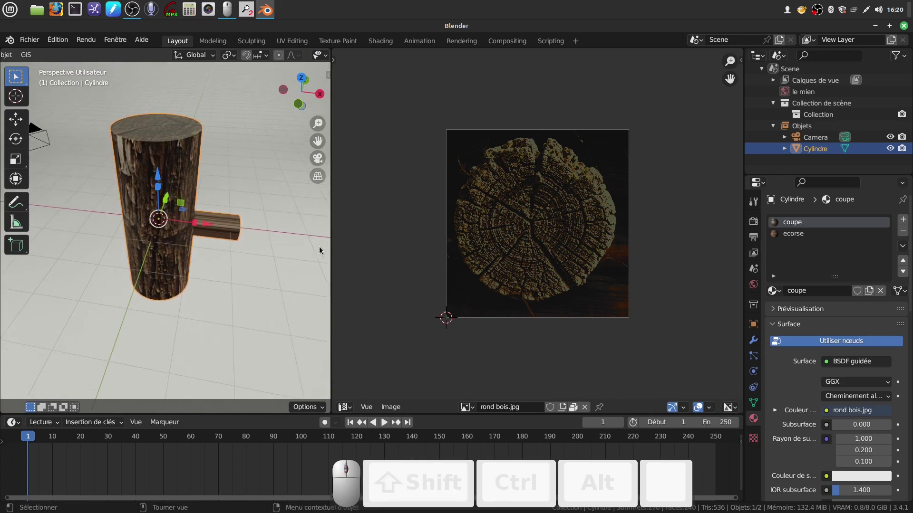
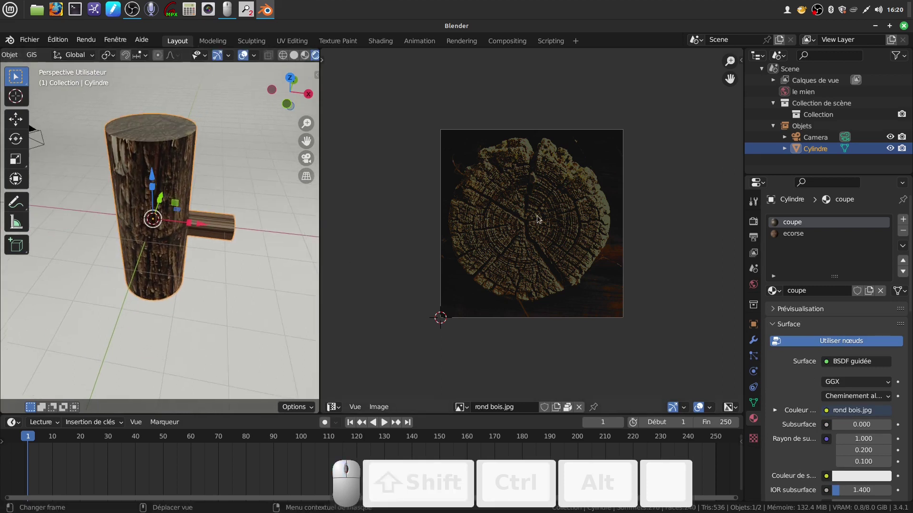
Back in Edit Mode, select all faces assigned to the 'ecorse' bark material.
key("Tab")
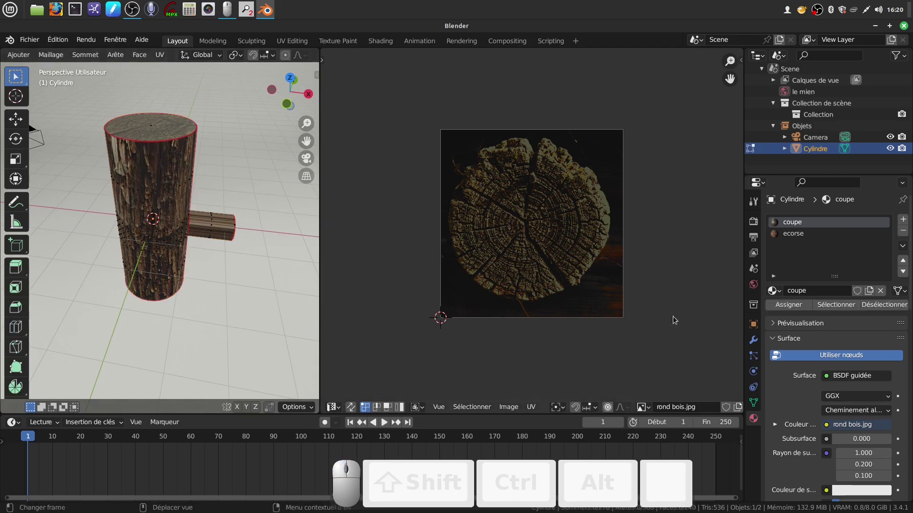
left_click(805, 236)
left_click(840, 308)
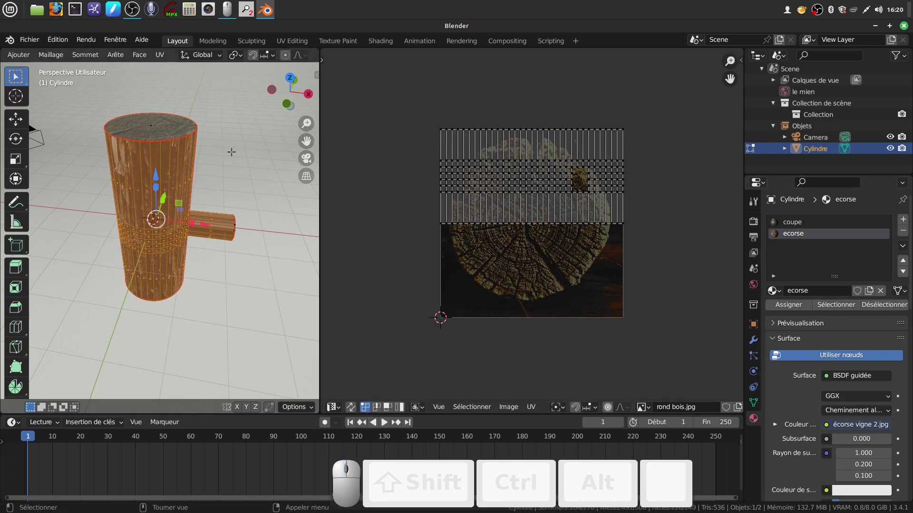
Unwrap the selected bark side faces and frame the new islands in the UV editor.
middle_click(229, 153)
key("u")
left_click(217, 151)
middle_click(426, 215)
scroll("up", 3)
left_click_drag(570, 302, 561, 293)
scroll("down", 3)
scroll("down", 3)
scroll("up", 3)
left_click_drag(486, 125, 431, 223)
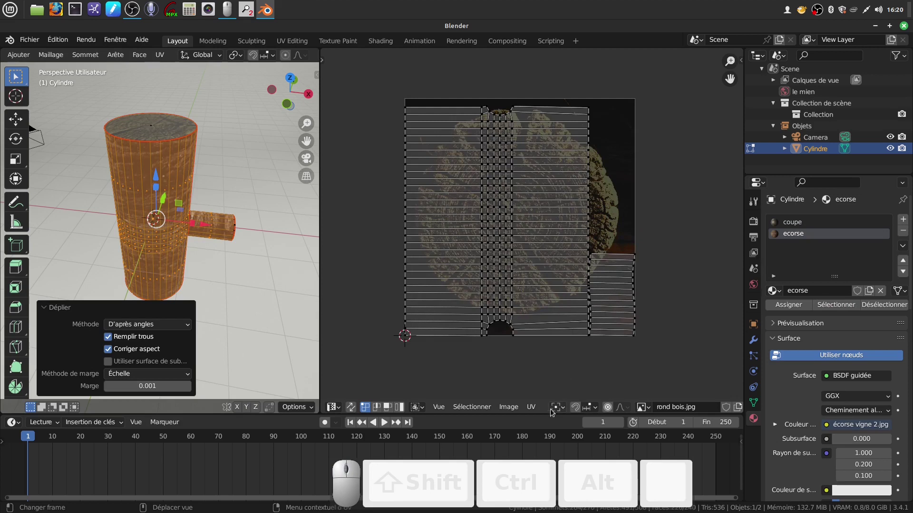
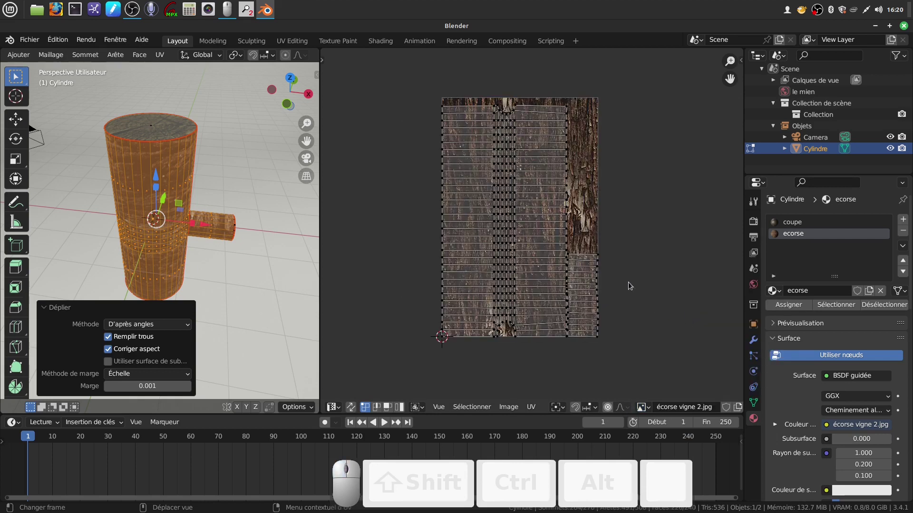
Select the branch's side strip island, then box-select the trunk's side islands.
left_click(590, 267)
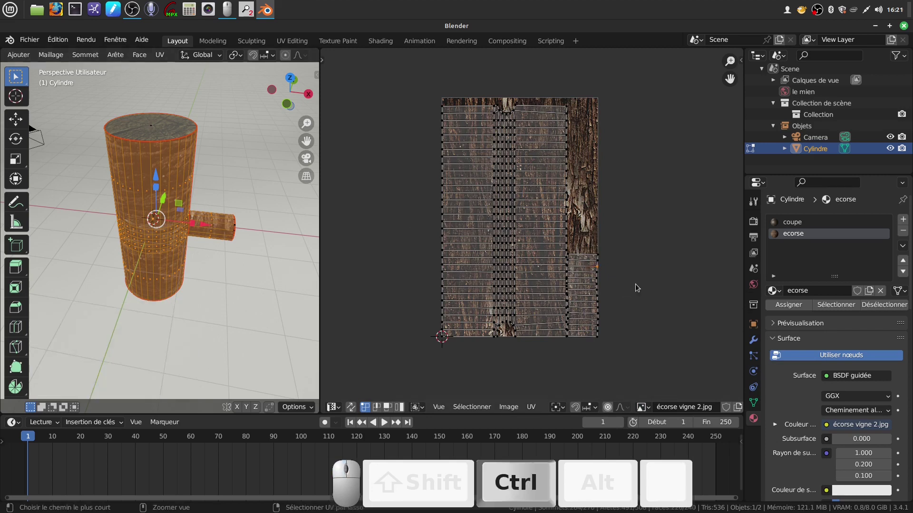
key("ctrl+i")
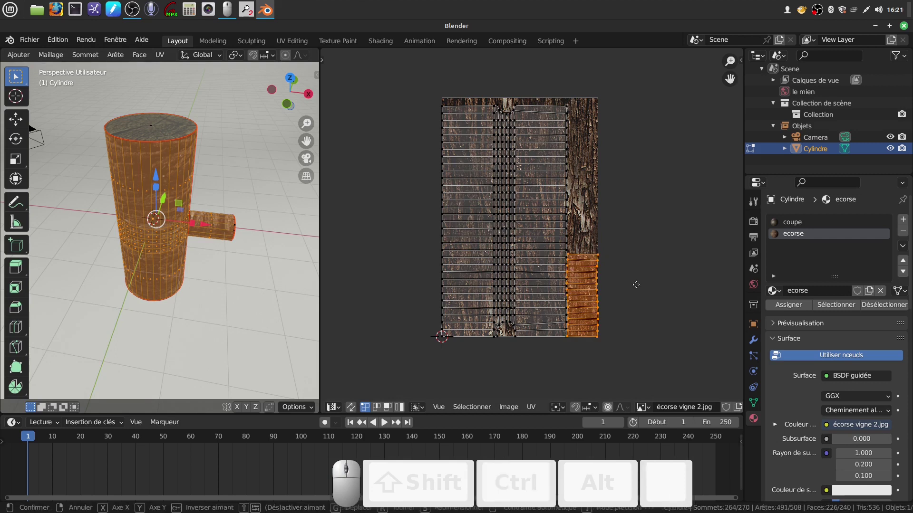
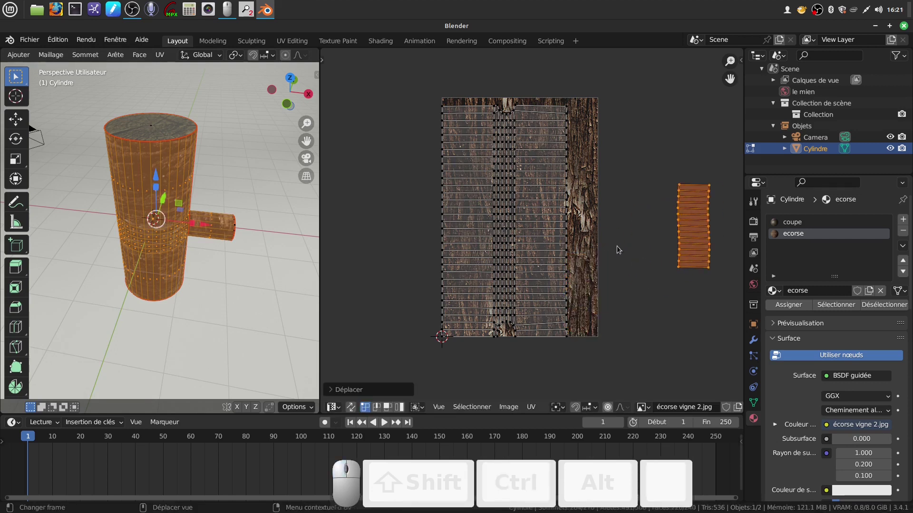
left_click_drag(414, 88, 584, 348)
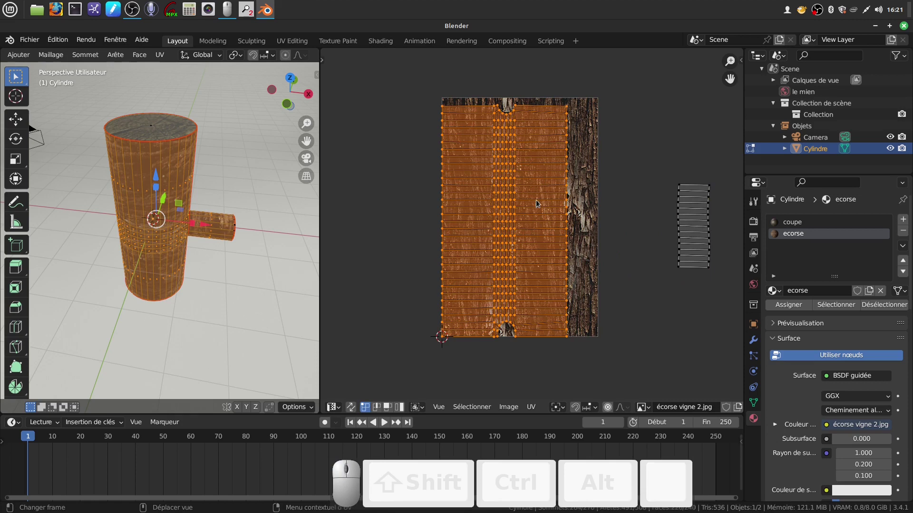
Rotate the trunk's bark islands by 90 degrees so the grain runs along the log.
key("r")
key("KP_9")
key("KP_0")
left_click(539, 203)
middle_click(596, 237)
scroll("down", 3)
left_click_drag(575, 241, 531, 253)
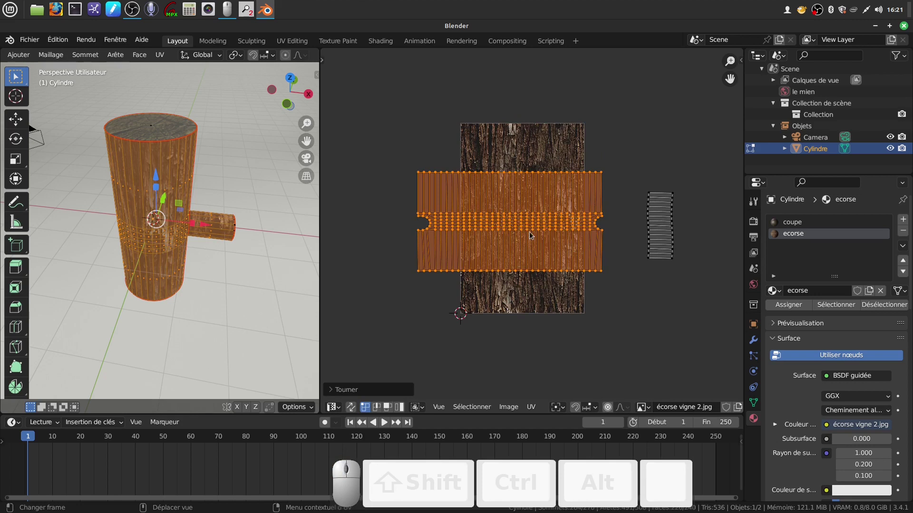
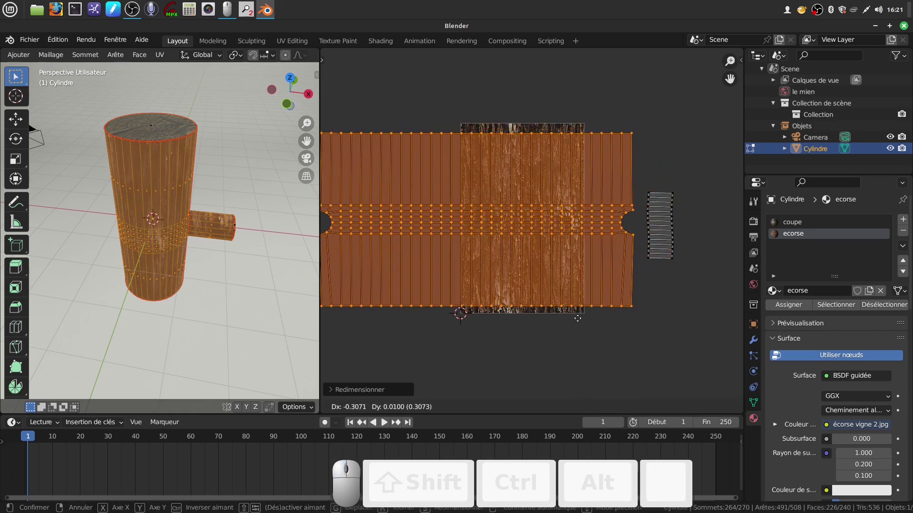
Stretch the trunk island across the bark image and preview the bark in Object Mode.
left_click(579, 321)
left_click_drag(485, 150, 536, 225)
scroll("up", 3)
left_click_drag(208, 165, 244, 275)
key("Tab")
scroll("up", 3)
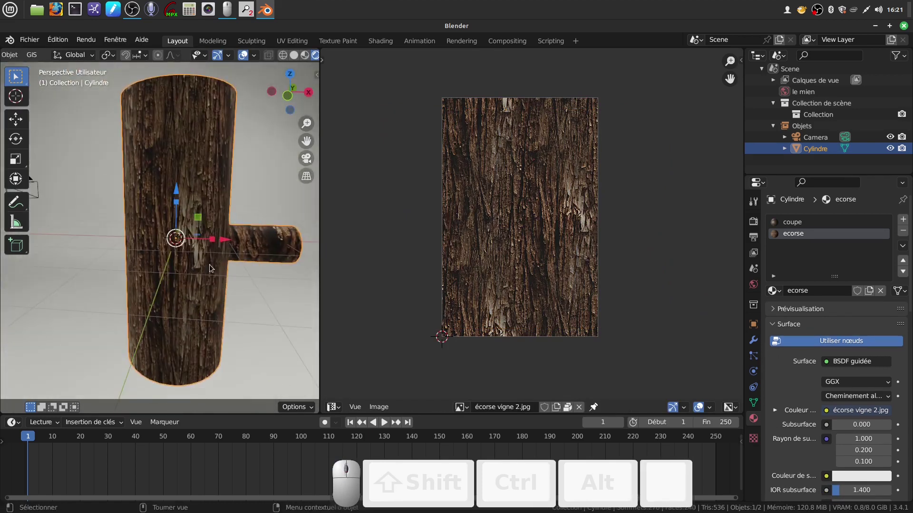
Orbit around the textured log to inspect its top and ringed ends.
left_click_drag(211, 276, 205, 268)
scroll("down", 3)
left_click_drag(180, 205, 183, 209)
scroll("up", 3)
left_click_drag(223, 188, 206, 167)
scroll("down", 3)
left_click_drag(207, 167, 293, 187)
middle_click(271, 158)
scroll("up", 3)
scroll("down", 3)
scroll("up", 3)
scroll("down", 3)
left_click(219, 274)
scroll("up", 3)
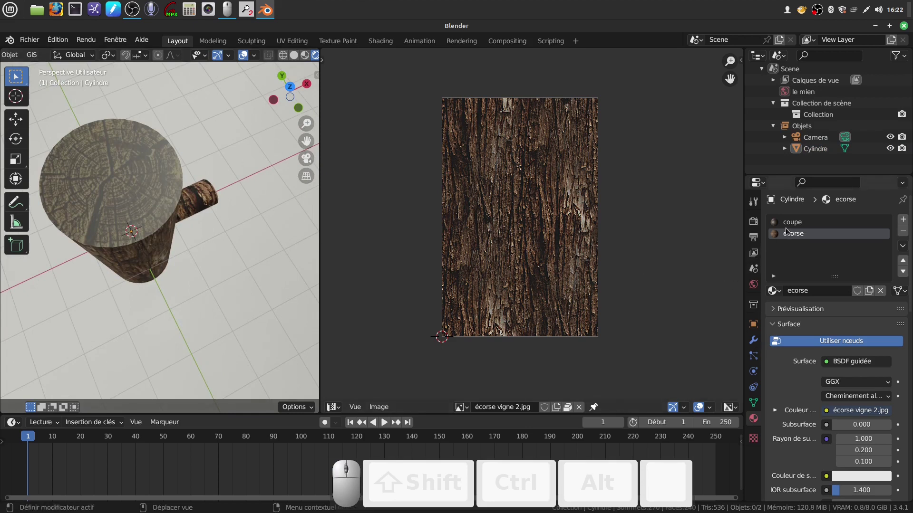
Switch to the 'coupe' material slot, inspect the branch, and return to Edit Mode.
left_click(799, 228)
left_click_drag(792, 234, 863, 490)
scroll("down", 3)
middle_click(864, 451)
left_click_drag(862, 460, 207, 266)
left_click_drag(207, 265, 168, 271)
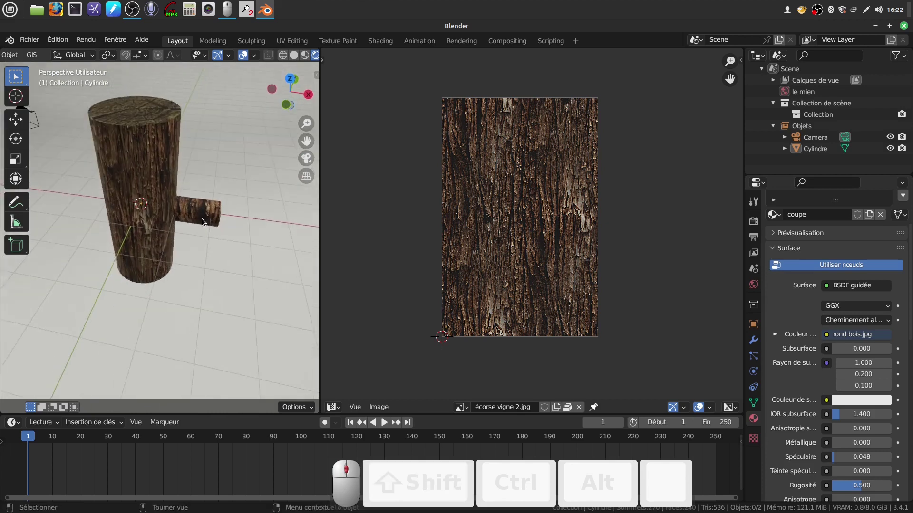
key("Tab")
scroll("down", 3)
left_click(643, 227)
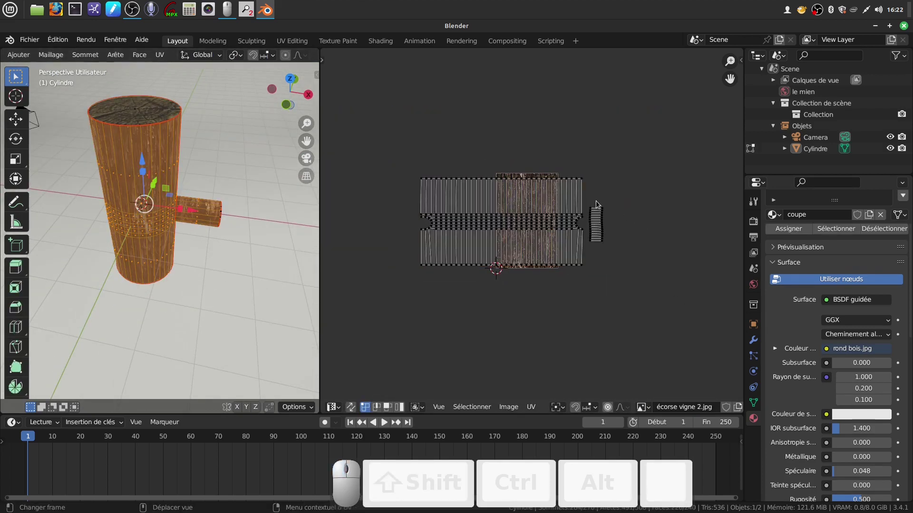
Square the branch's bark strip into a rectangular grid with the UV Squares sidebar tools.
left_click_drag(589, 201, 636, 285)
scroll("up", 3)
scroll("up", 3)
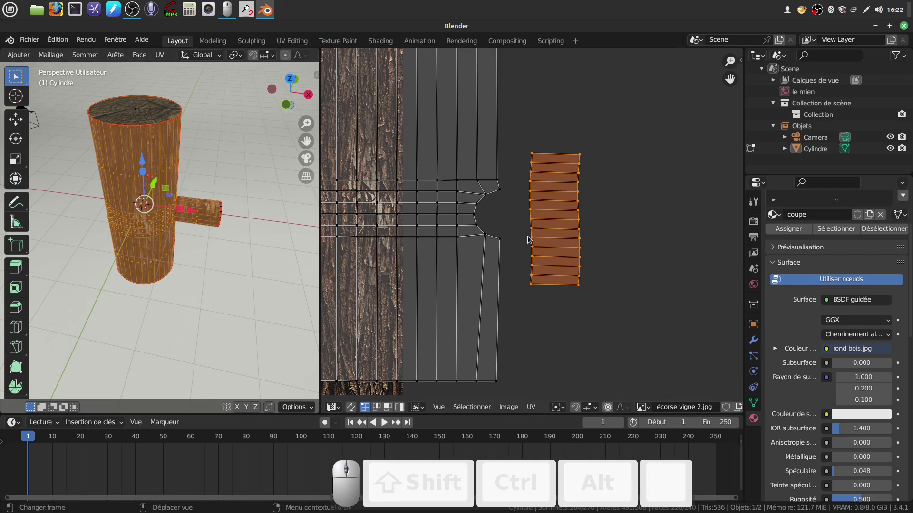
key("n")
left_click(742, 185)
left_click(687, 131)
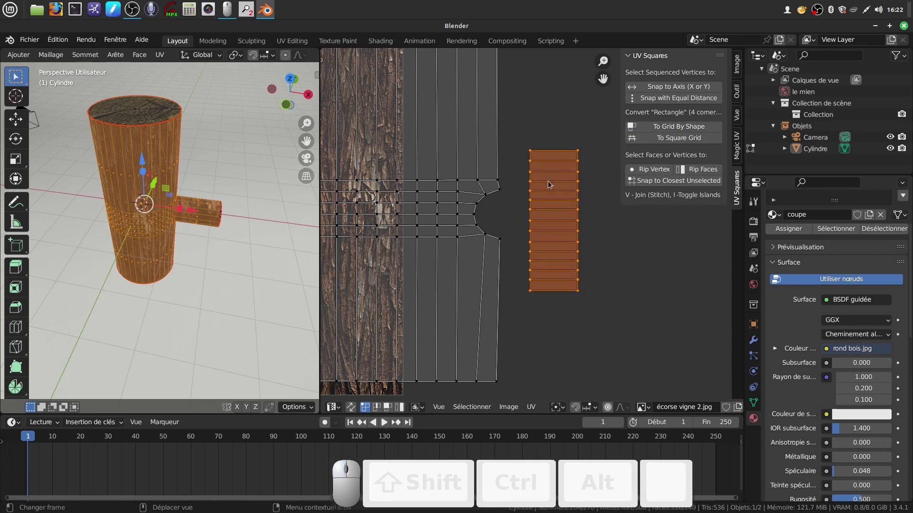
scroll("down", 3)
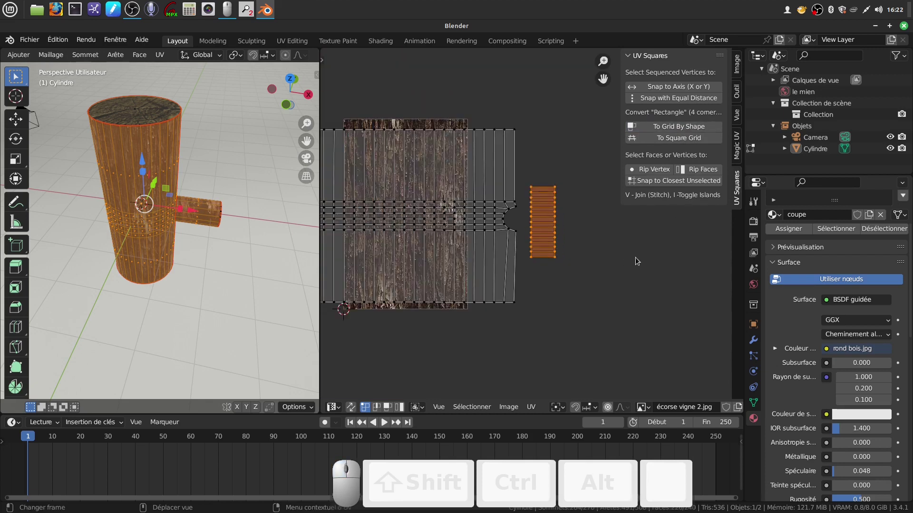
key("n")
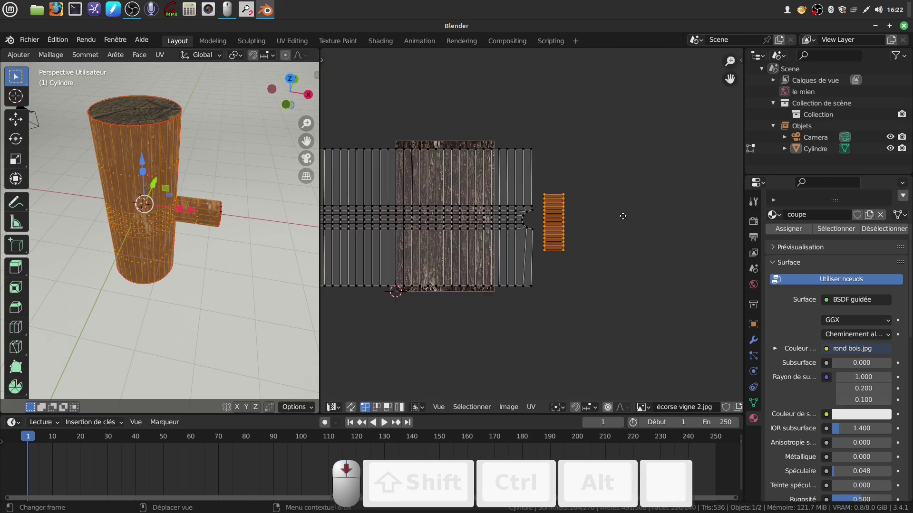